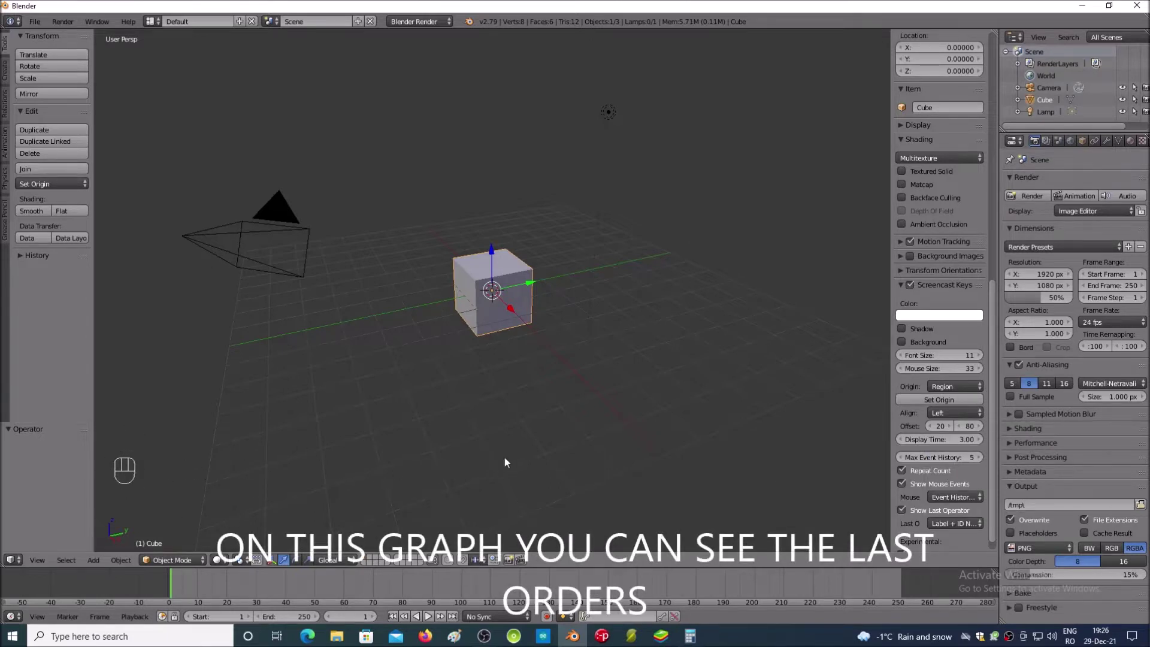
Step: Delete the default cube, leaving only the camera and lamp in the scene
key("x")
key("Return")
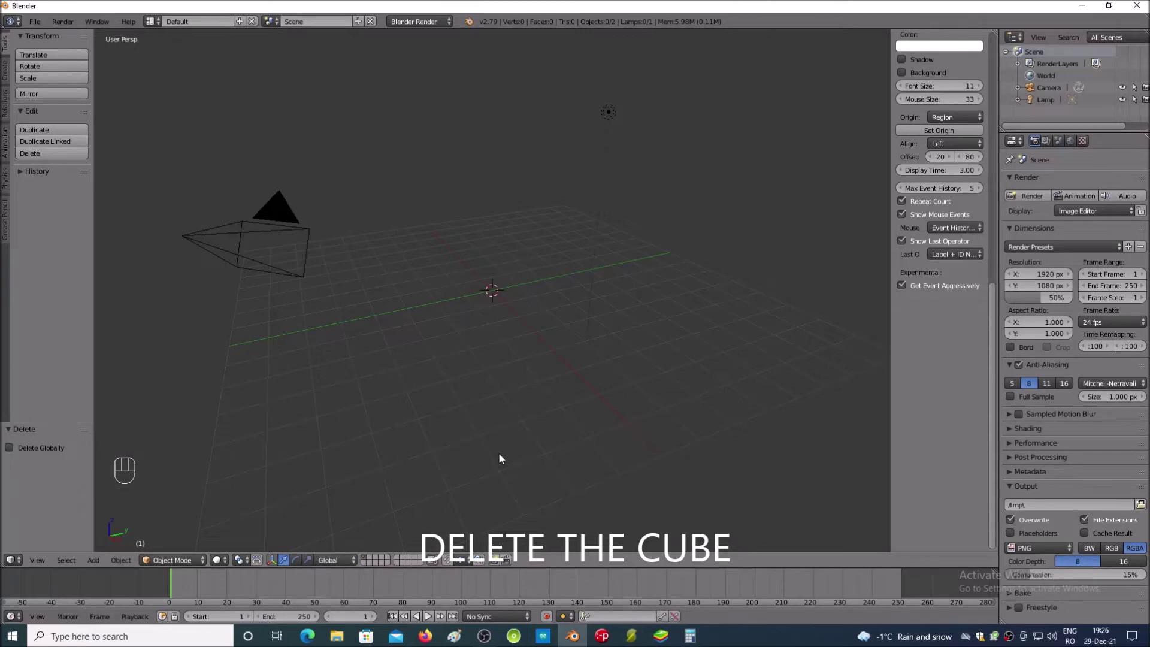
left_click_drag(997, 412, 994, 105)
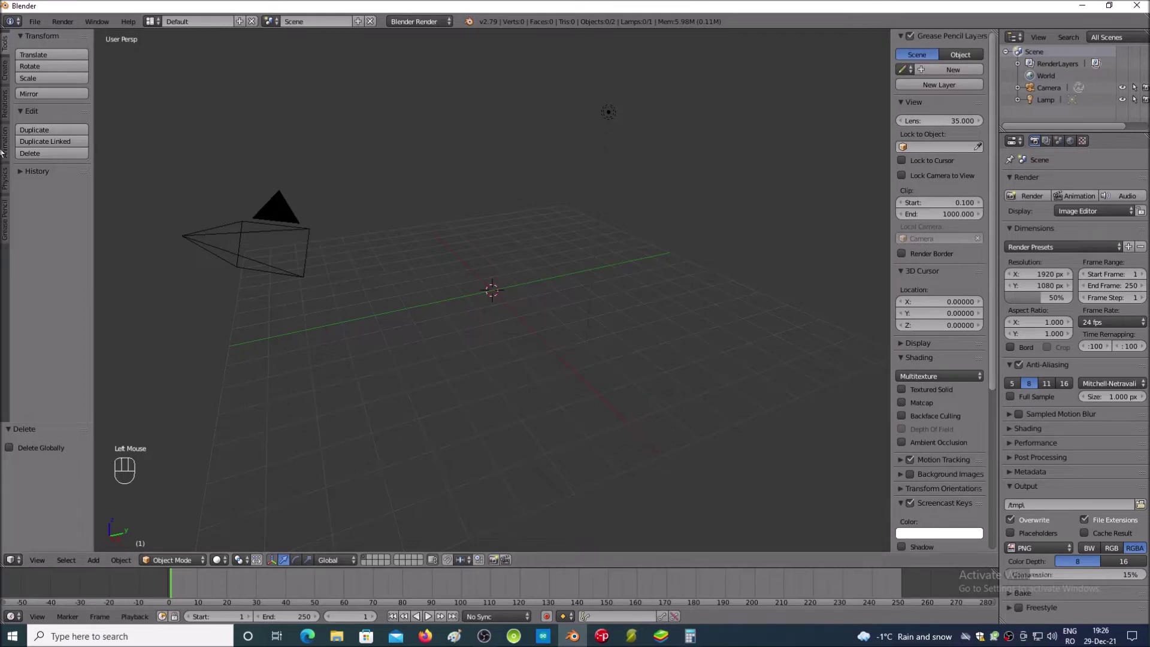
Step: Add a plane from the Create primitives and set its Y dimension to 28
left_click(11, 75)
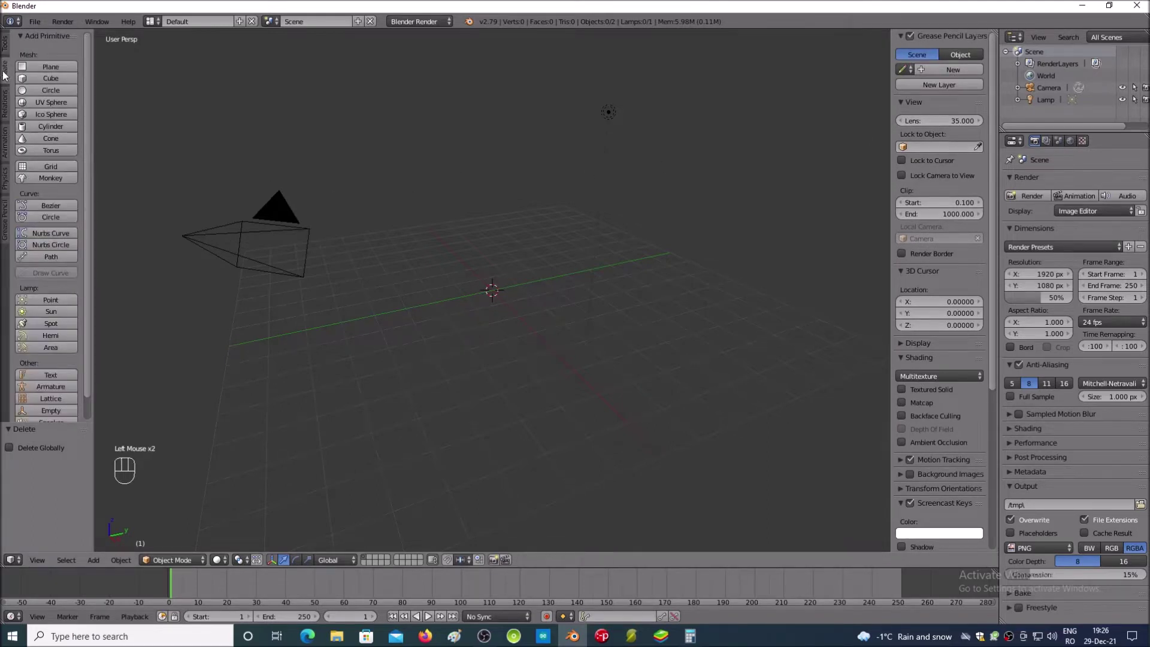
left_click(60, 73)
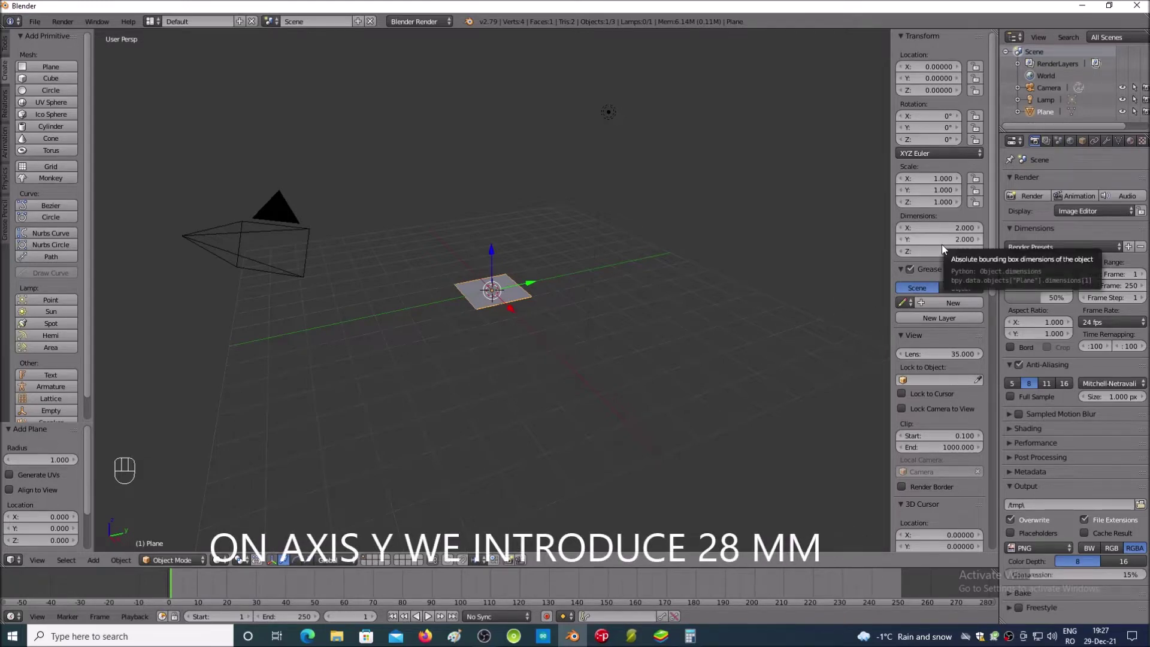
left_click(947, 246)
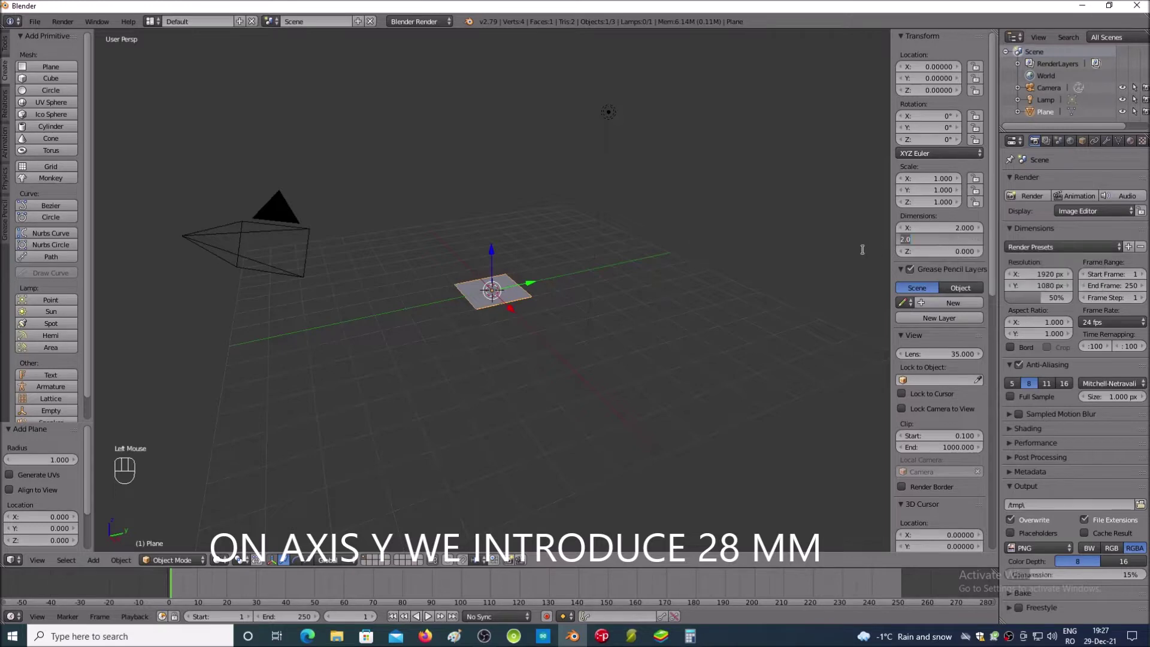
key("KP_2")
key("KP_8")
key("Return")
left_click(604, 367)
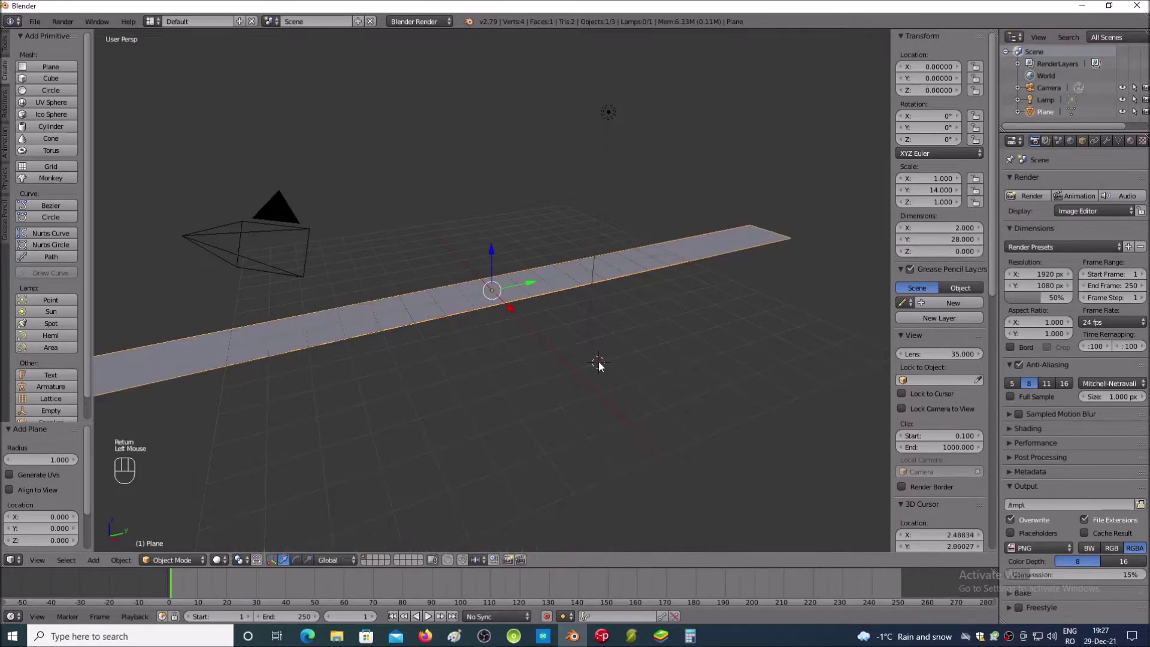
Step: Set the plane's X dimension to 30, giving a 30 by 28 base
key("KP_Subtract")
key("KP_Subtract")
key("KP_Subtract")
key("KP_Subtract")
key("KP_Subtract")
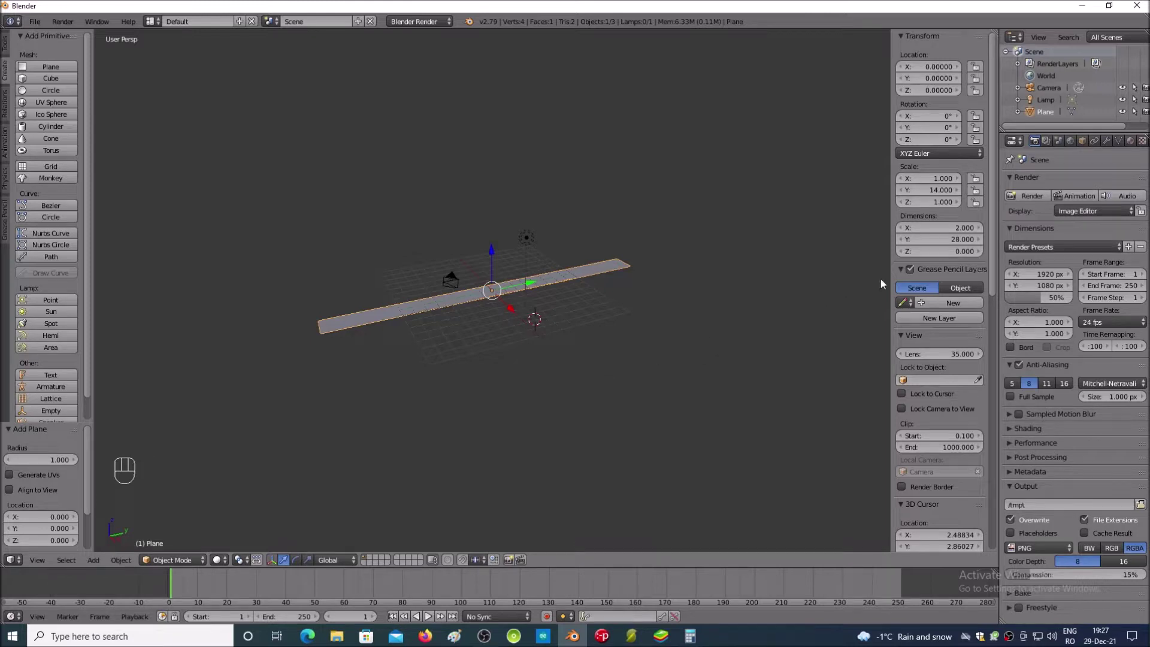
left_click(917, 235)
key("KP_3")
key("KP_0")
key("Return")
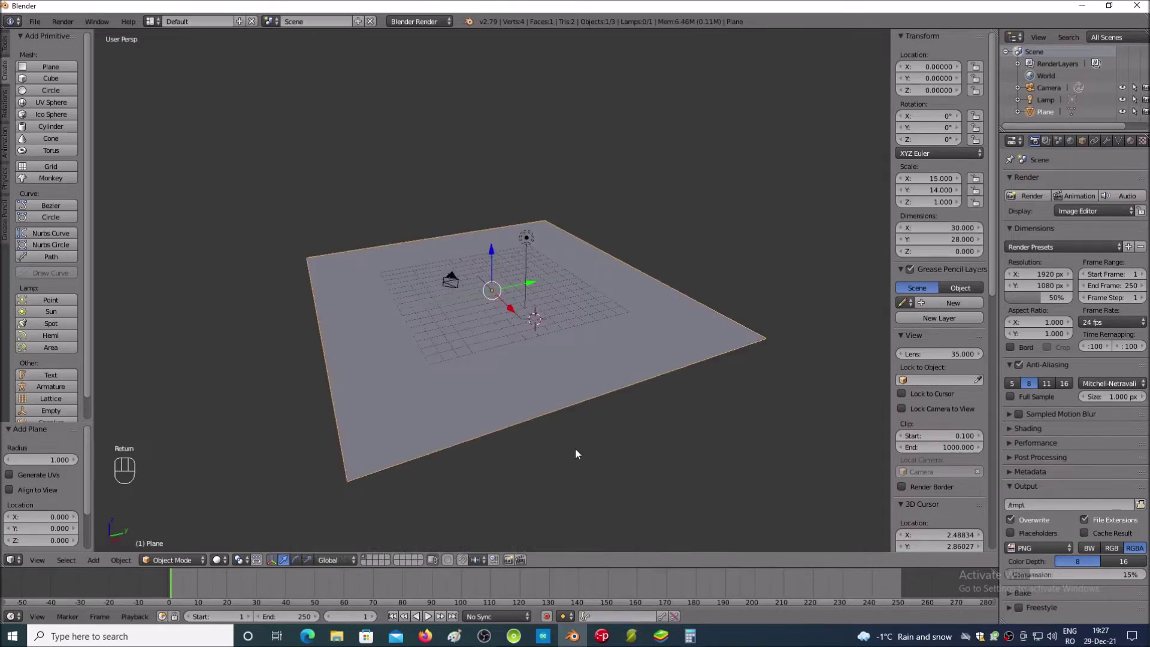
Step: Enter Edit Mode on the plane and switch to edge selection
left_click(168, 565)
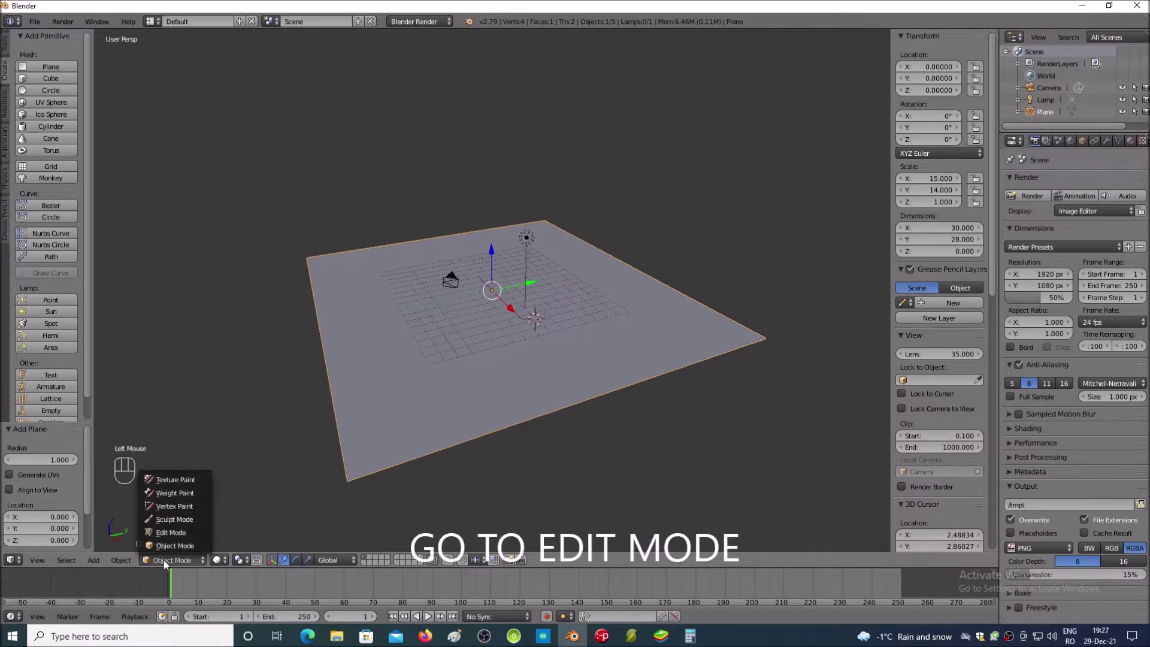
left_click(168, 539)
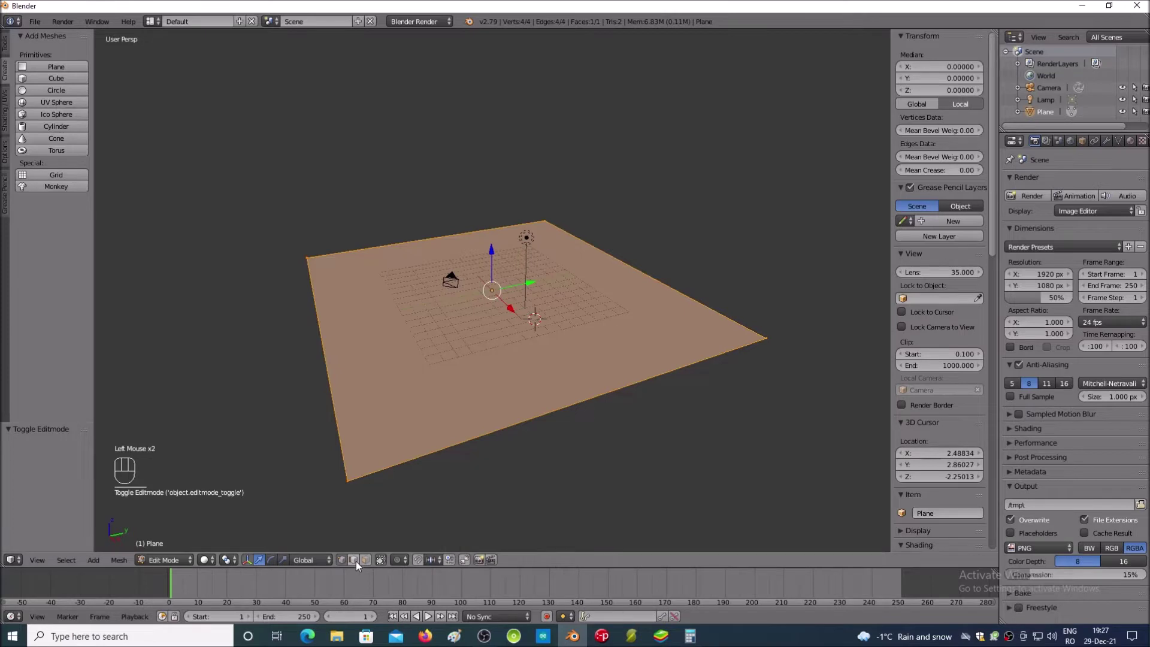
left_click(360, 566)
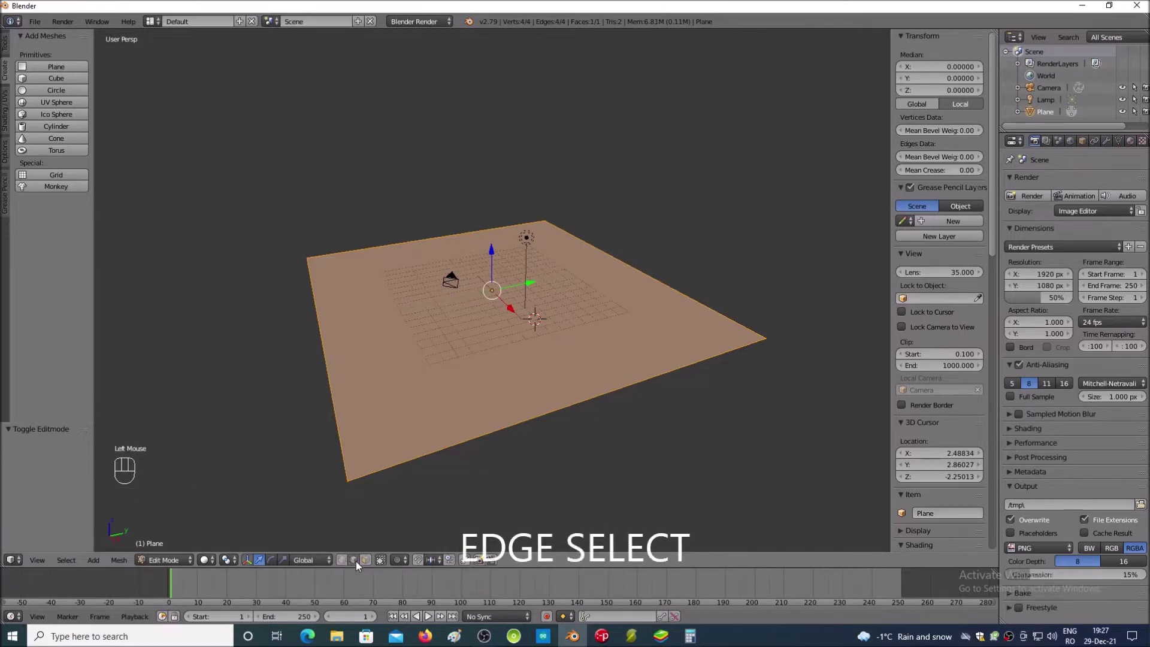
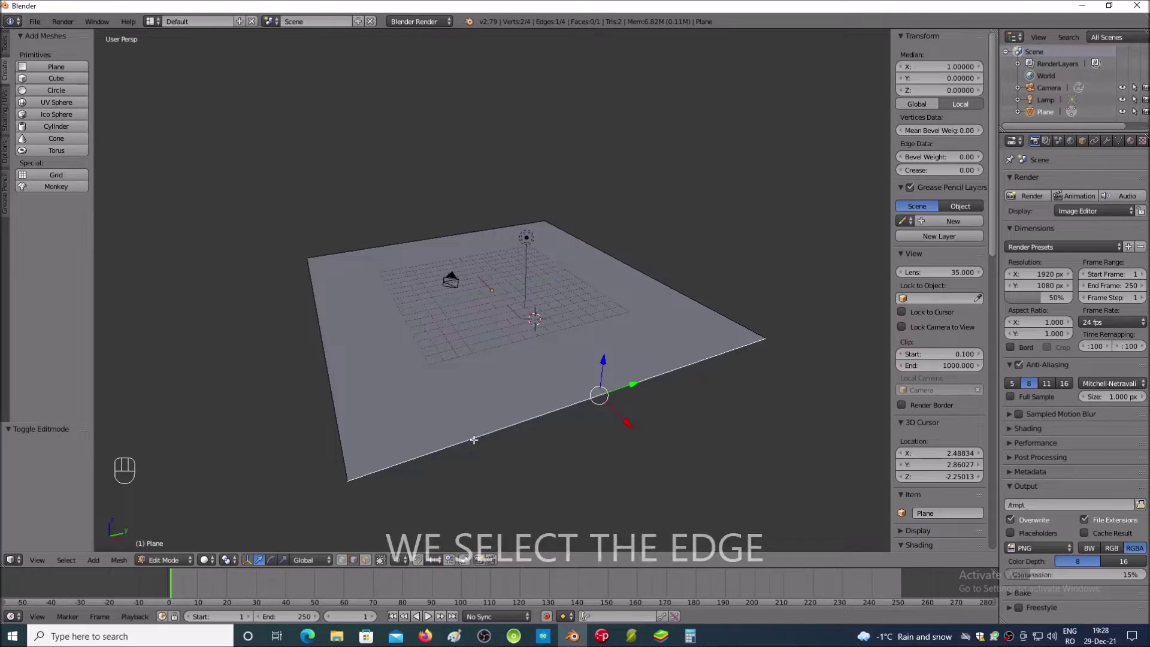
Step: Extrude the front edge straight up along Z by 8 to form a wall
key("e")
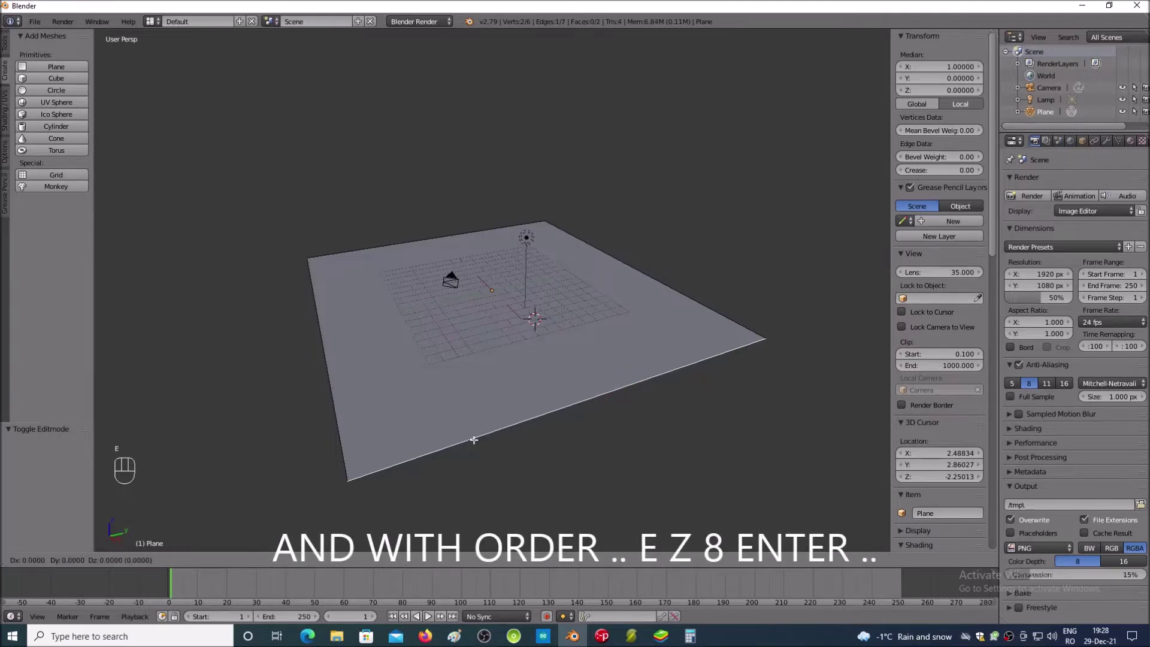
key("z")
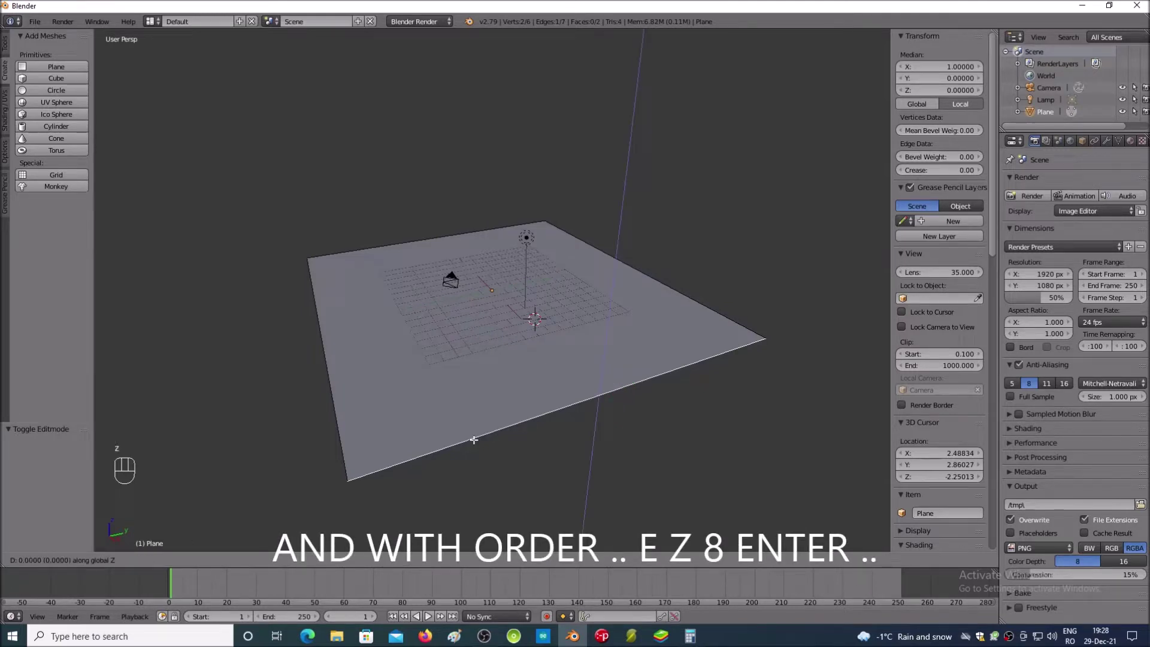
key("KP_8")
key("Return")
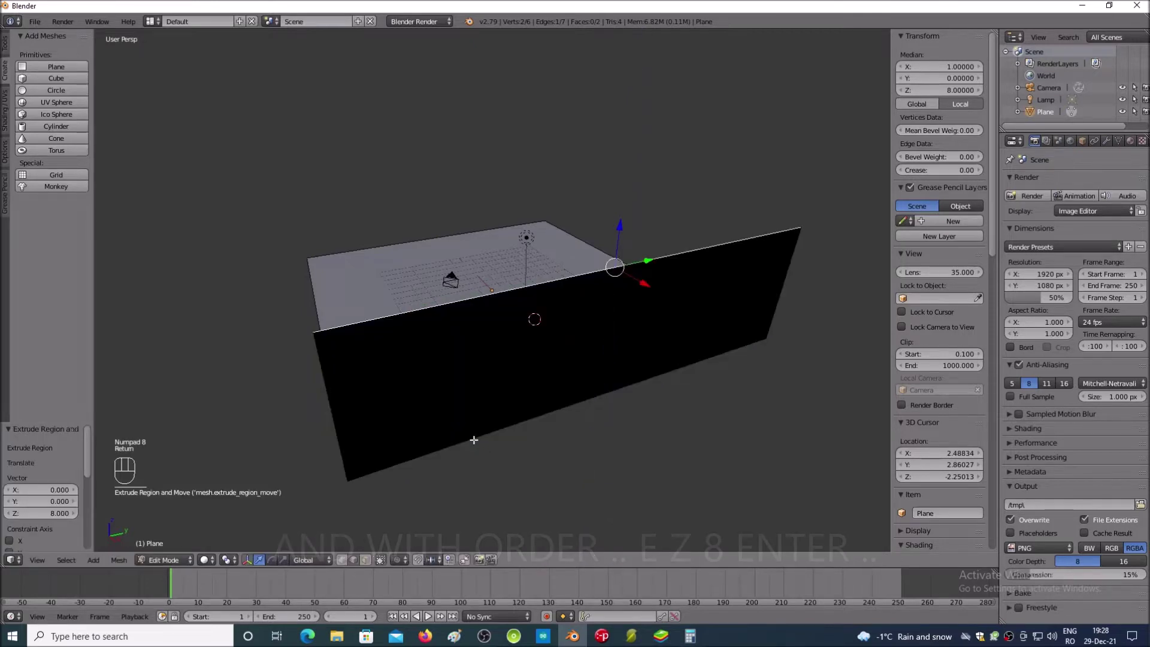
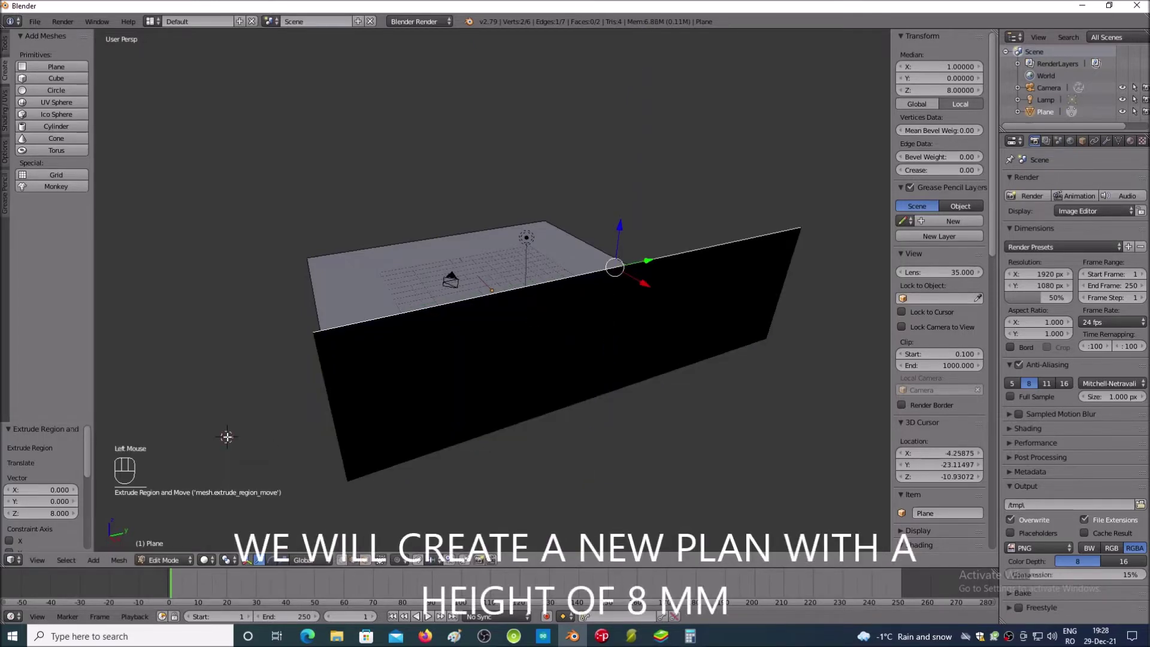
key("KP_4")
key("KP_4")
key("KP_4")
key("KP_4")
key("KP_6")
key("KP_6")
key("KP_6")
key("KP_6")
key("KP_4")
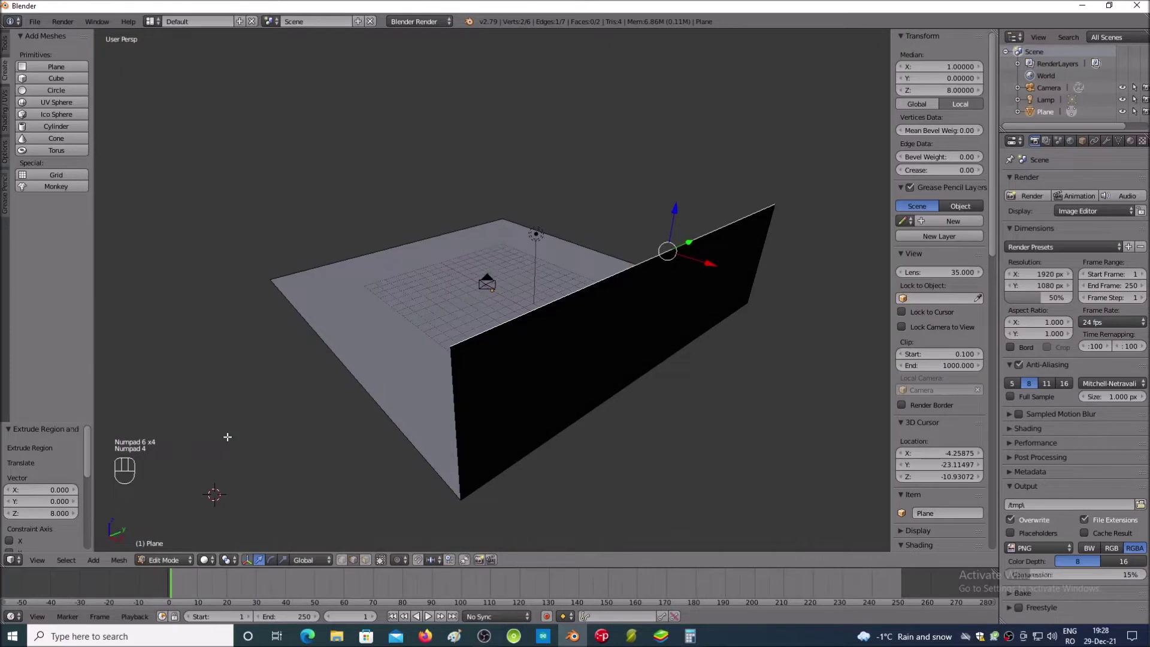
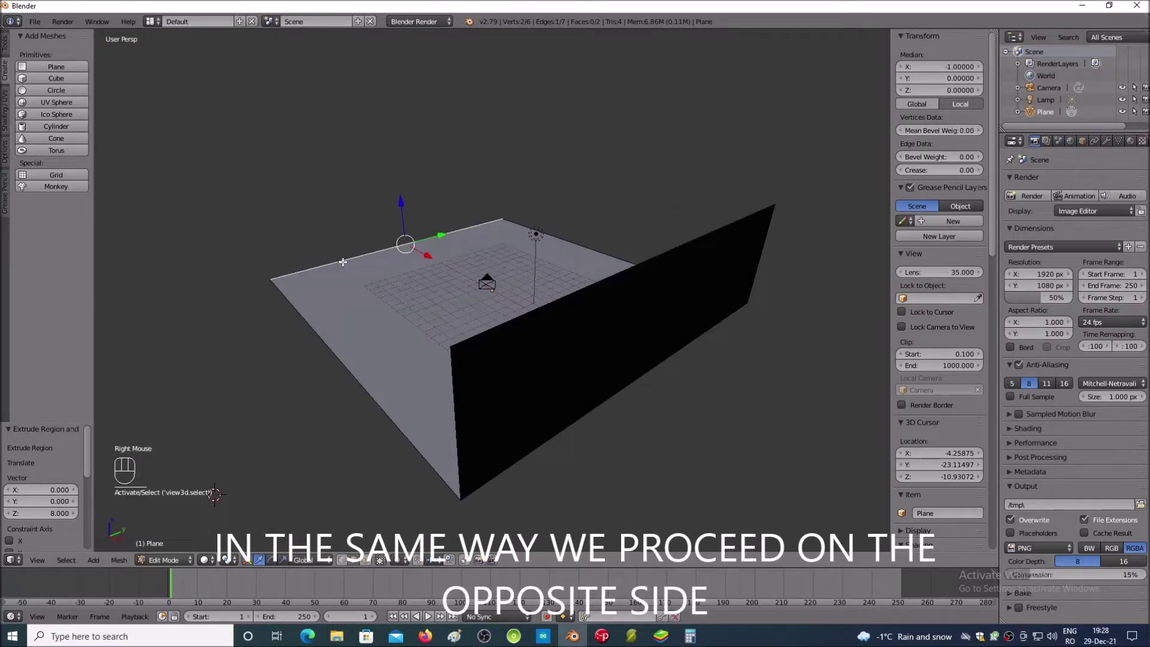
Step: Extrude the opposite edge up along Z by 8 for a second facing wall
key("e")
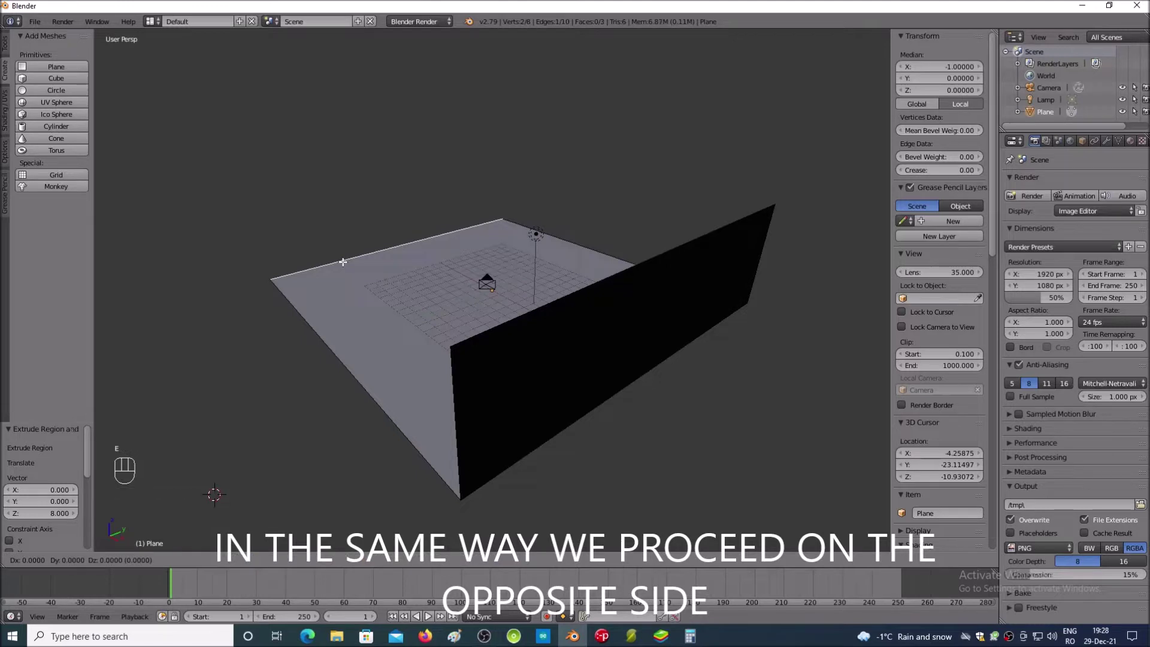
key("z")
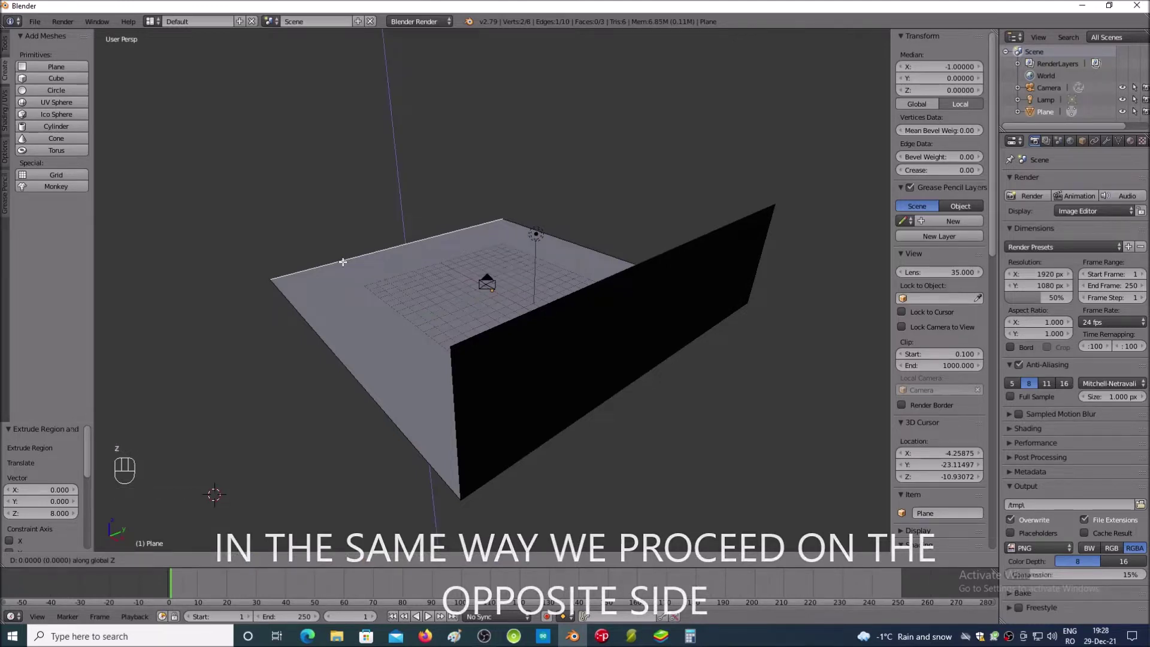
key("KP_8")
key("Return")
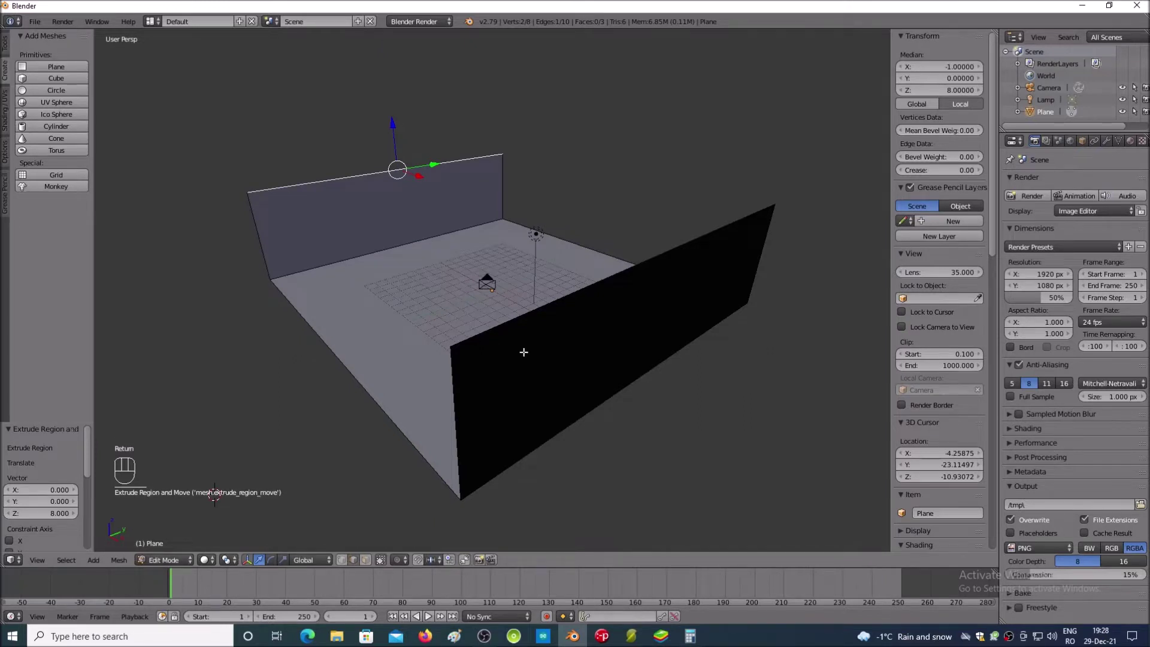
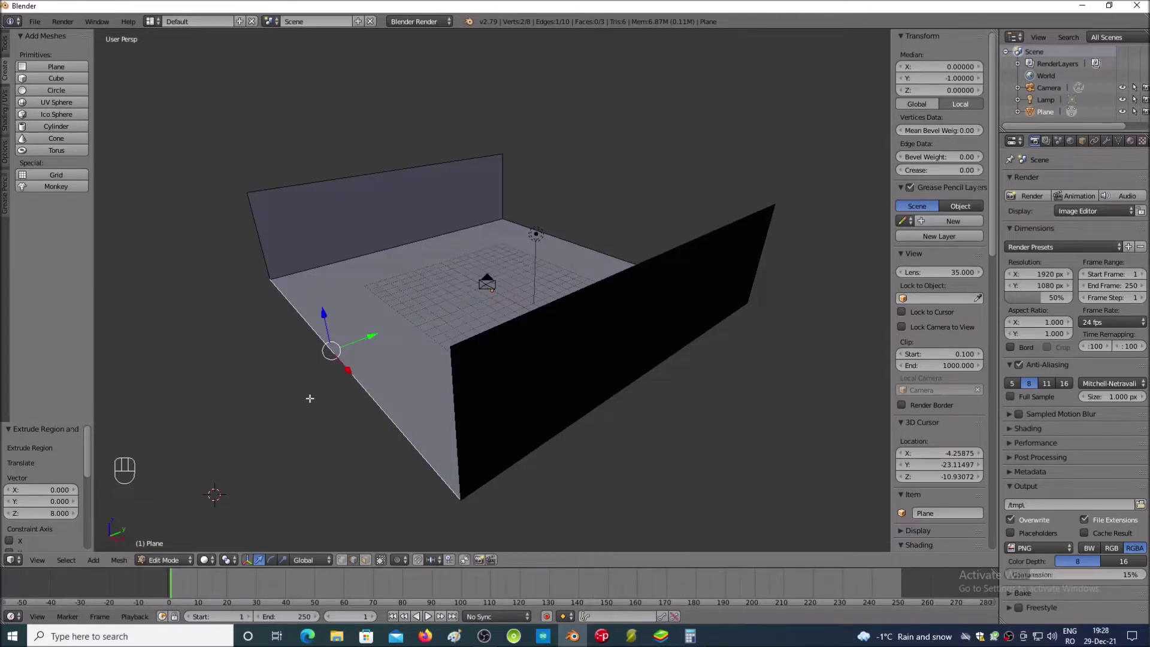
Step: Extrude the selected side edge up along Z by 50 for a tall wall
key("KP_Subtract")
key("KP_Subtract")
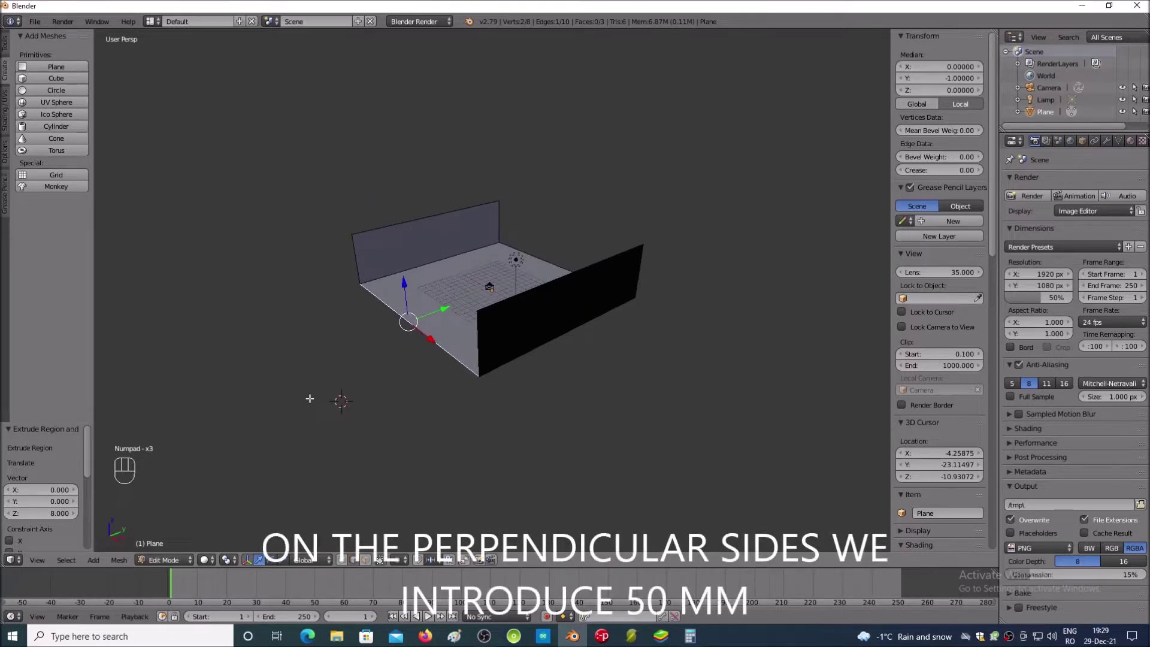
key("KP_Subtract")
key("e")
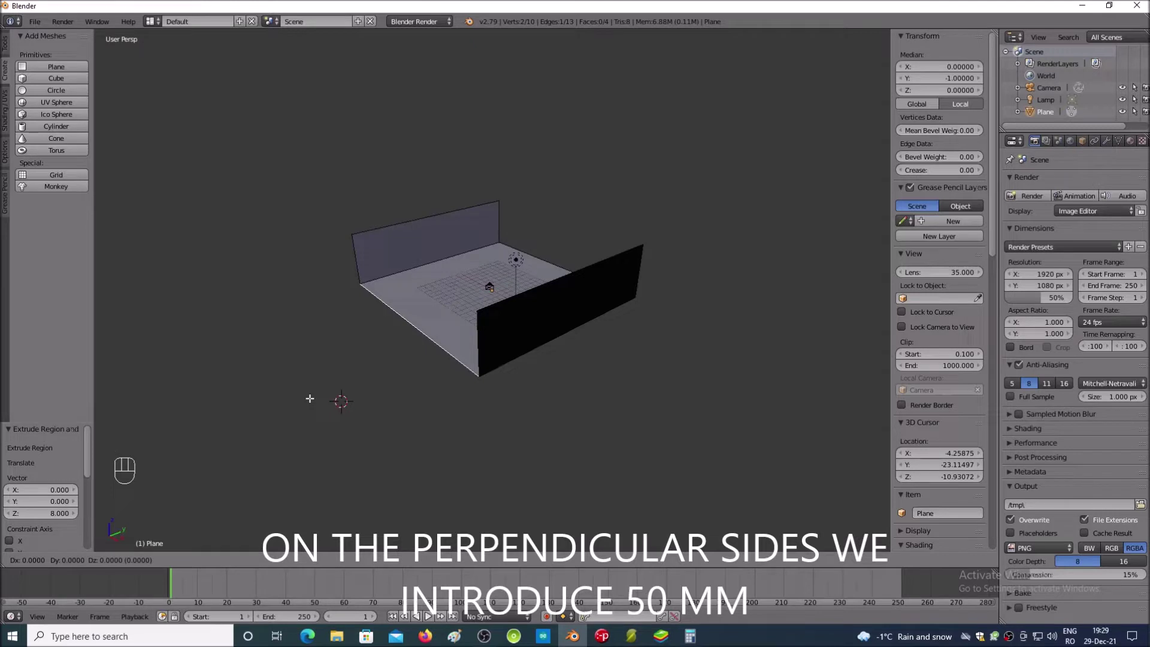
key("z")
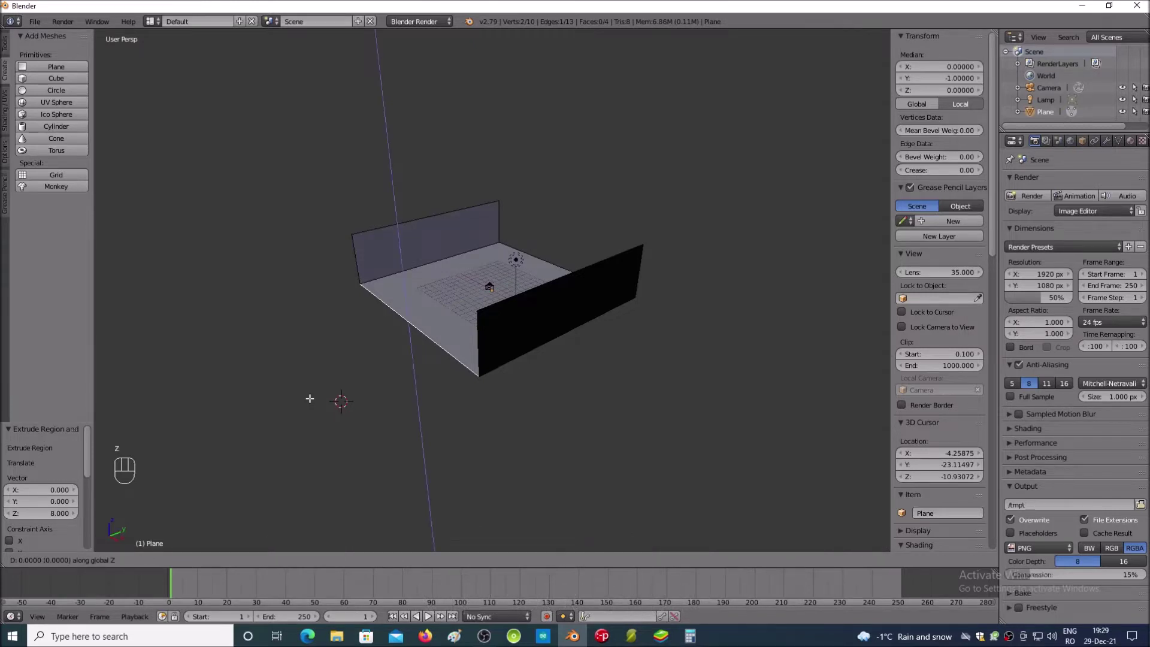
key("KP_5")
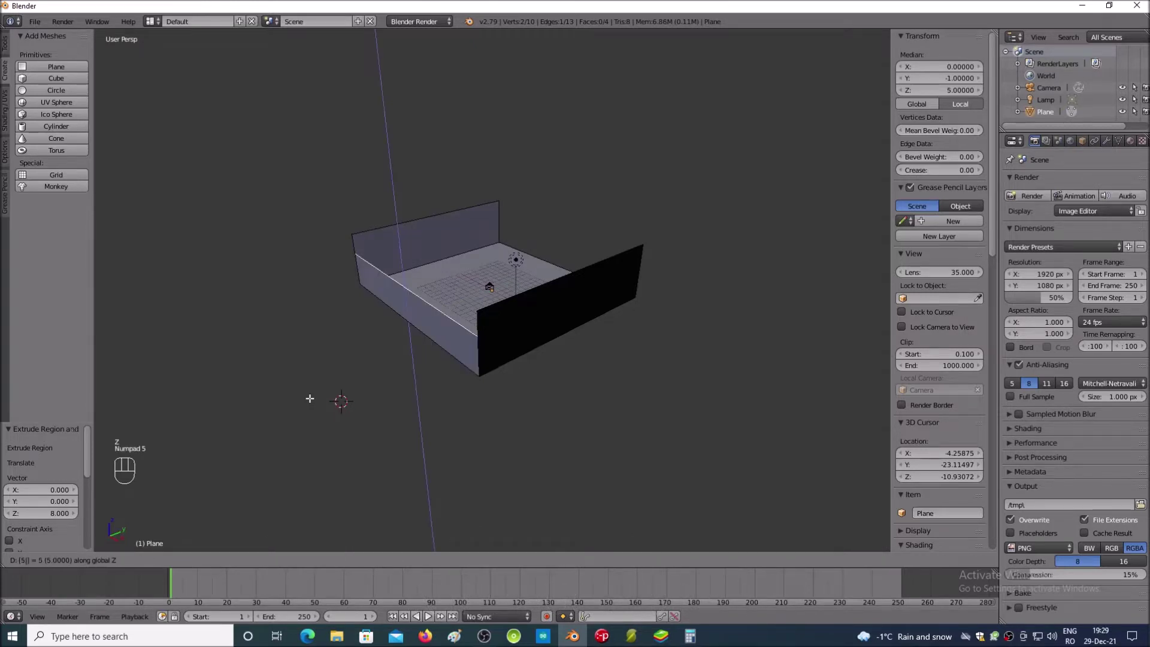
key("KP_0")
key("Return")
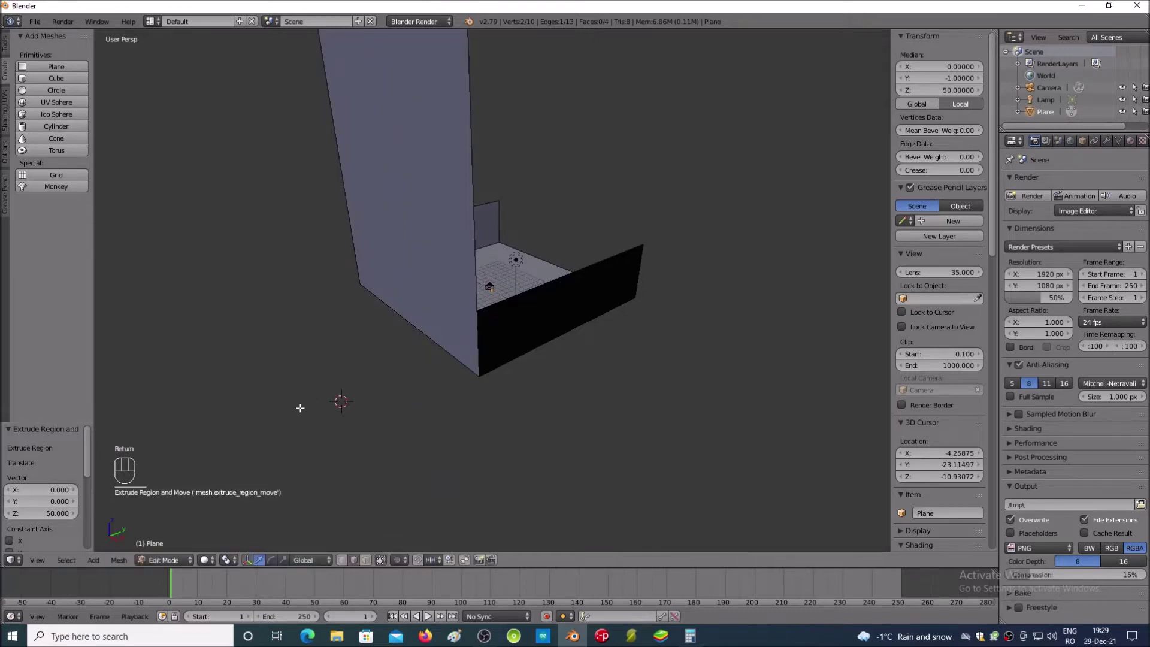
Step: Orbit and zoom the view to inspect the 50-unit wall and the base's side face
key("KP_Subtract")
key("KP_Subtract")
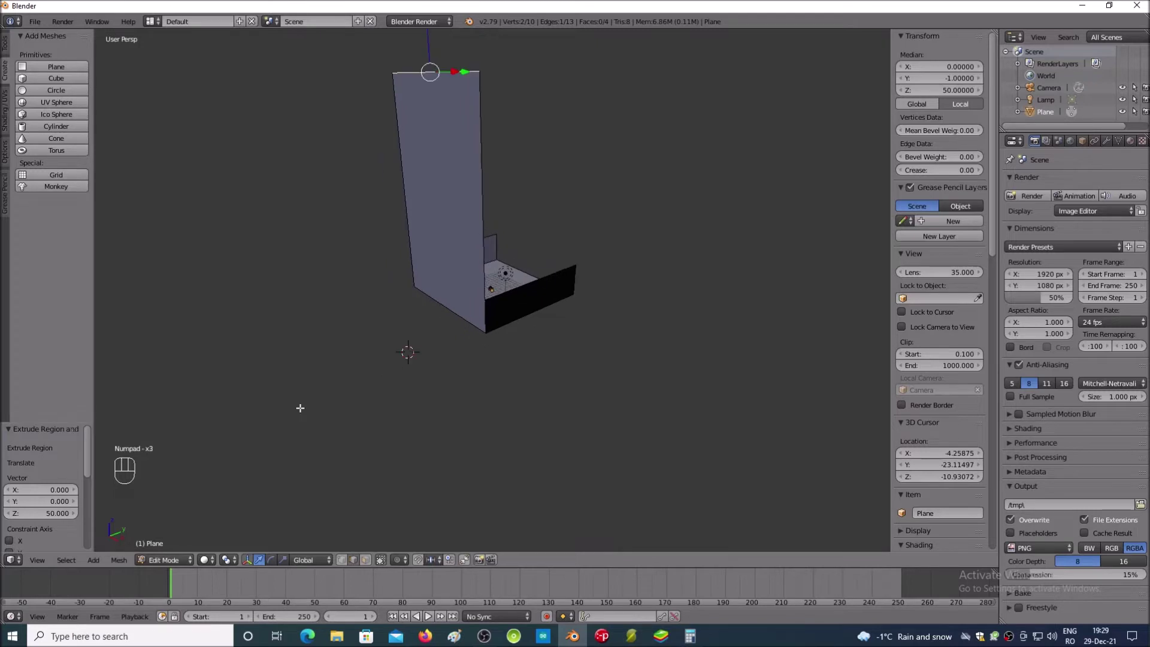
key("KP_Subtract")
key("KP_5")
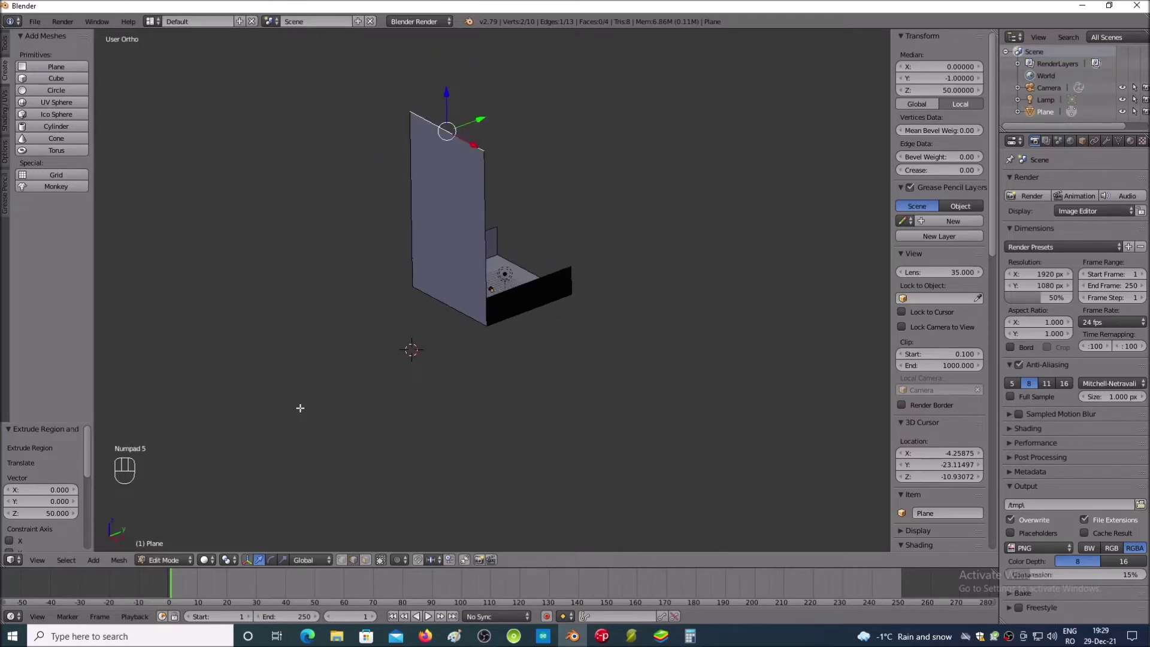
key("KP_5")
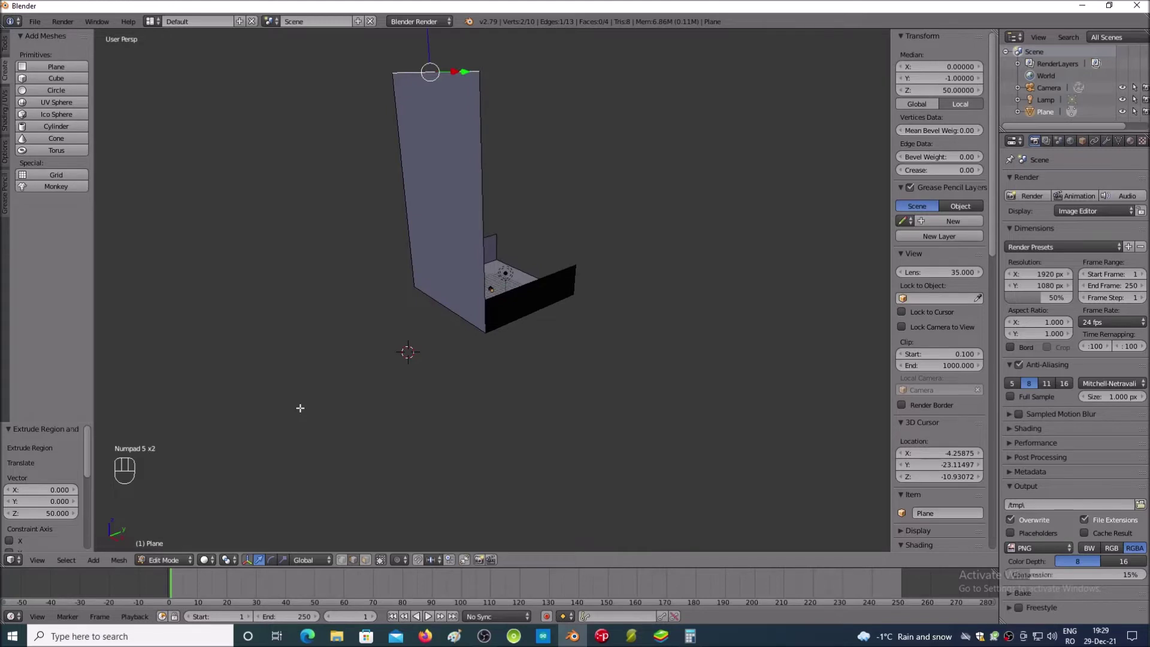
key("KP_6")
key("KP_6")
key("KP_6")
key("KP_6")
key("KP_6")
key("KP_4")
key("KP_4")
key("KP_4")
key("KP_2")
key("KP_2")
key("KP_4")
key("KP_4")
key("KP_6")
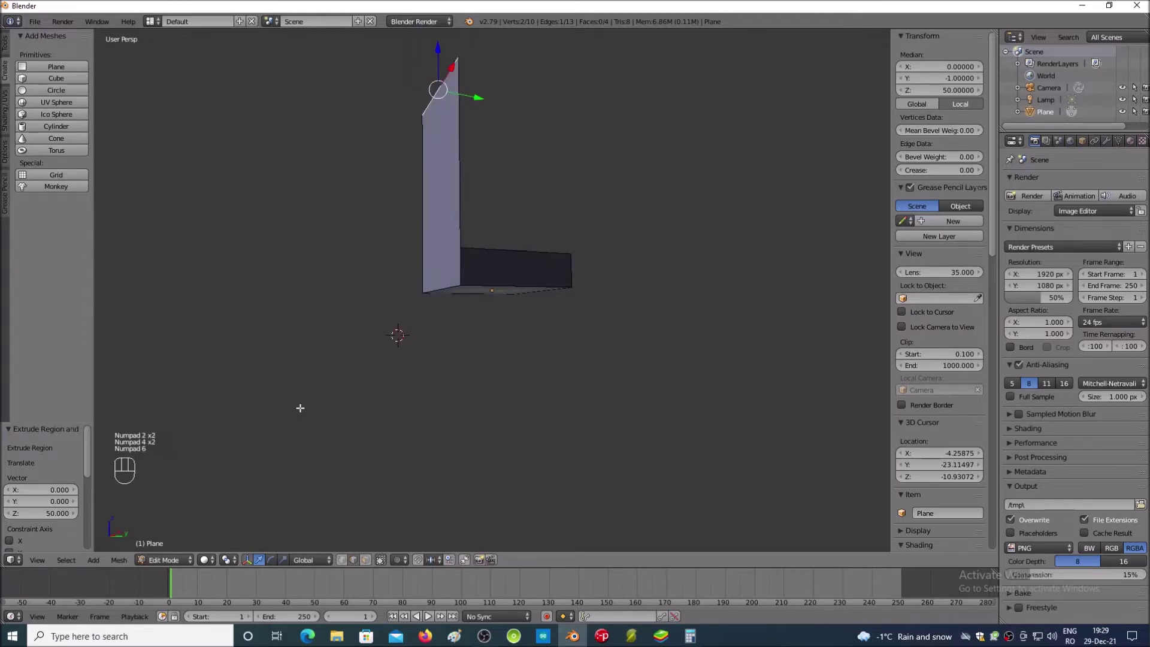
key("KP_Add")
key("KP_Add")
key("KP_Add")
key("KP_Add")
key("KP_Add")
key("KP_Add")
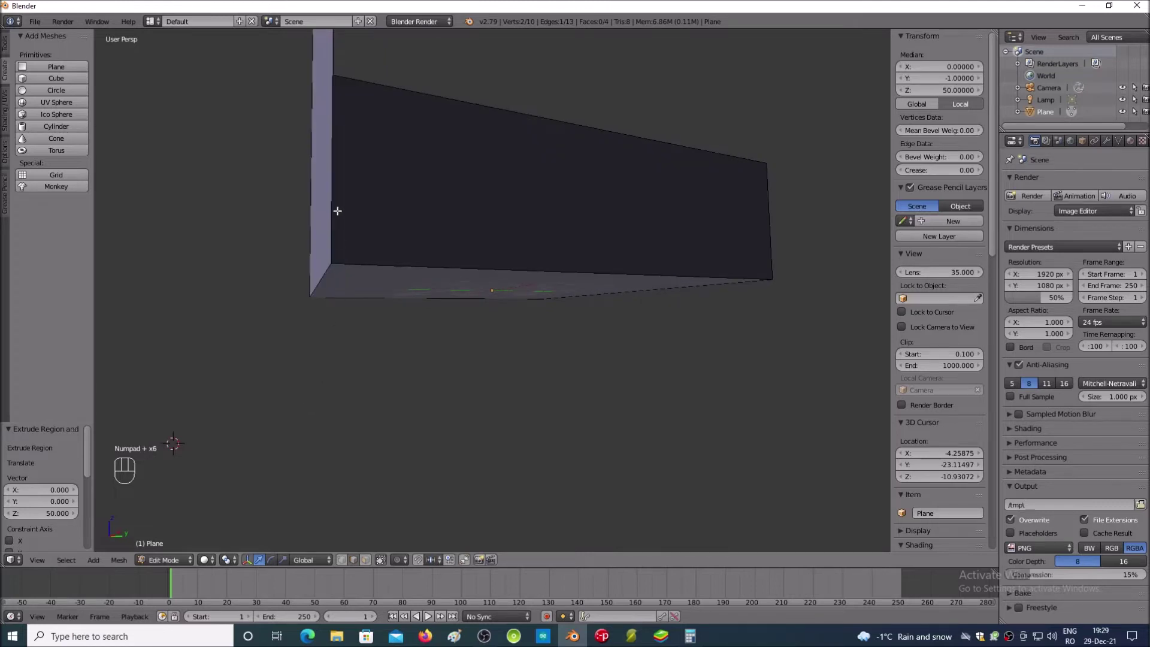
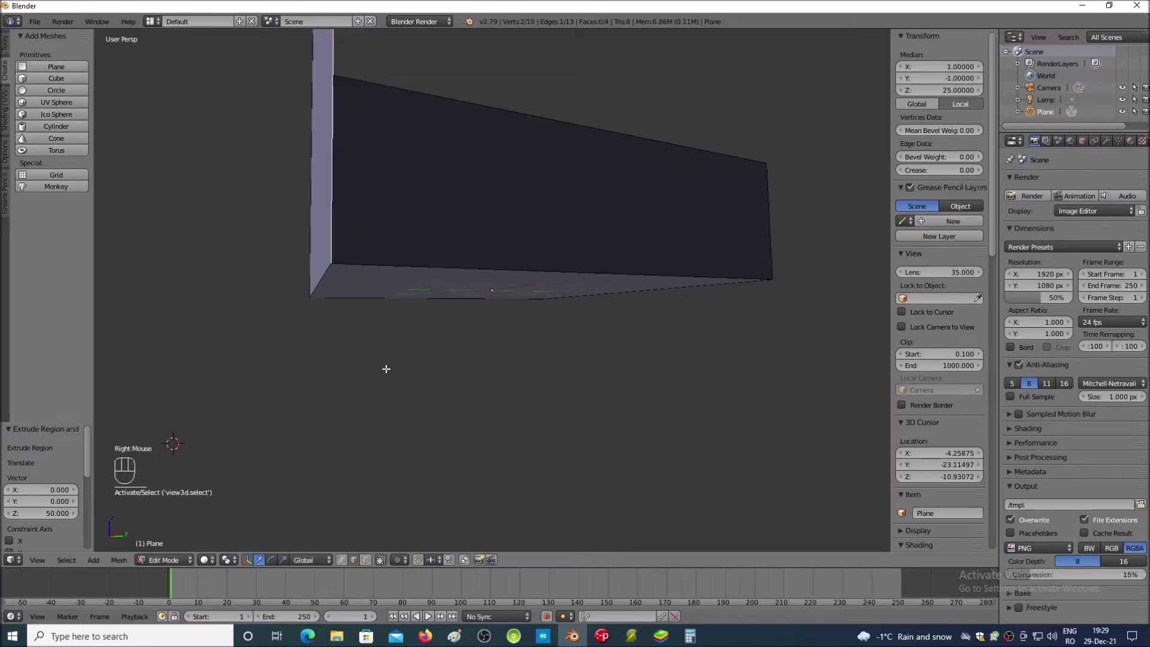
Step: Orbit and zoom the view to reach the base's opposite bottom edge
key("KP_8")
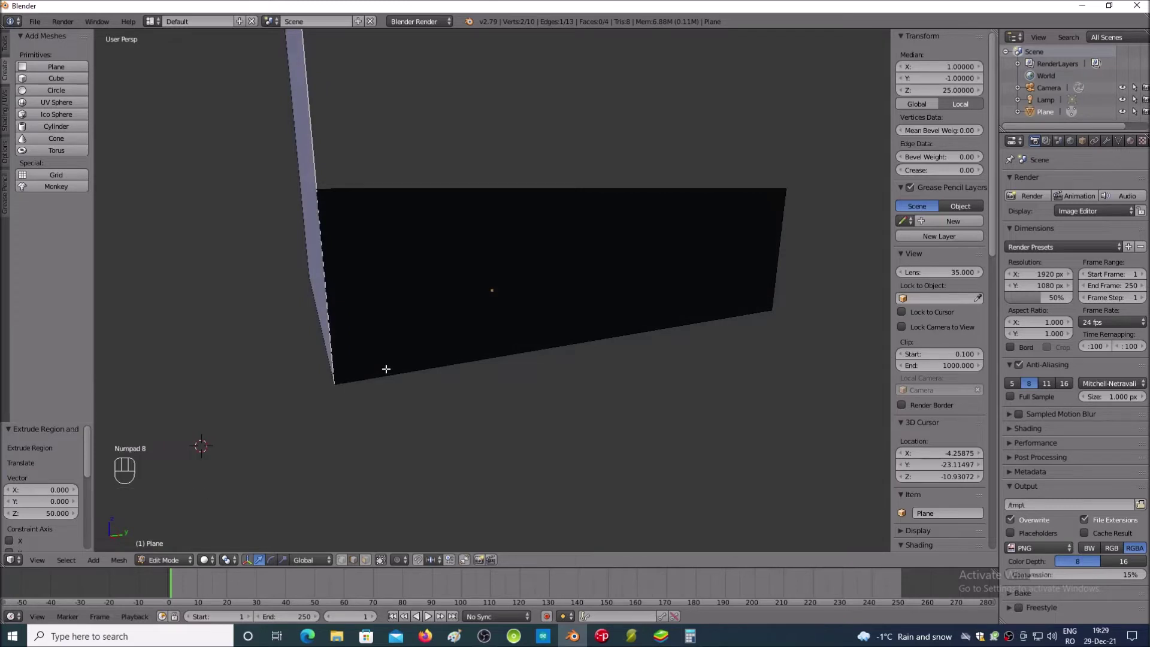
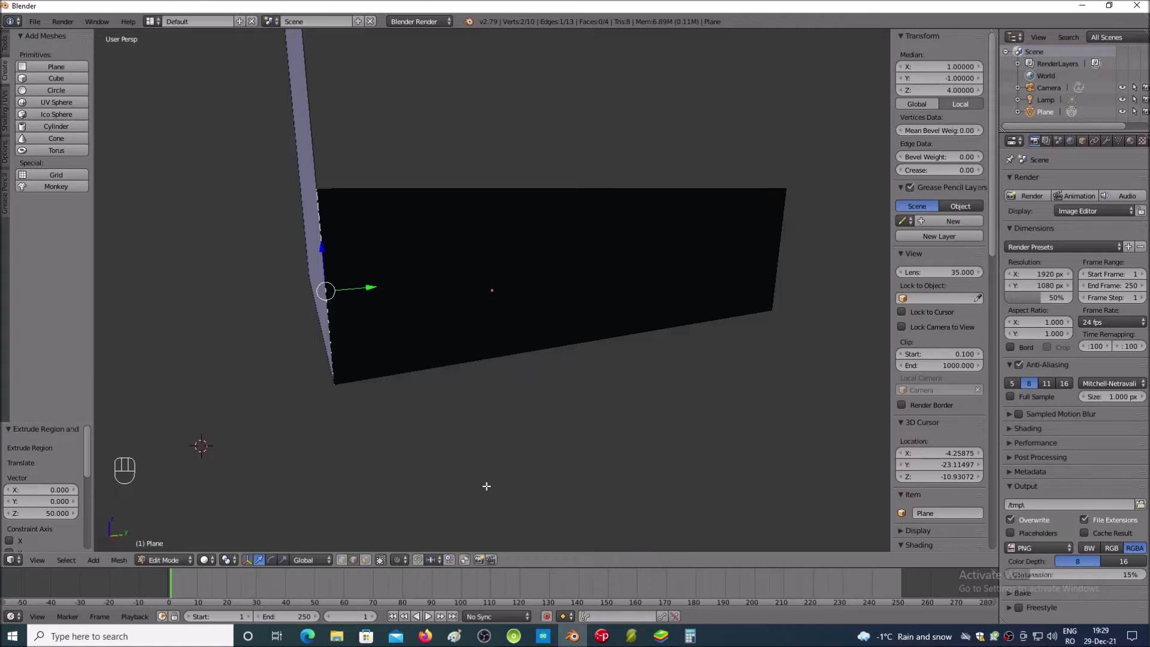
key("KP_Subtract")
key("KP_Subtract")
key("KP_Subtract")
key("KP_Subtract")
key("KP_6")
key("KP_6")
key("KP_6")
key("KP_6")
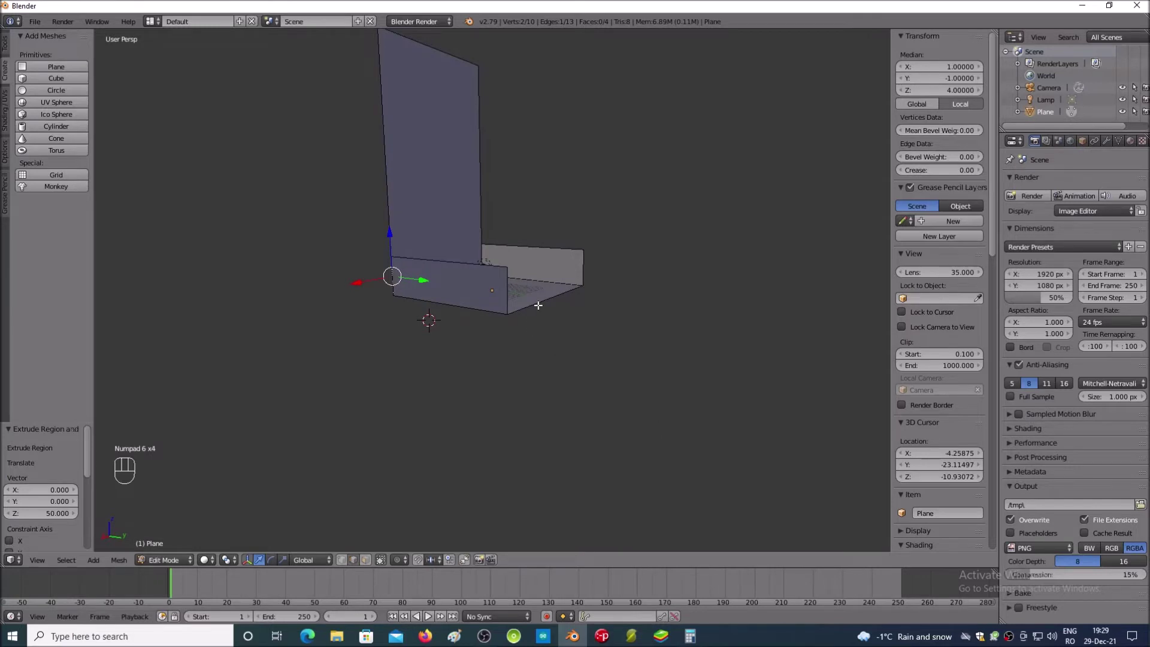
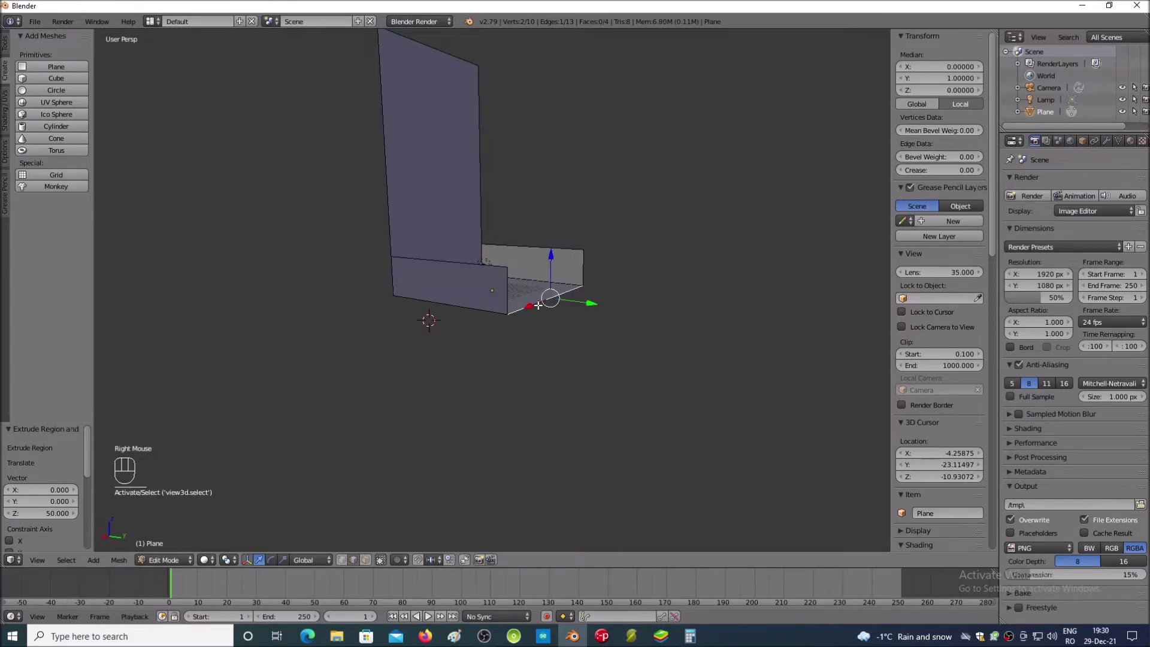
Step: Extrude the opposite bottom edge up along Z by 50 for a second tall wall
key("e")
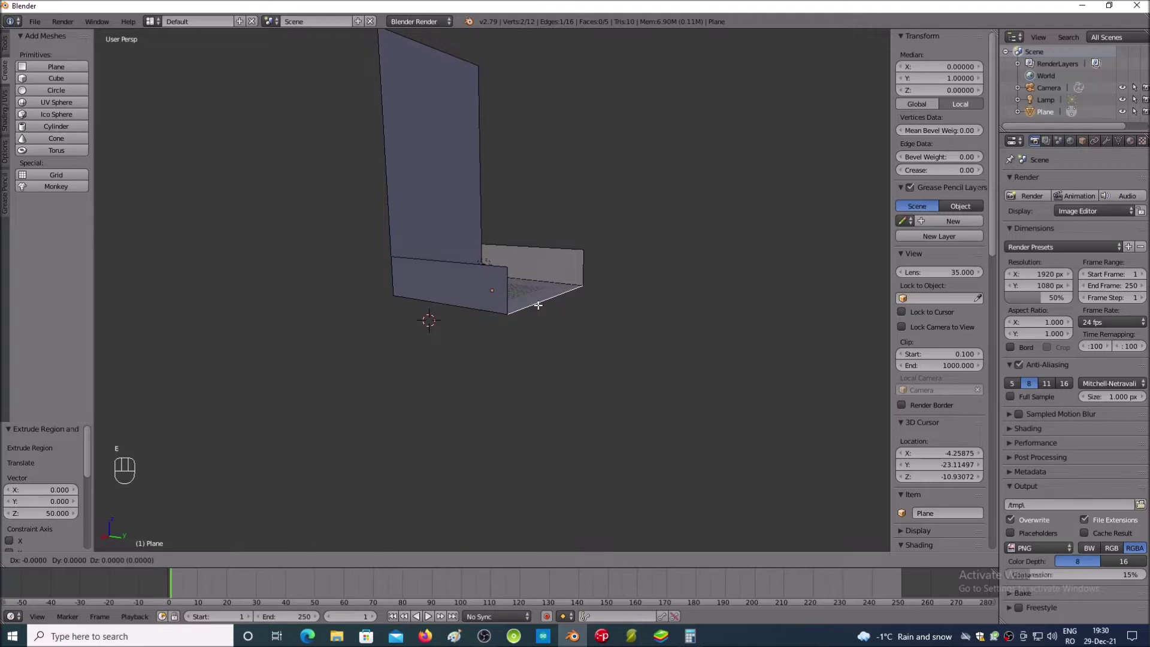
key("z")
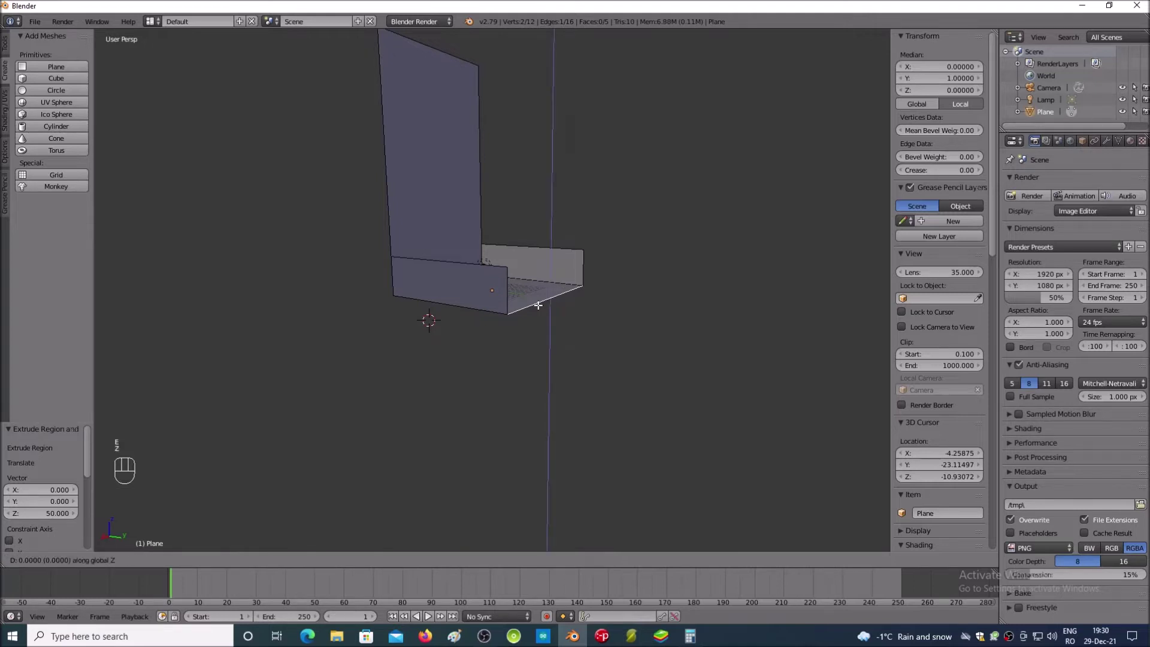
key("KP_5")
key("KP_0")
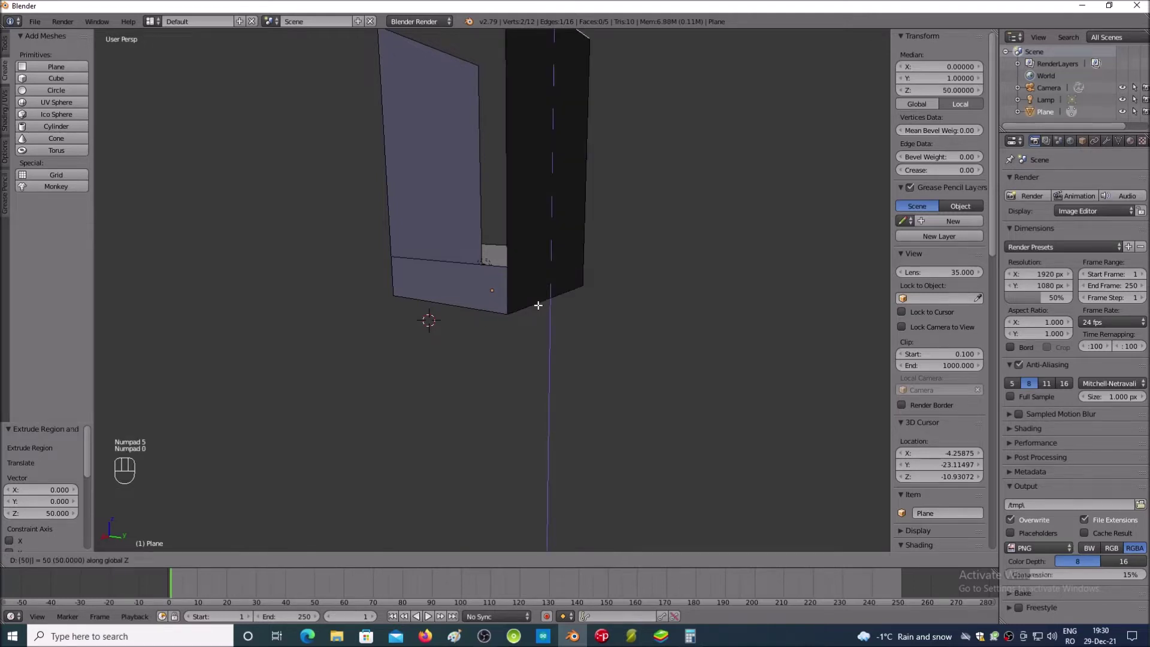
key("Return")
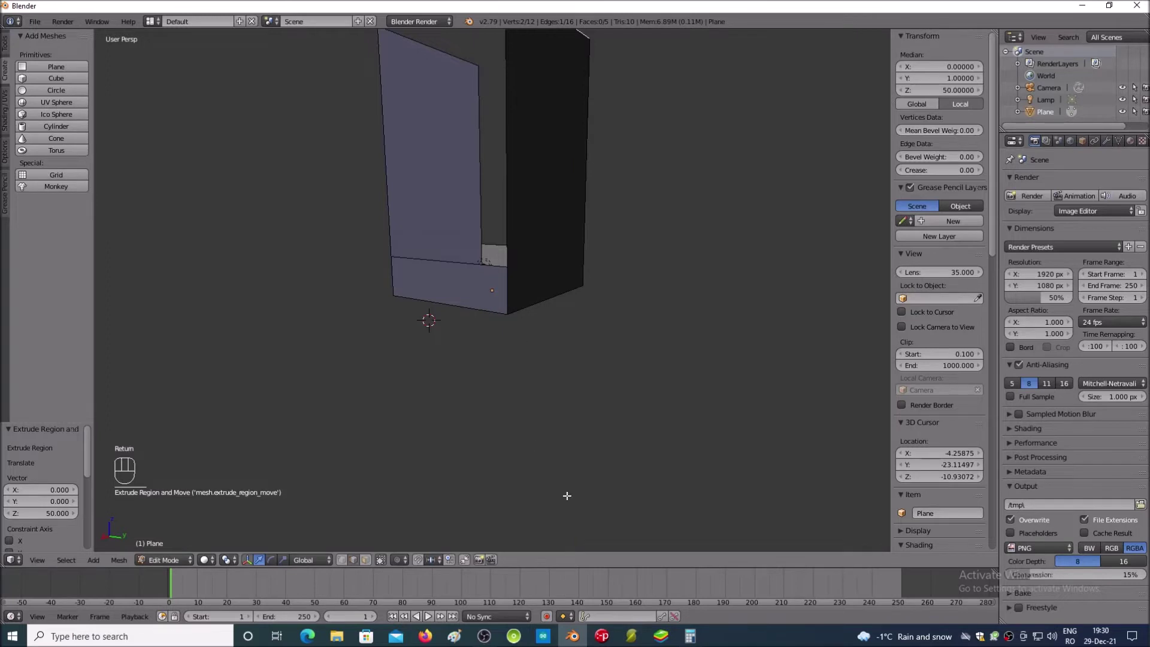
key("KP_4")
key("KP_4")
key("KP_8")
key("KP_8")
key("KP_4")
key("KP_2")
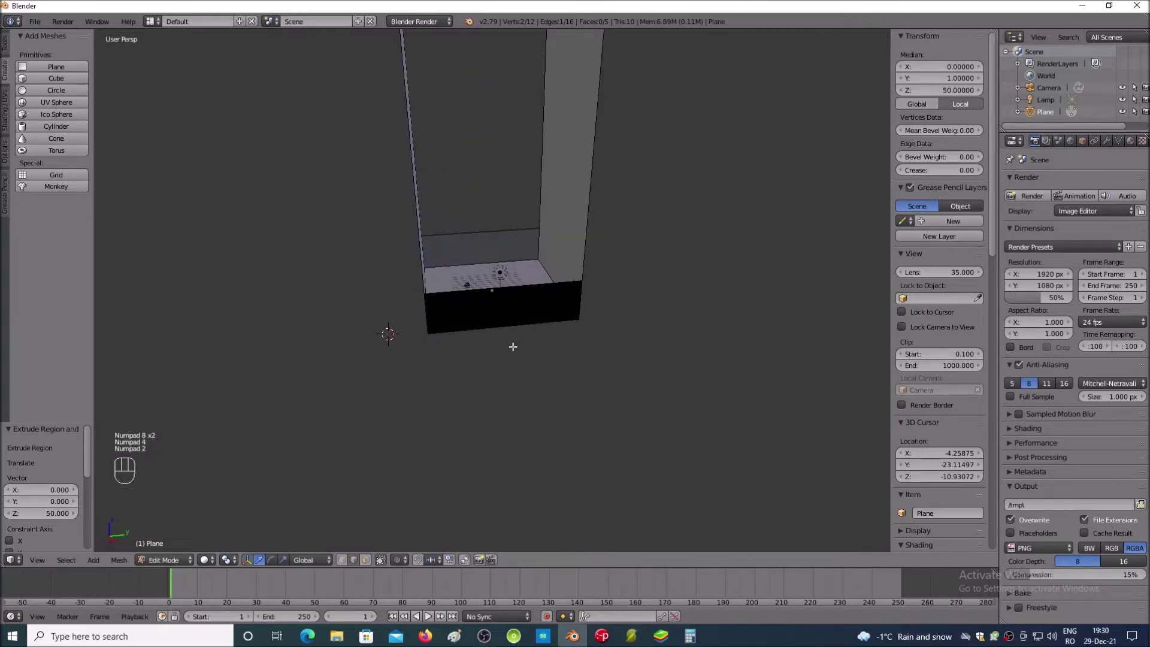
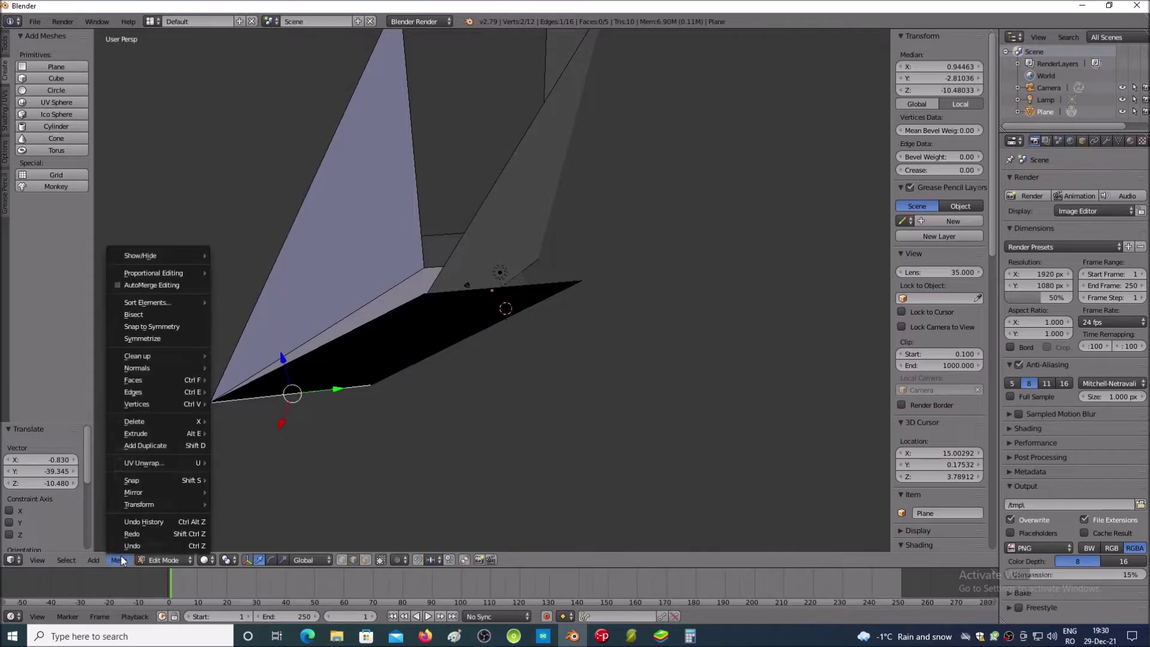
Step: Undo the stray translate via Mesh > Undo and look down into the U
left_click(133, 549)
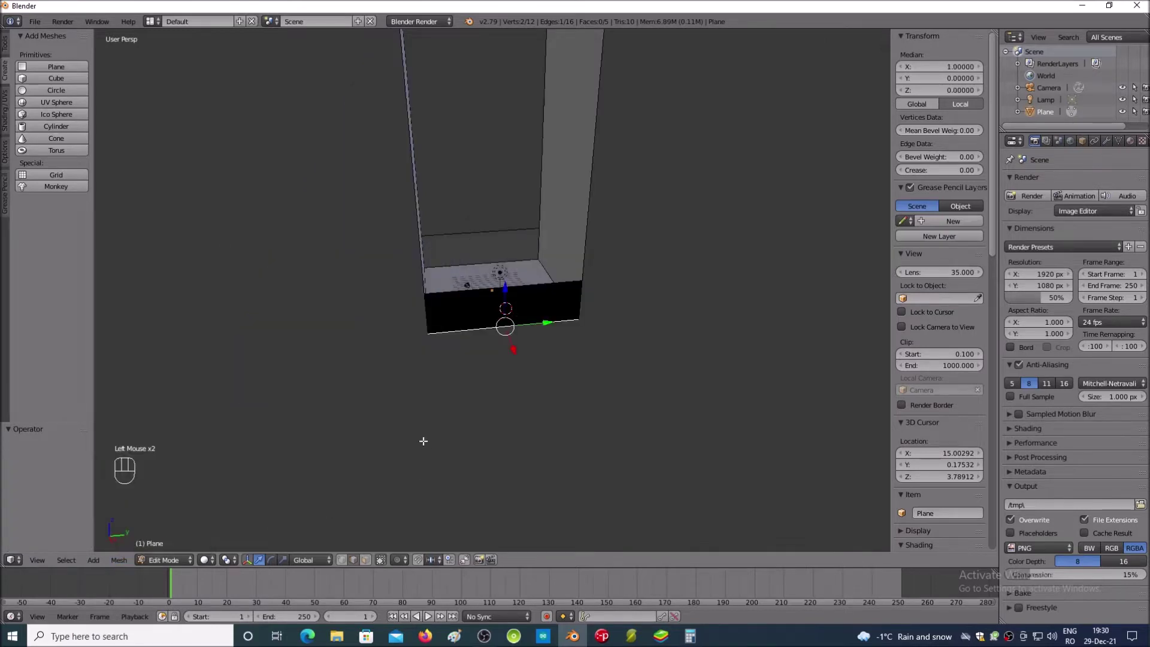
key("KP_8")
key("KP_8")
key("KP_8")
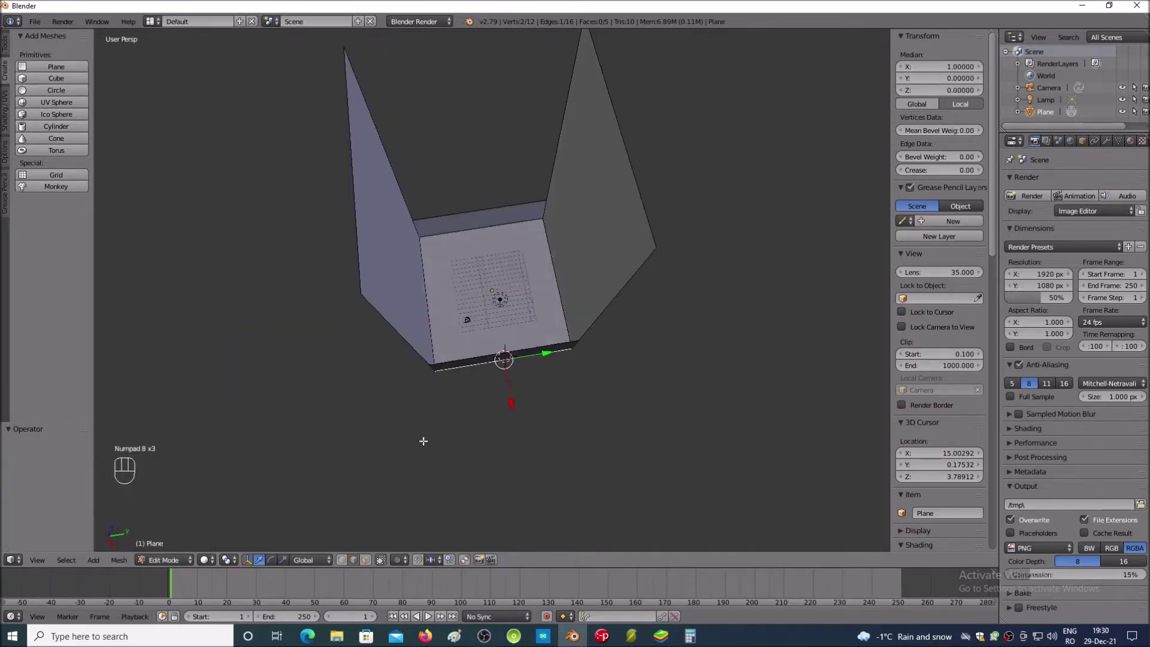
key("KP_2")
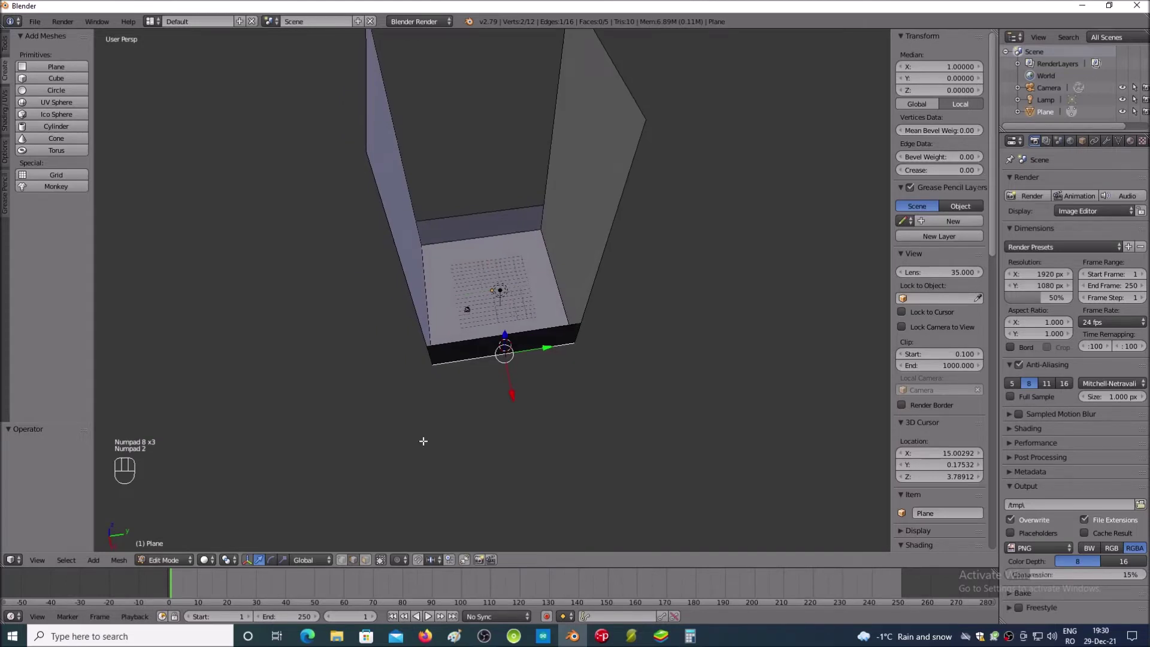
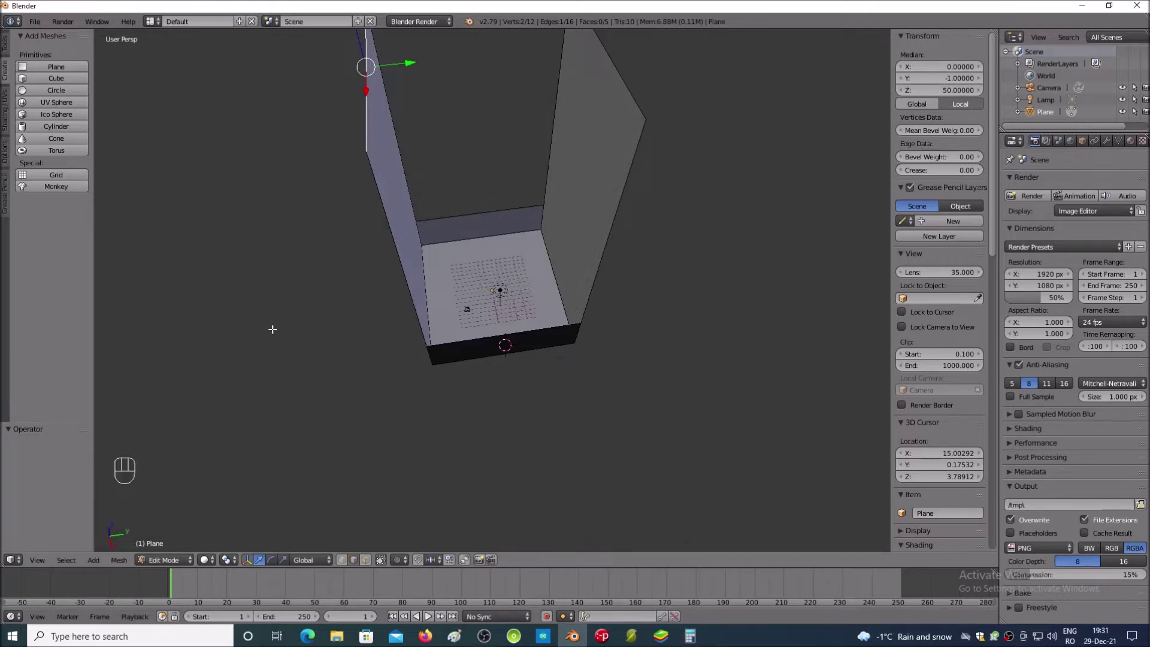
Step: Extrude the first wall's top edge along Y by 9 for an inward lip
key("e")
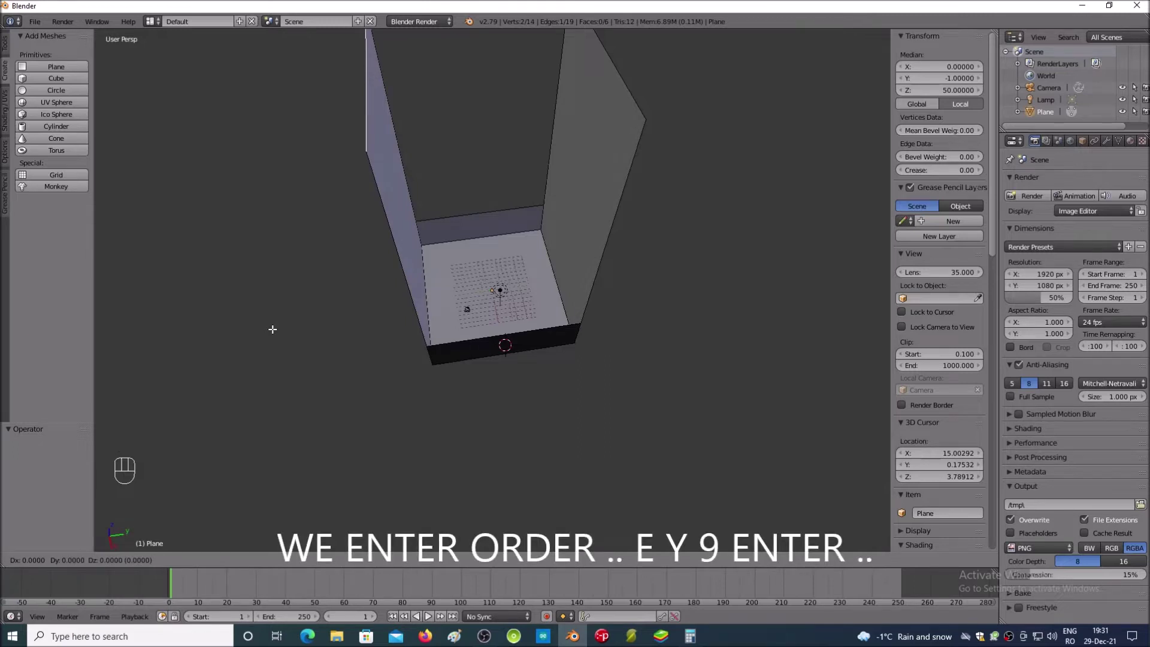
key("y")
key("KP_9")
key("Return")
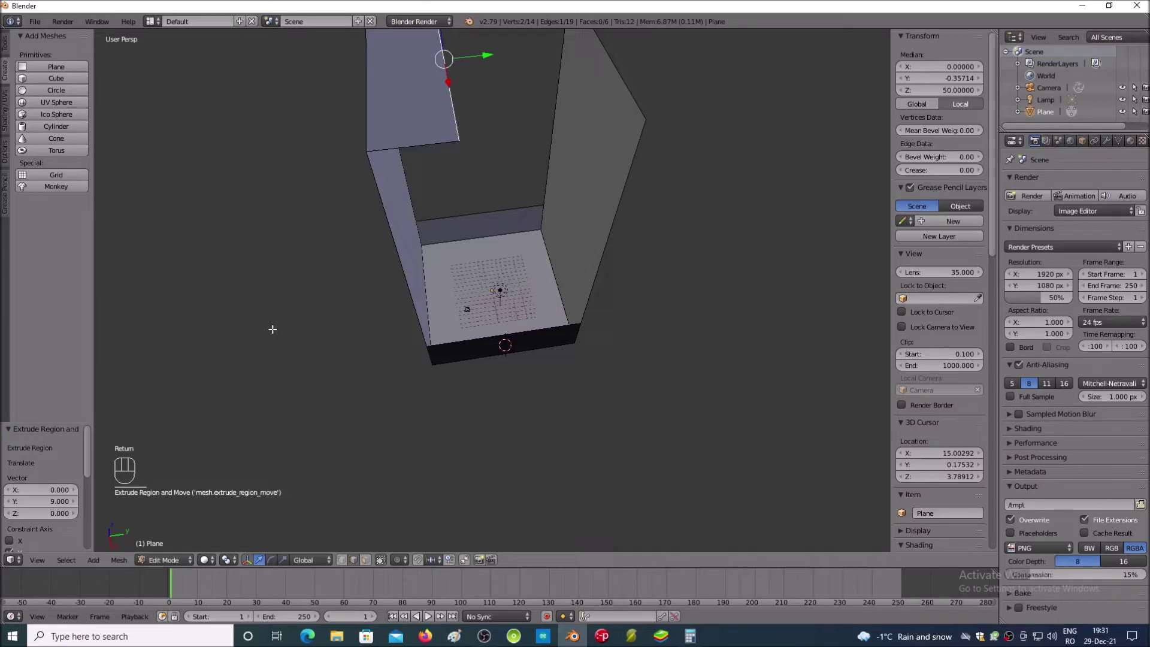
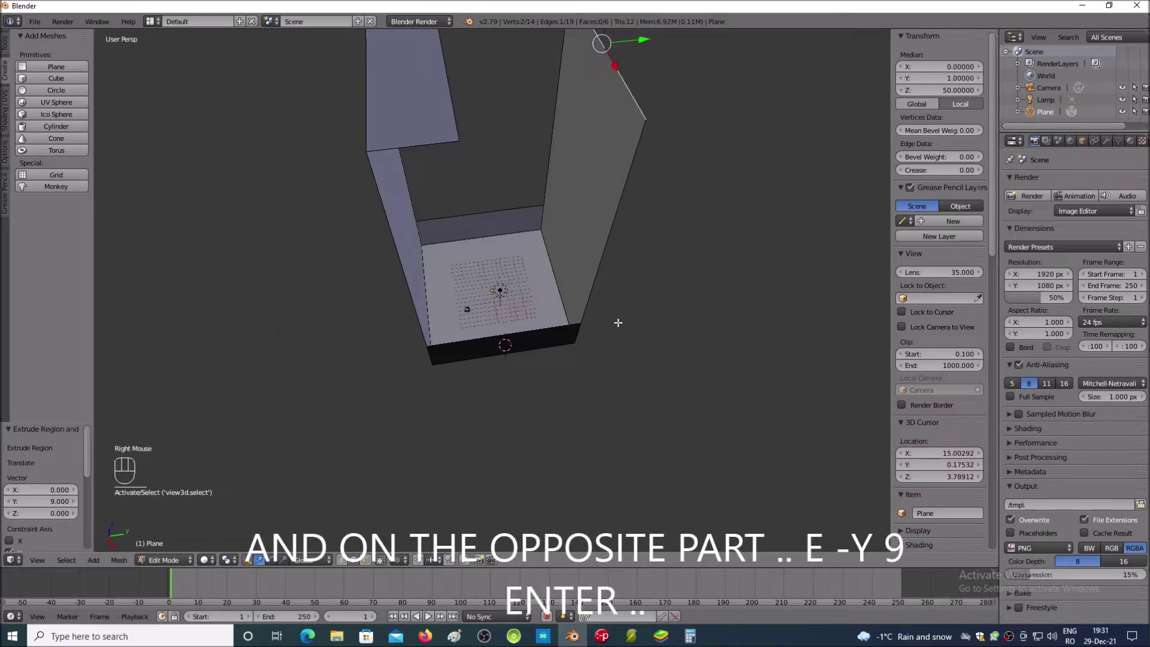
Step: Extrude the second wall's top edge along Y by -9 for a matching lip
key("e")
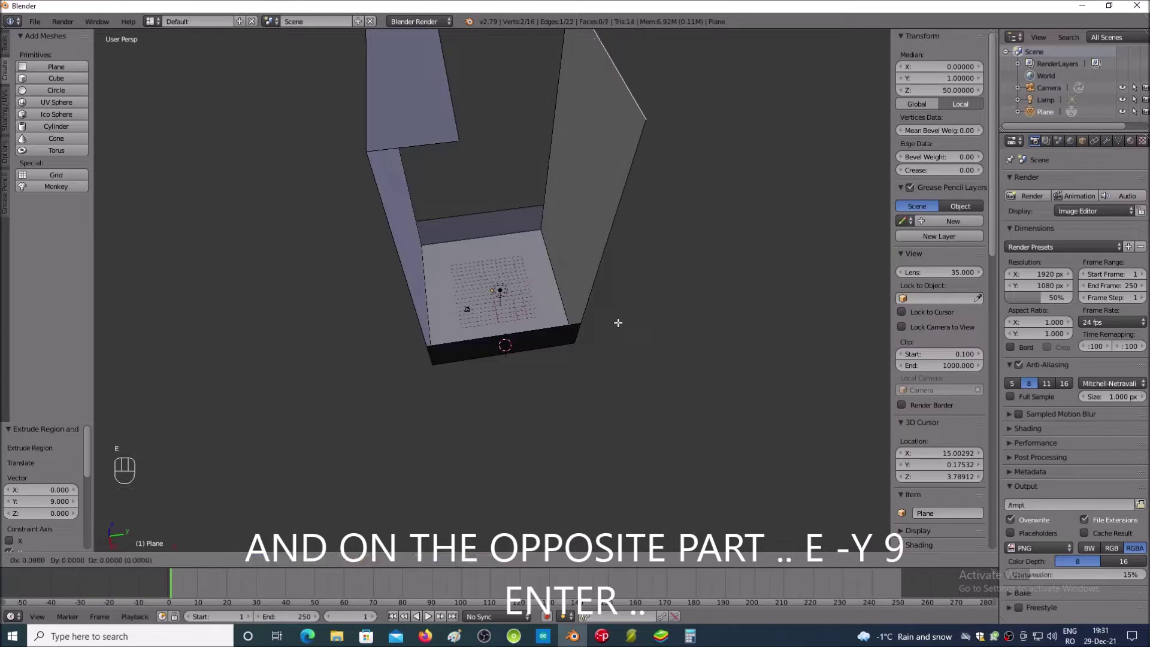
key("KP_Subtract")
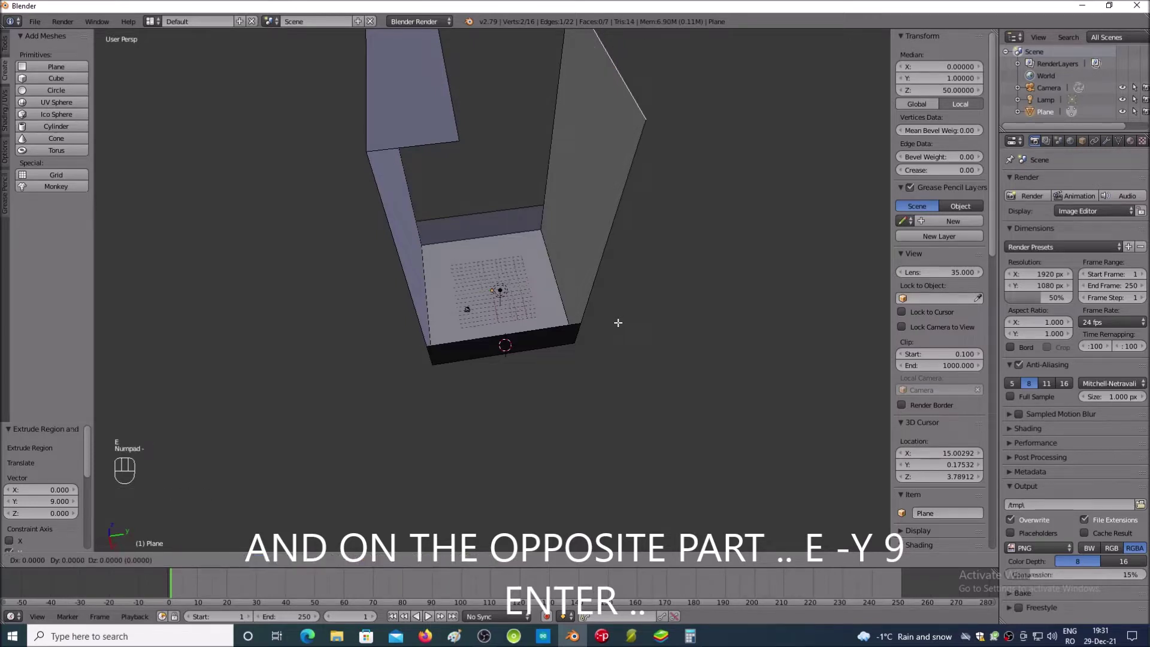
key("y")
key("KP_9")
key("Return")
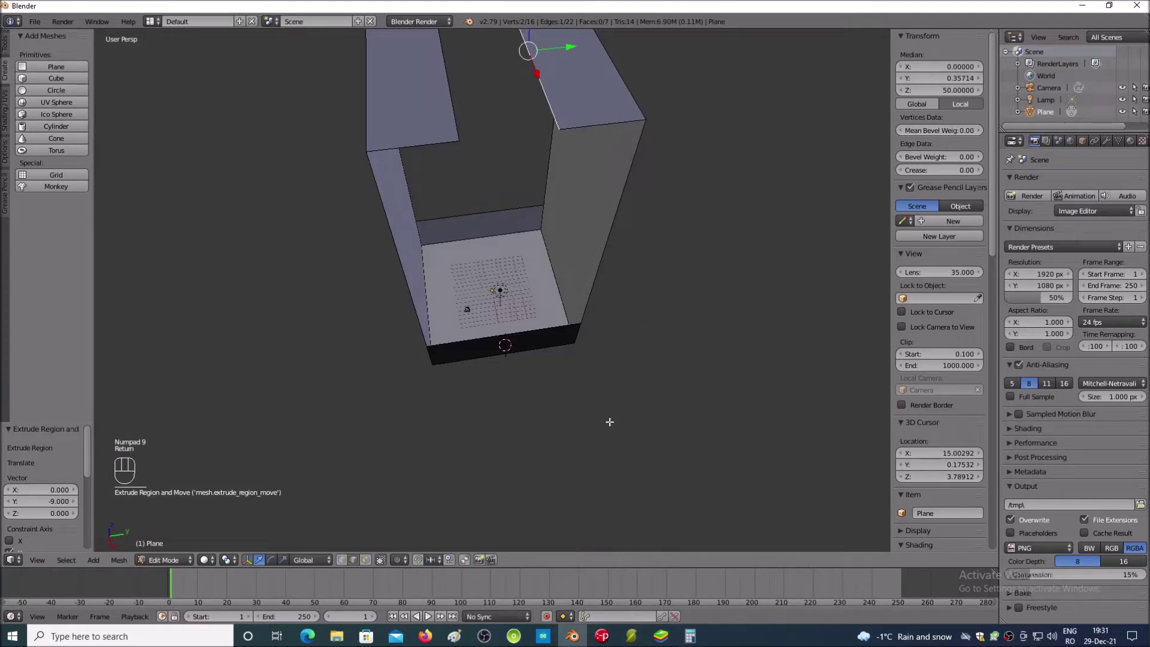
key("KP_8")
key("KP_8")
key("KP_2")
key("KP_2")
key("KP_8")
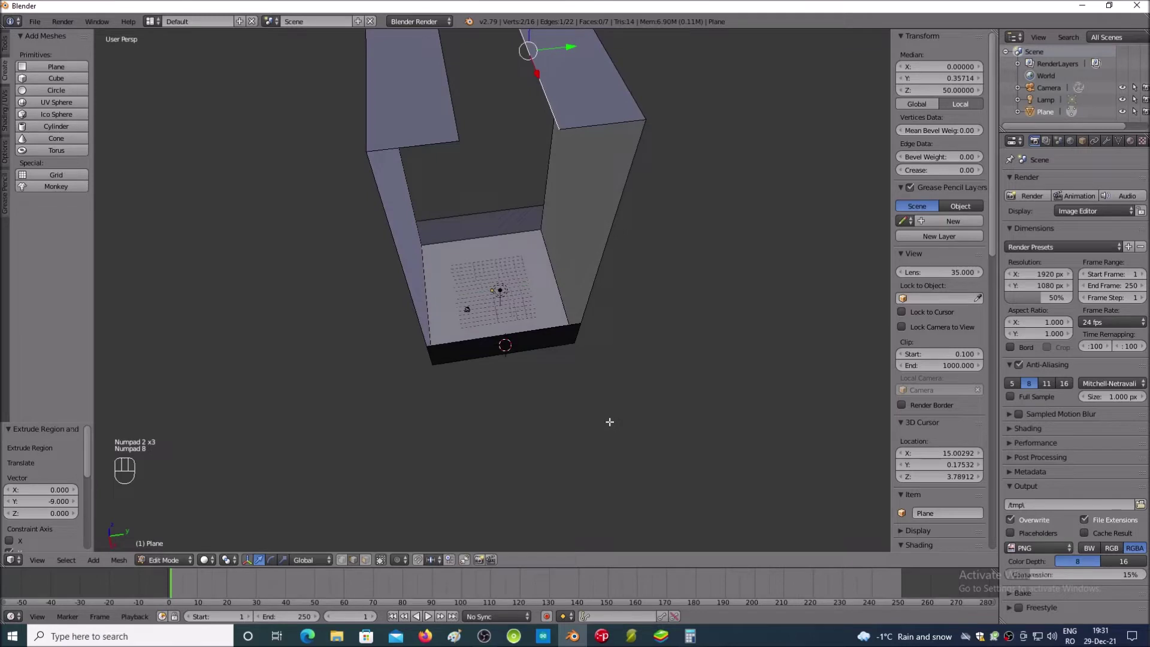
key("KP_Subtract")
key("KP_Subtract")
key("KP_2")
key("KP_4")
key("KP_4")
key("KP_6")
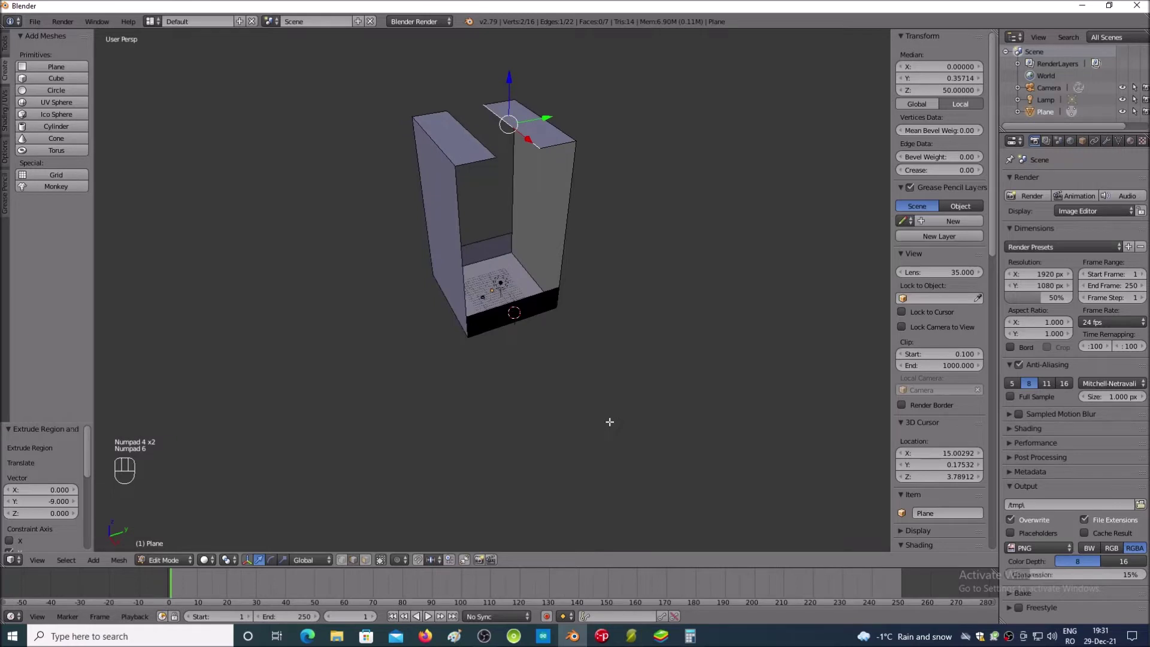
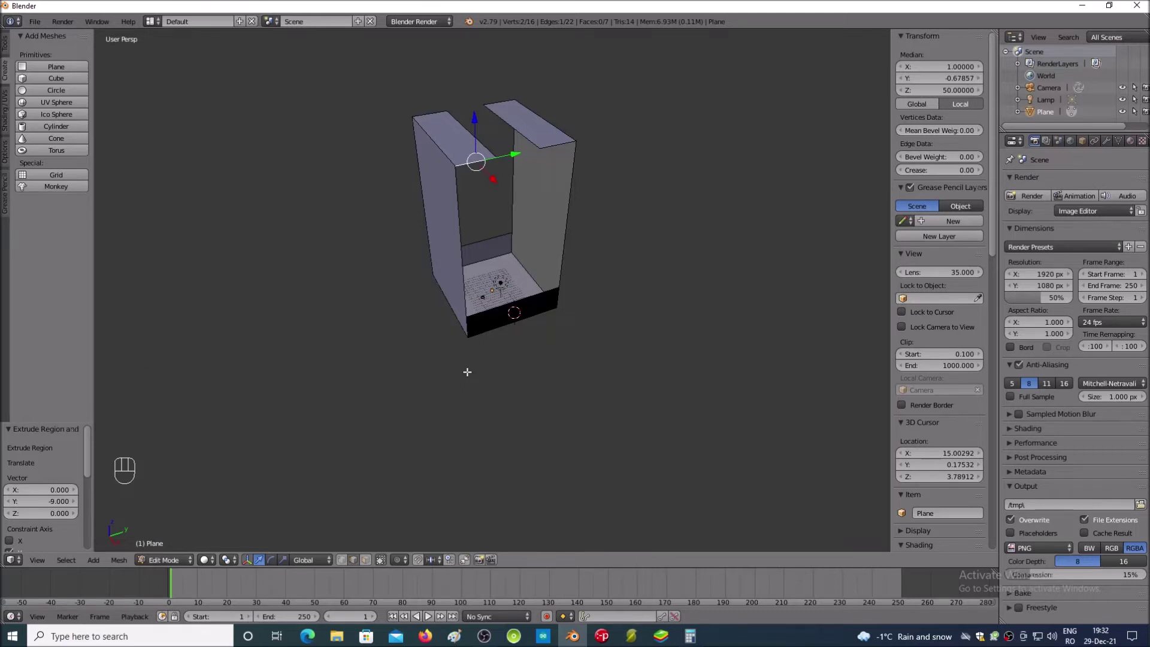
Step: Extrude the left arm's selected front edge 42 units down along Z to form its front wall
key("e")
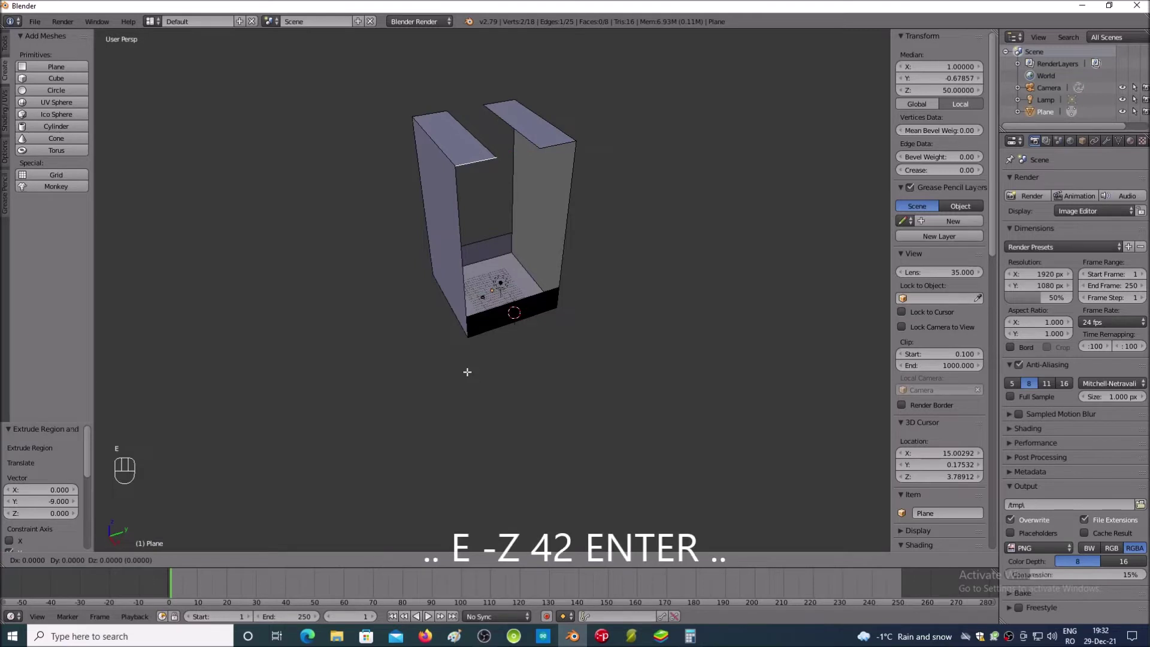
key("KP_Subtract")
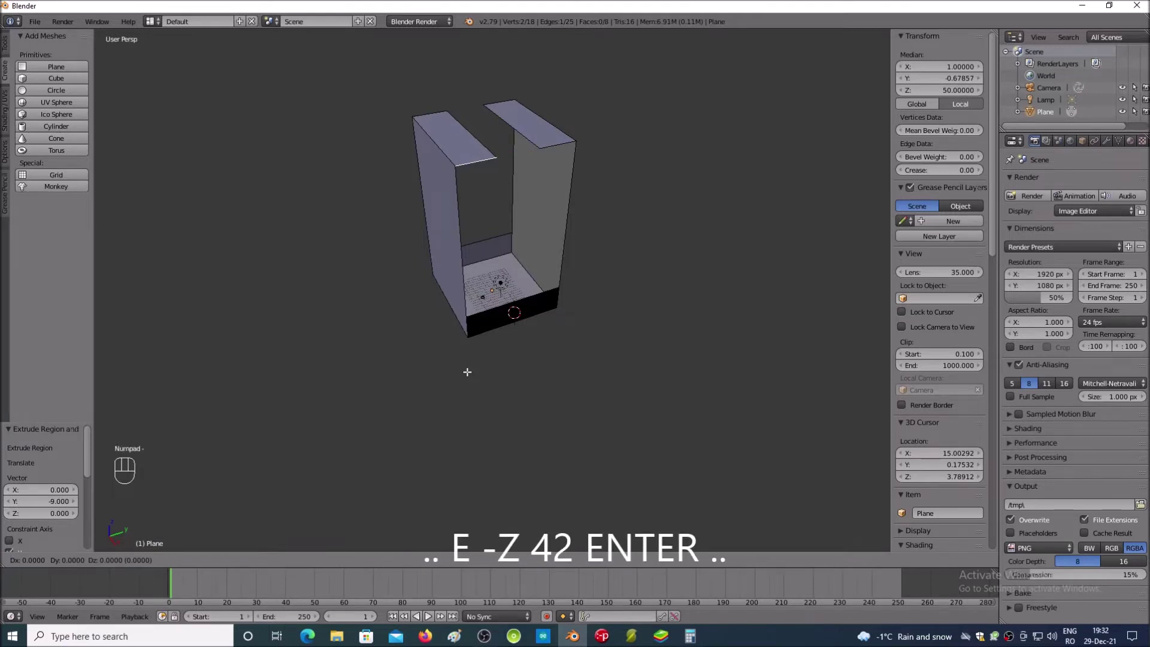
key("z")
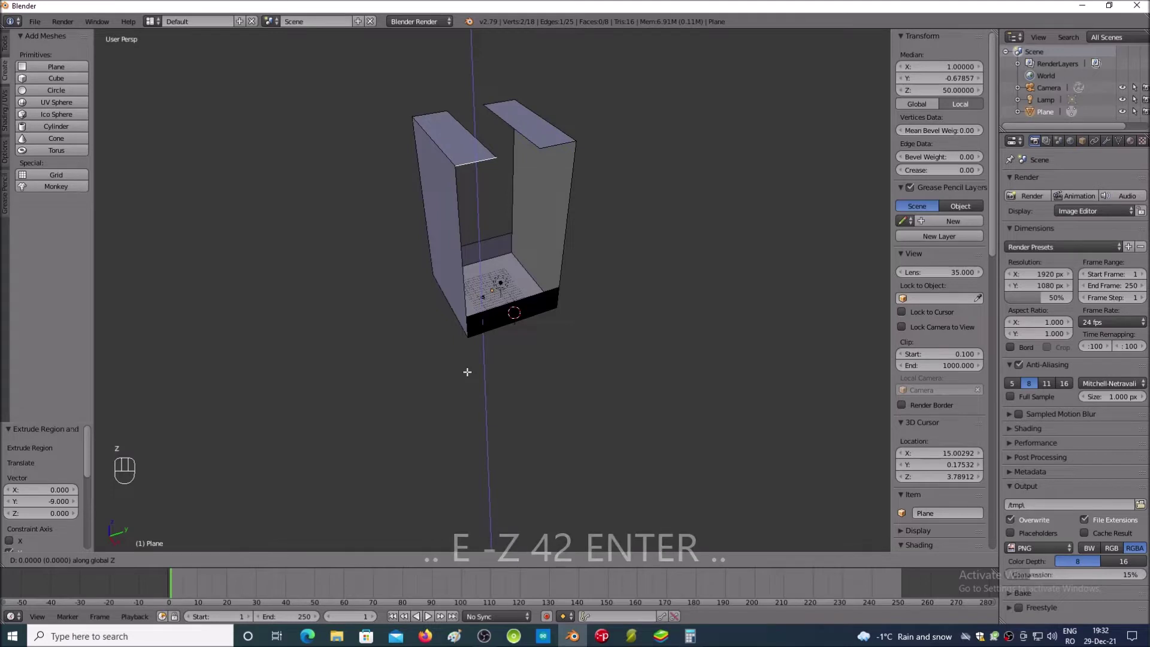
key("KP_4")
key("KP_2")
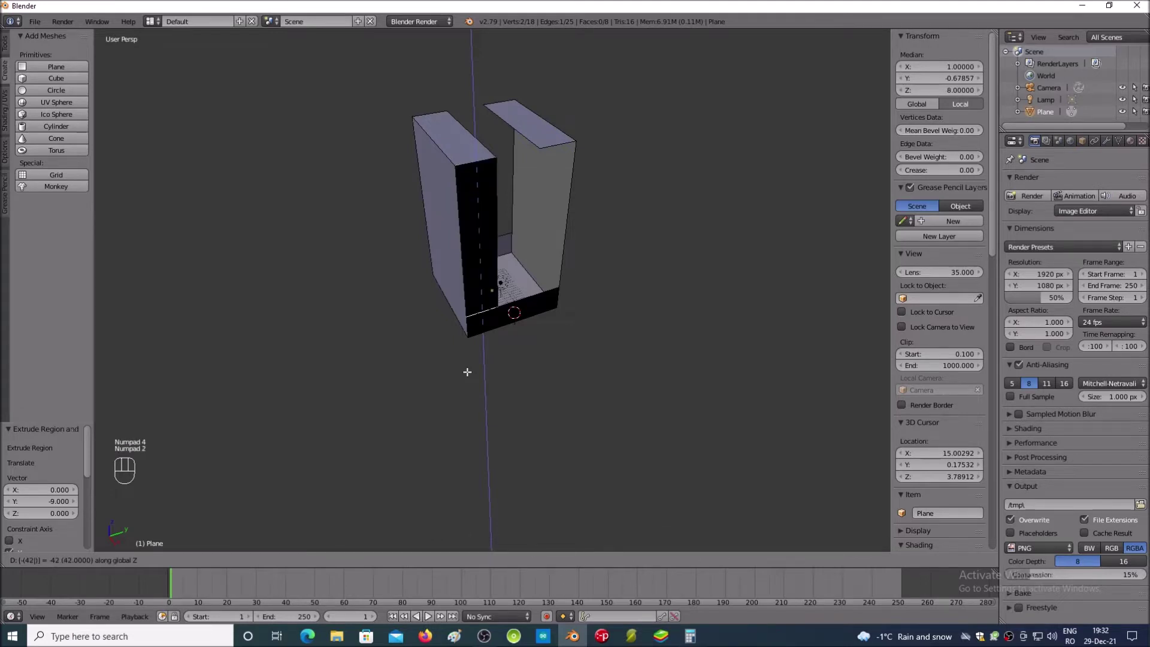
key("Return")
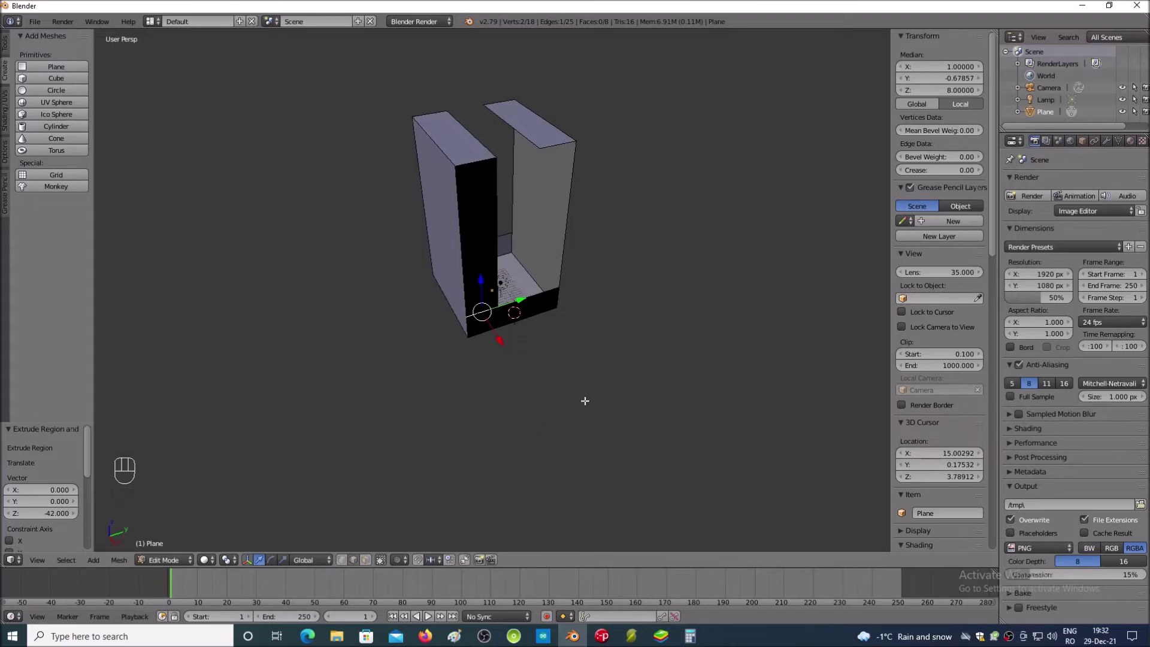
Step: Orbit around the block and zoom in close on the base corner
key("KP_6")
key("KP_6")
key("KP_6")
key("KP_4")
key("KP_4")
key("KP_4")
key("KP_2")
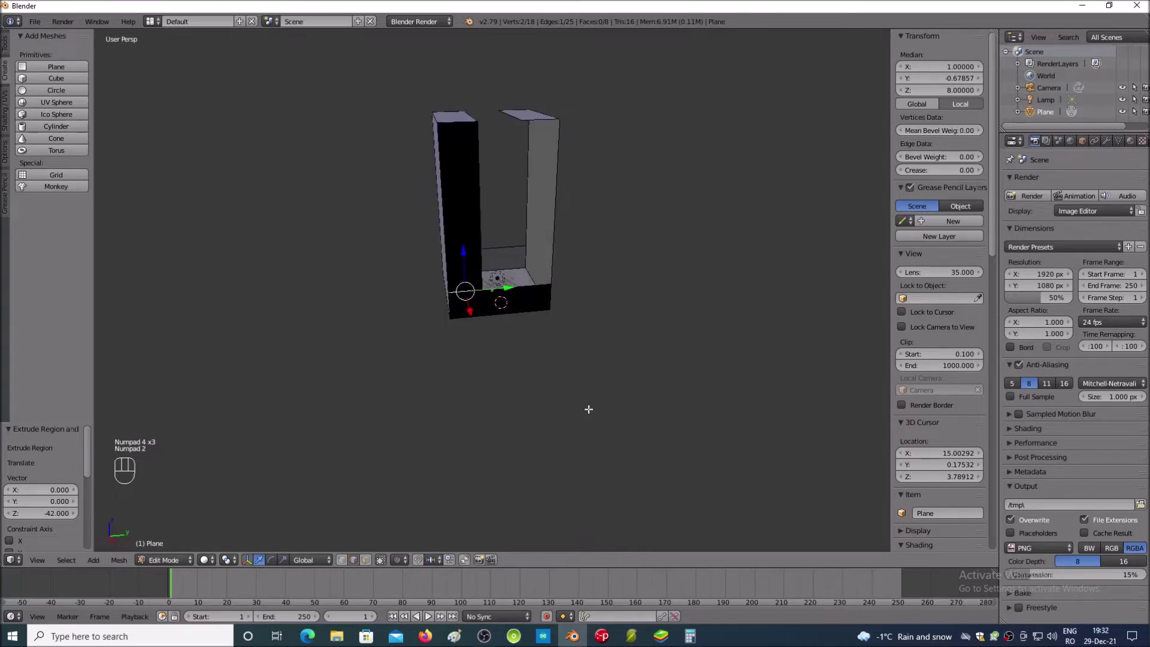
key("KP_Add")
key("KP_Add")
key("KP_Add")
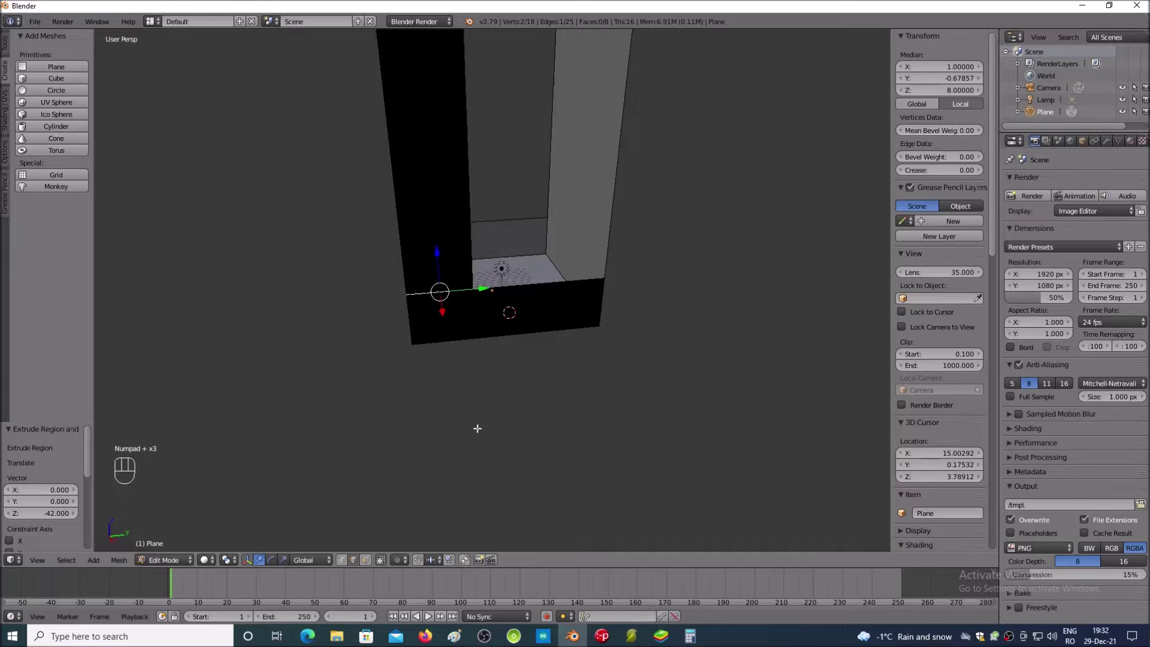
key("KP_Add")
key("KP_Add")
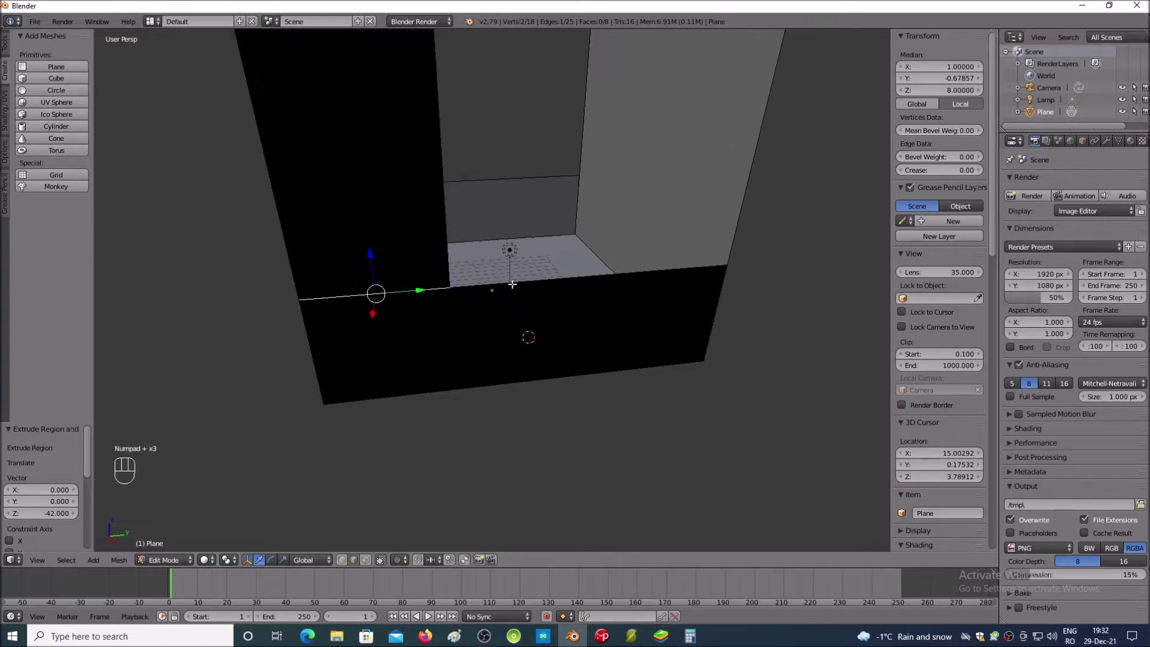
key("KP_Add")
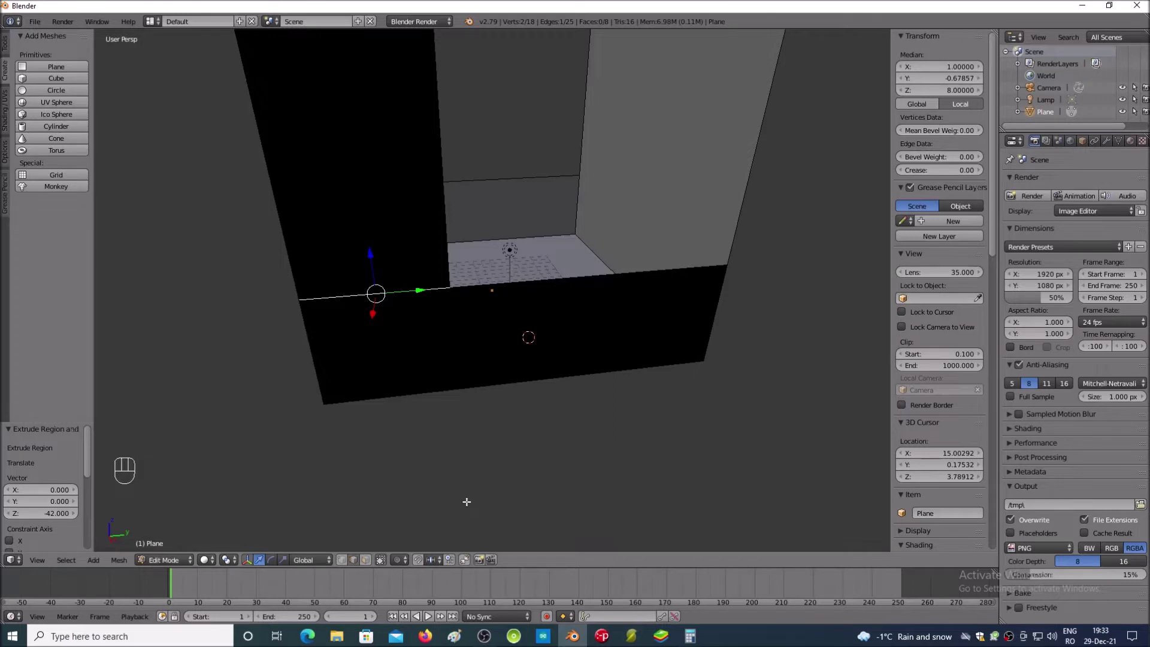
Step: Extrude the right arm's top front edge 42 units downward to close its front wall
key("KP_Subtract")
key("KP_Subtract")
key("KP_Subtract")
key("KP_Subtract")
key("KP_8")
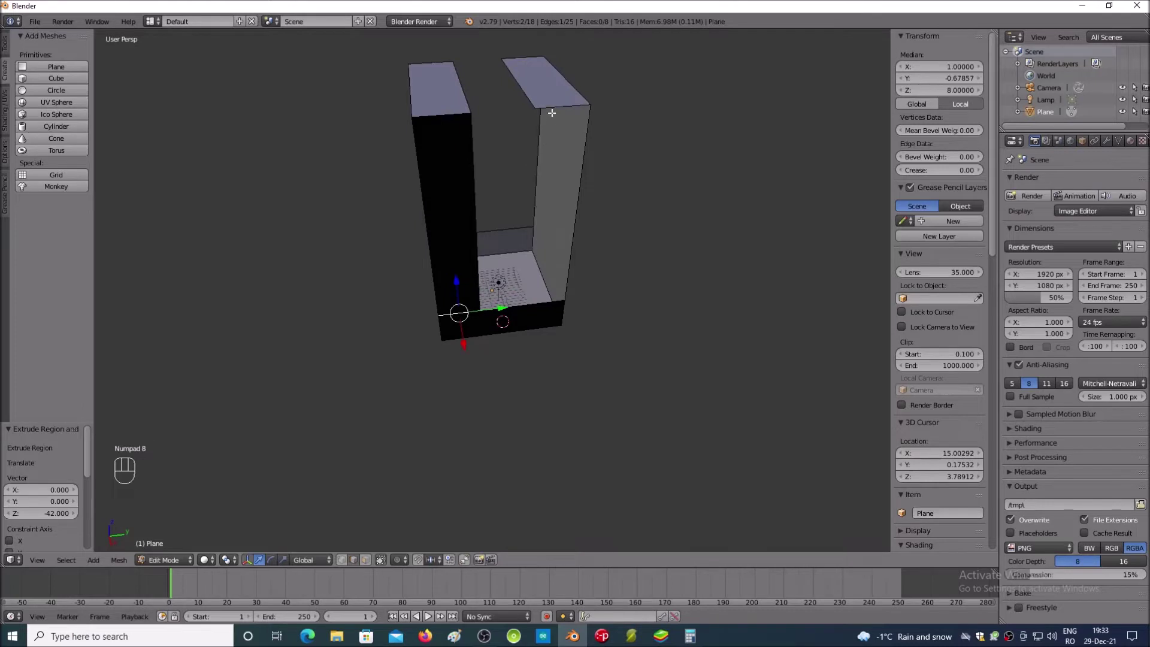
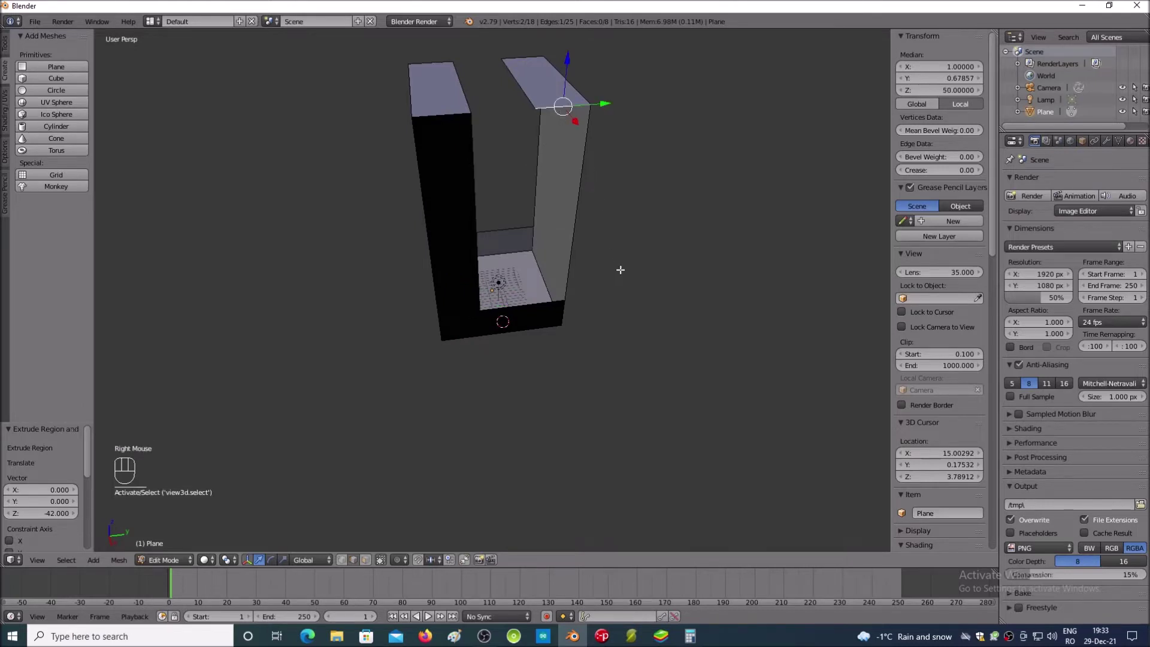
key("e")
key("KP_Subtract")
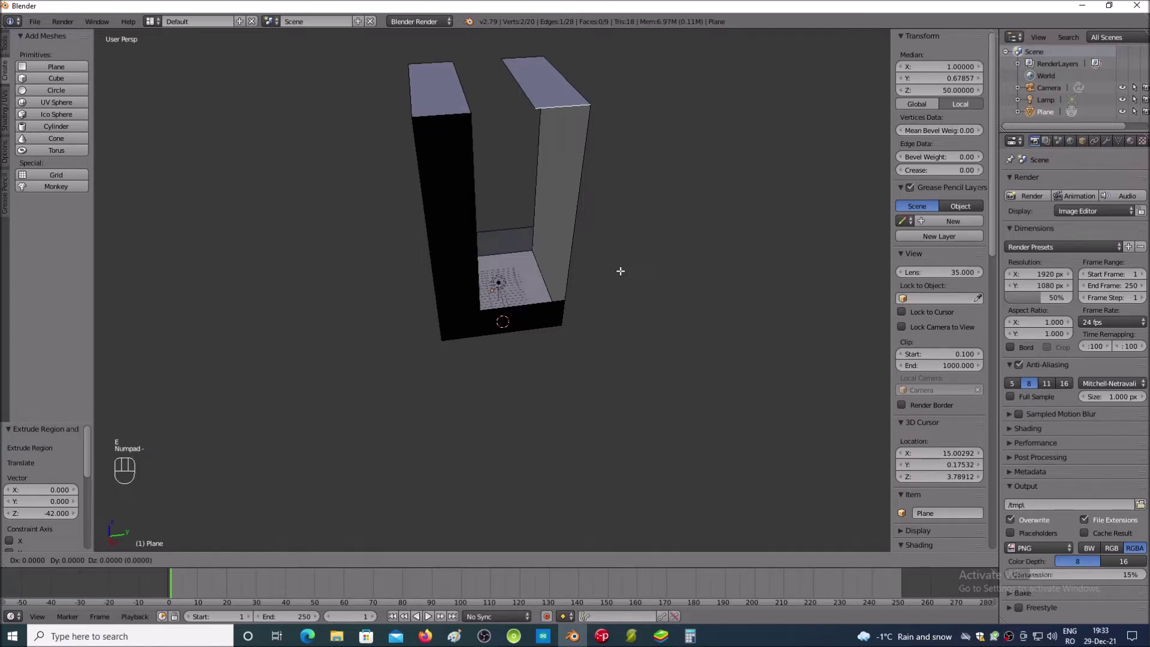
key("z")
key("KP_4")
key("KP_2")
key("Return")
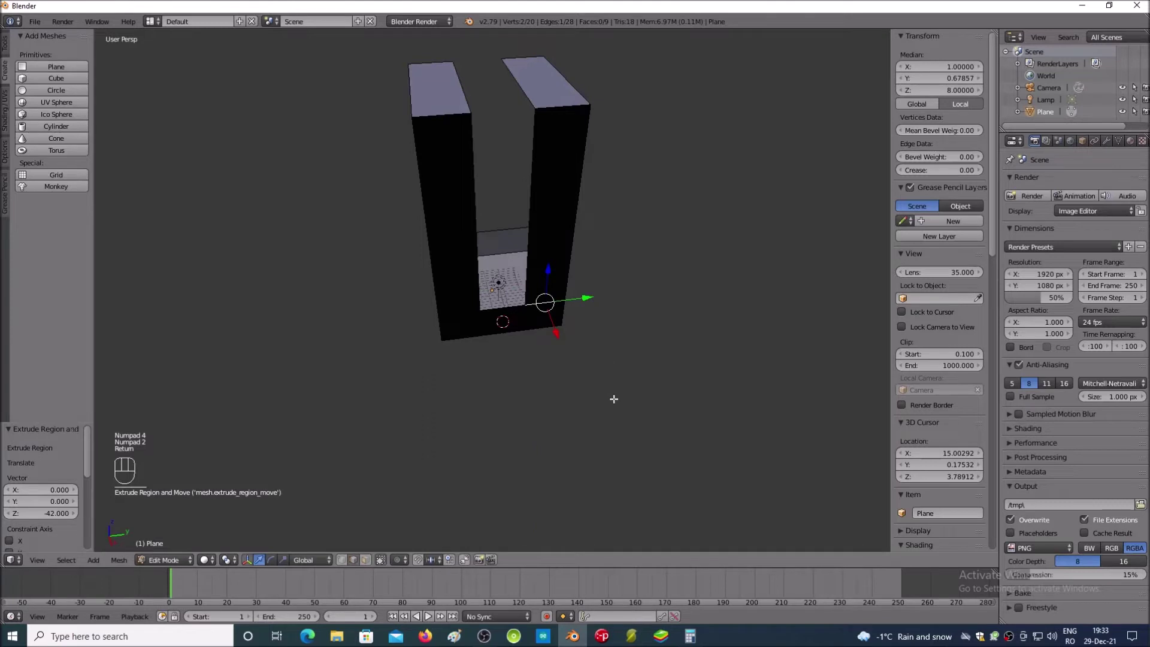
Step: From the block's other side, extrude the right arm's outer top edge 42 units down as its side wall
key("KP_4")
key("KP_4")
key("KP_4")
key("KP_4")
key("KP_4")
key("KP_4")
key("KP_4")
key("KP_4")
key("KP_4")
key("KP_4")
key("KP_4")
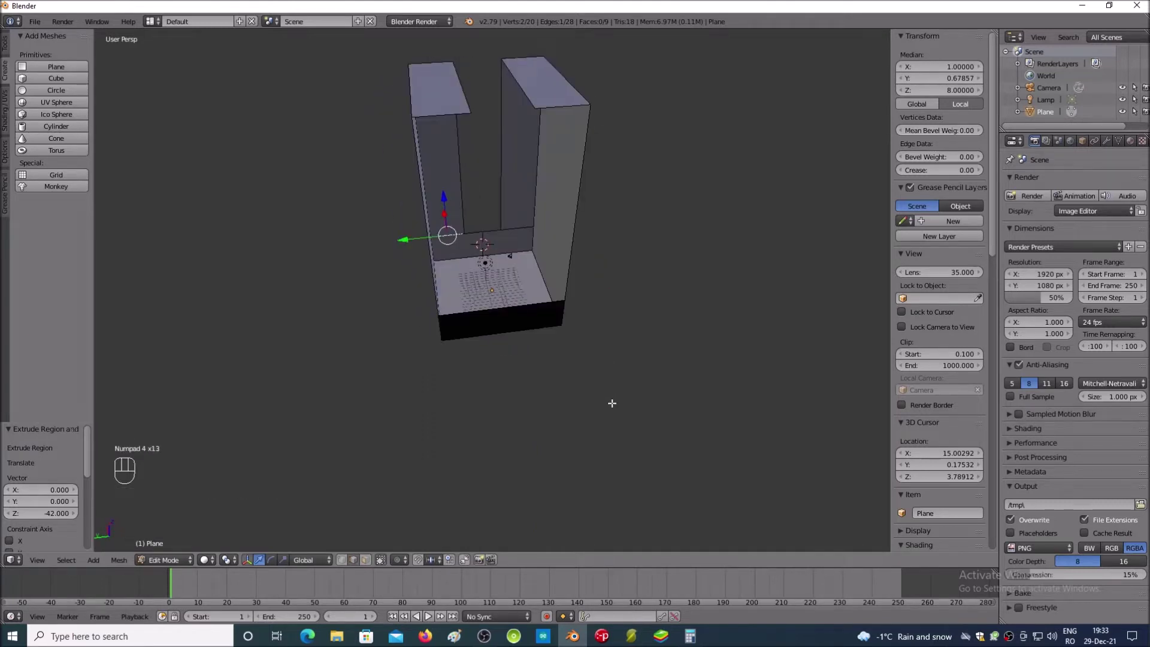
key("KP_4")
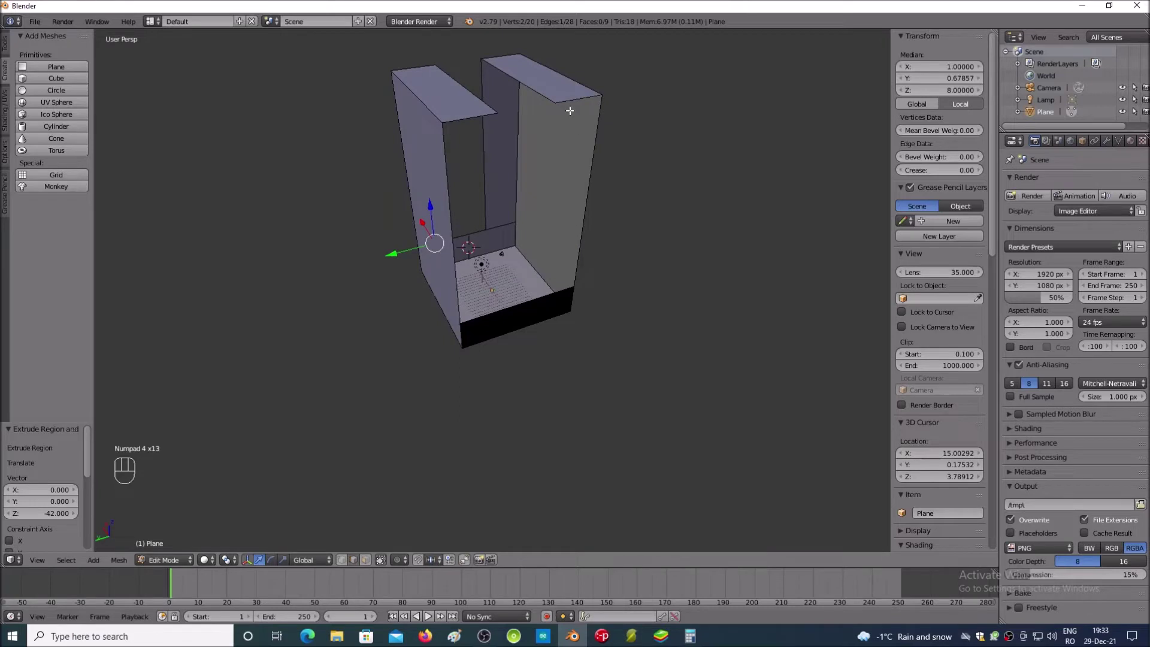
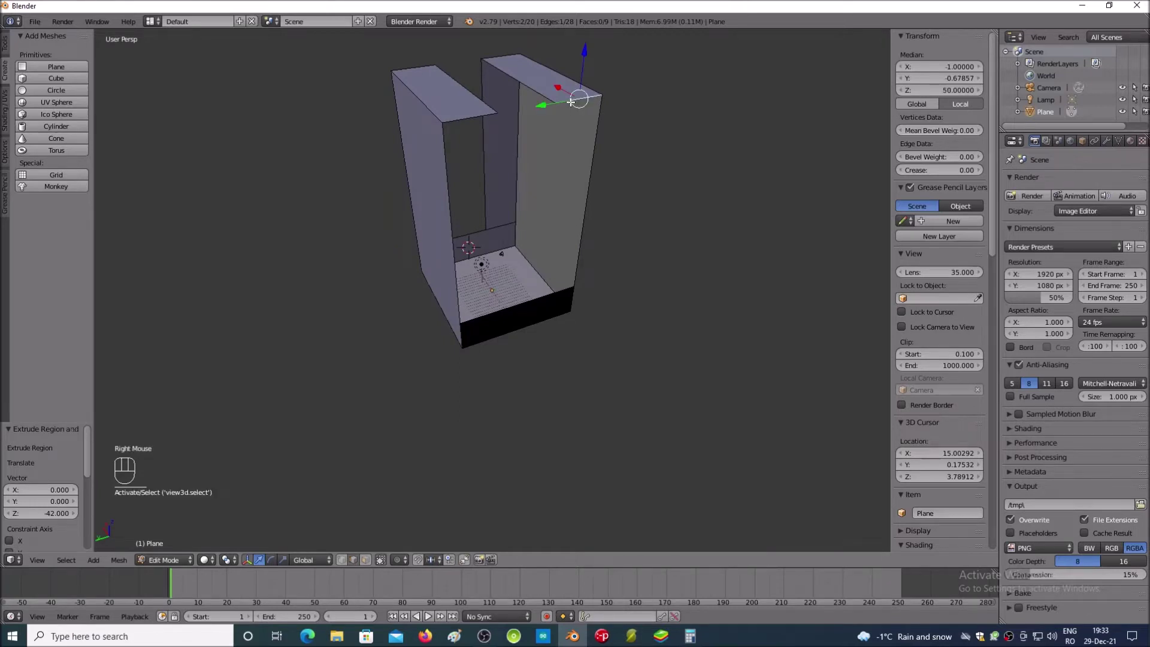
key("e")
key("KP_Subtract")
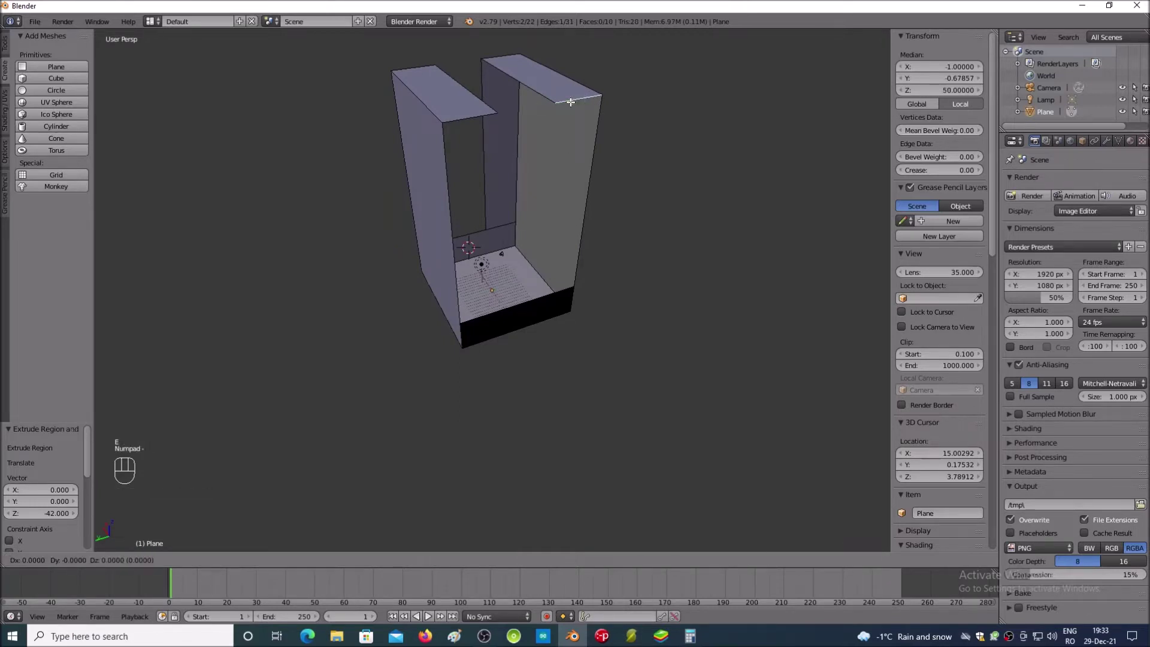
key("z")
key("KP_4")
key("KP_2")
key("Return")
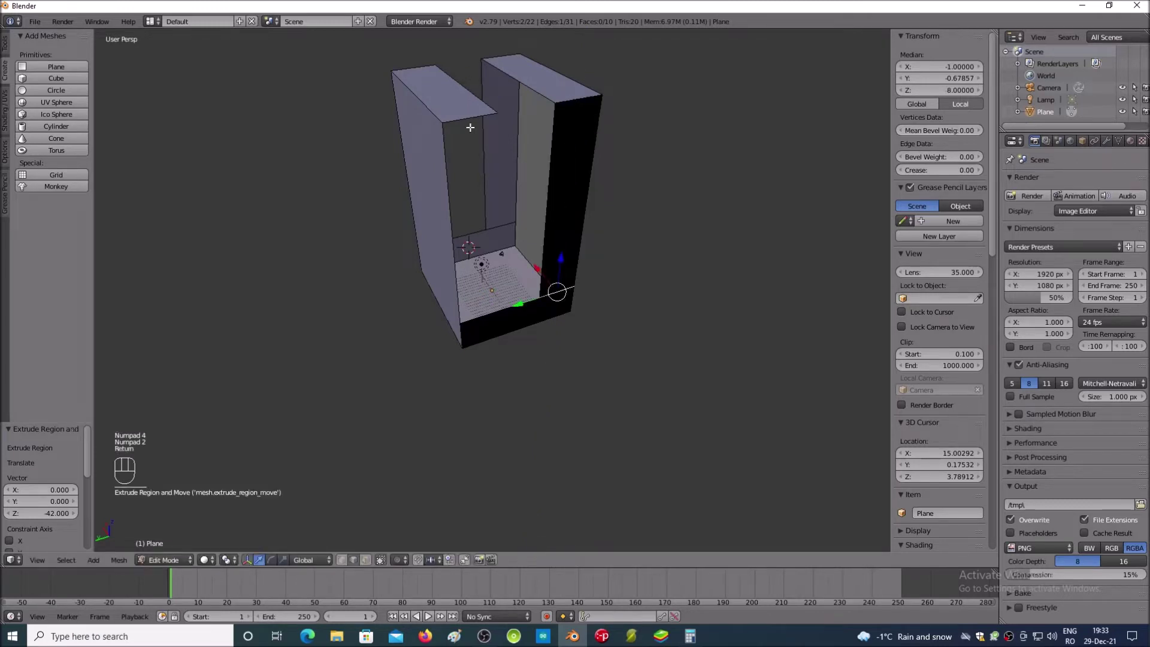
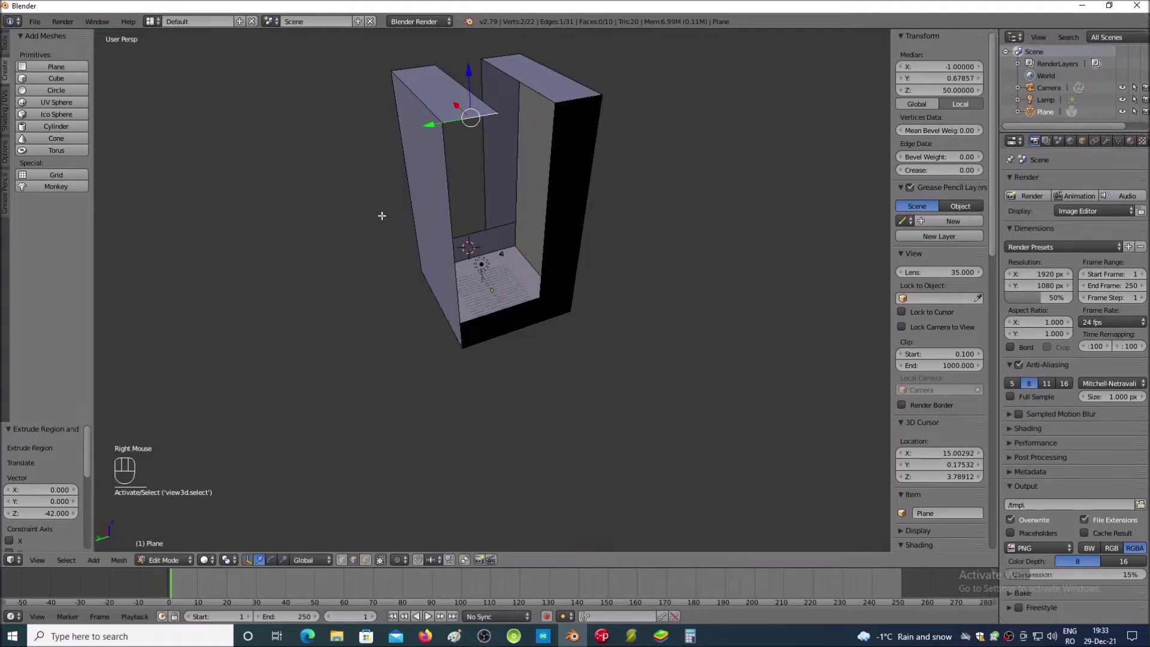
Step: Extrude the left arm's inner top edge 42 units downward to form its inner front wall
key("e")
key("KP_Subtract")
key("z")
key("KP_4")
key("KP_2")
key("Return")
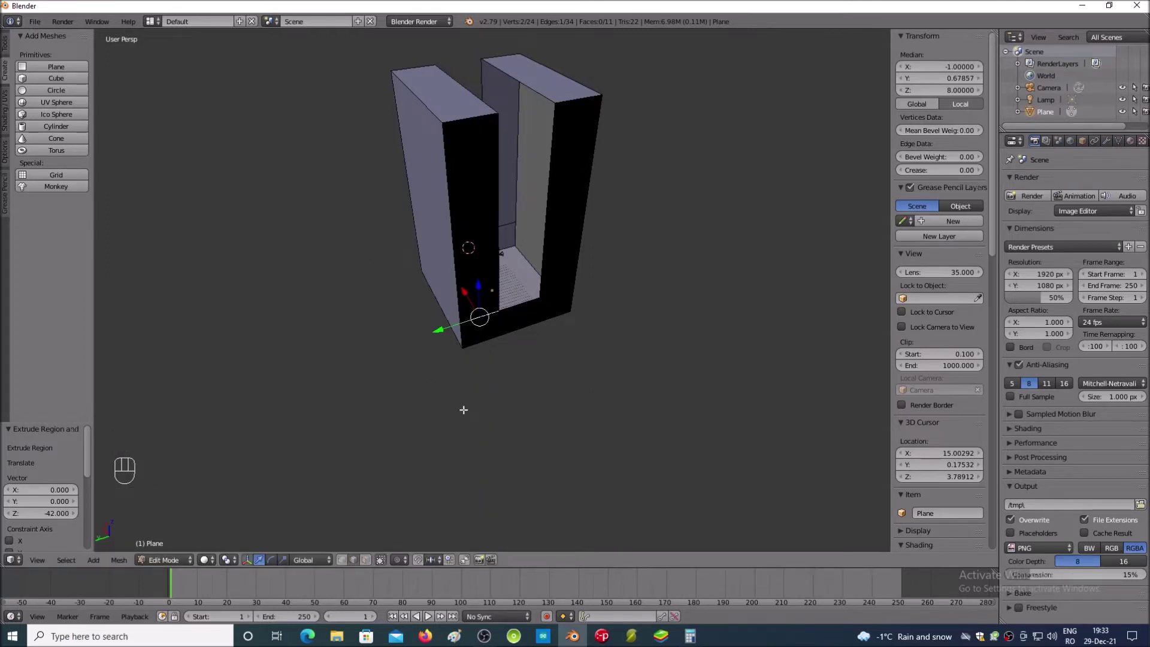
Step: Delete the overlapping edge where a hanging wall meets the base's front border, using Delete Edges
key("KP_6")
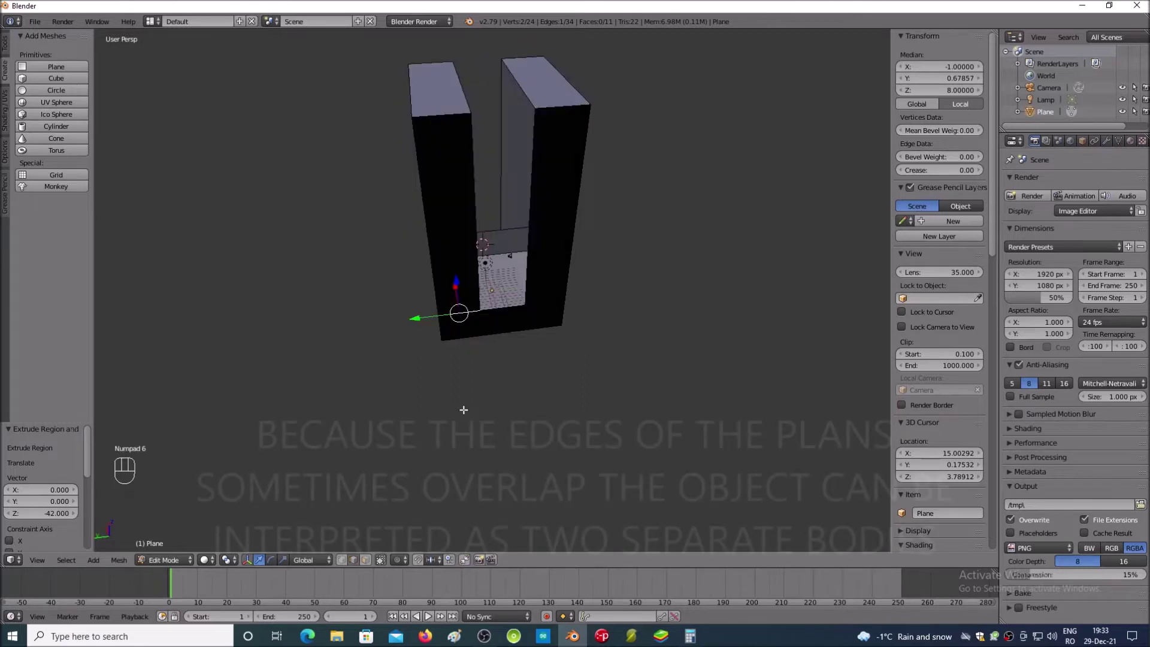
key("KP_6")
key("KP_6")
key("KP_4")
key("KP_4")
key("KP_Add")
key("KP_Add")
key("KP_Add")
key("KP_2")
key("KP_2")
key("KP_8")
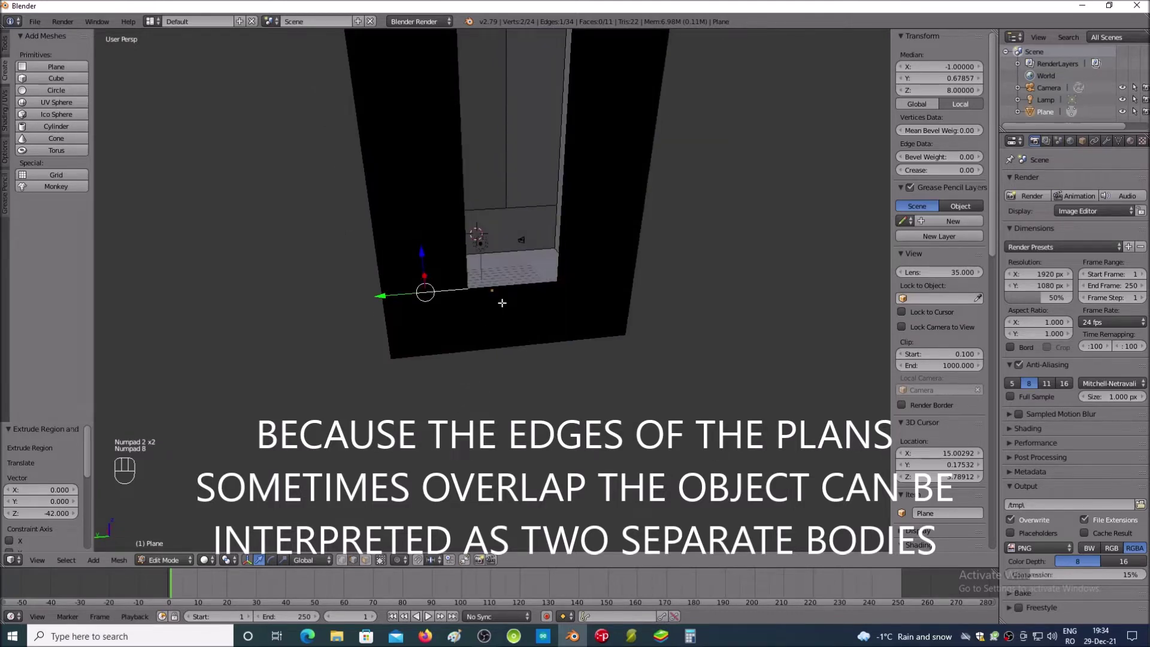
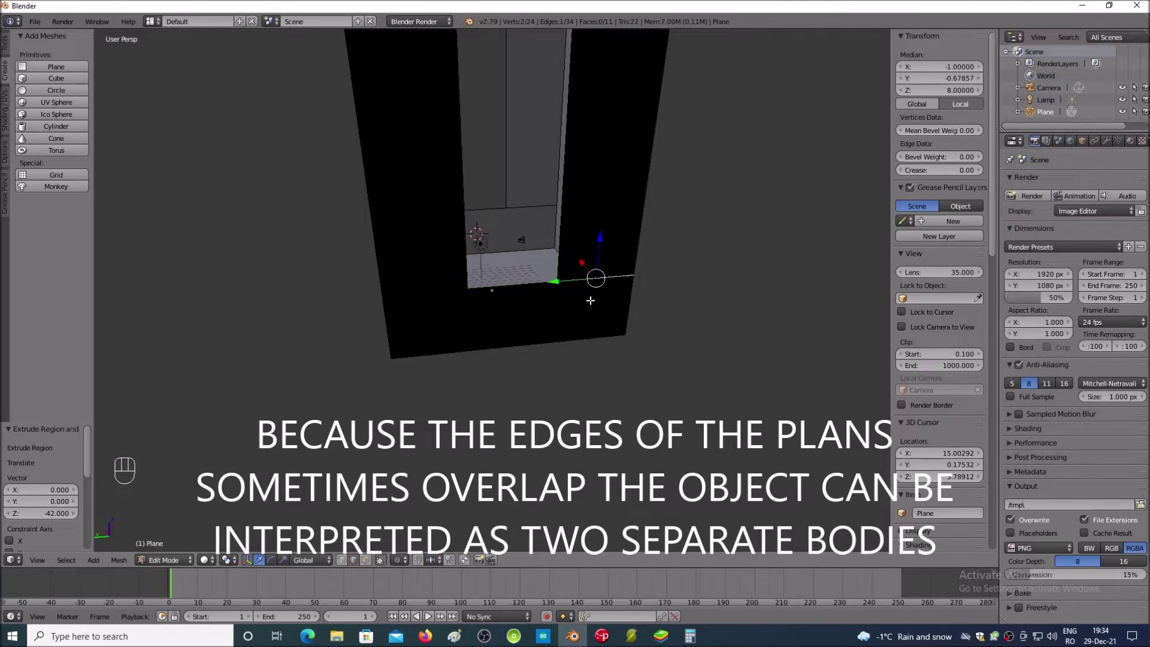
key("x")
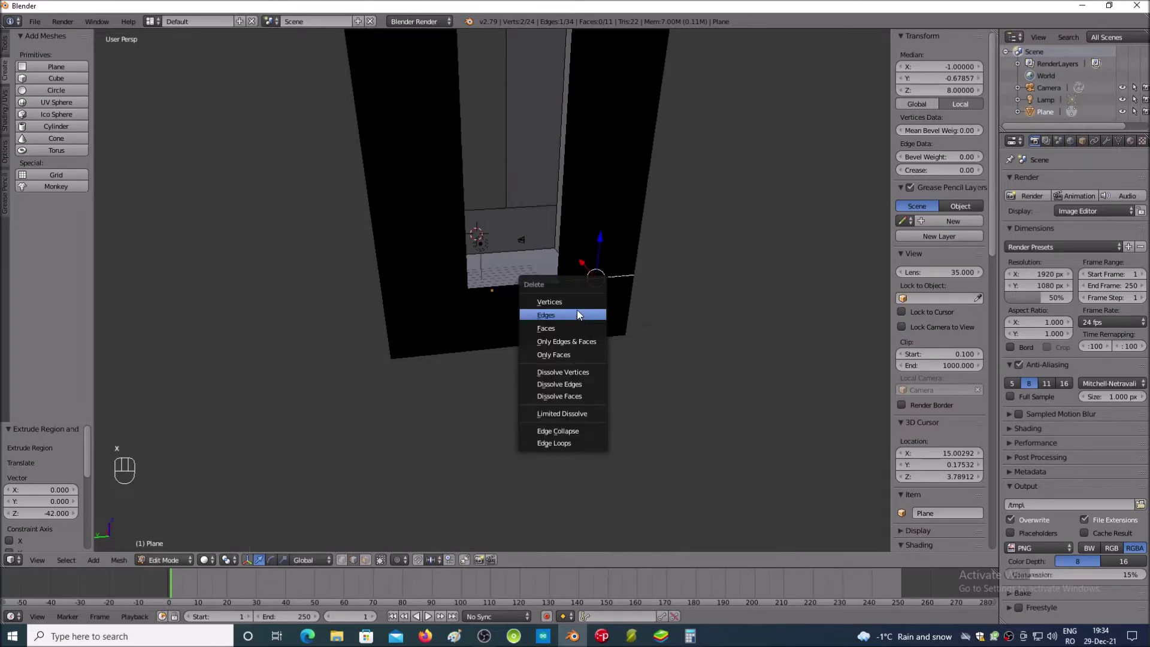
left_click(581, 318)
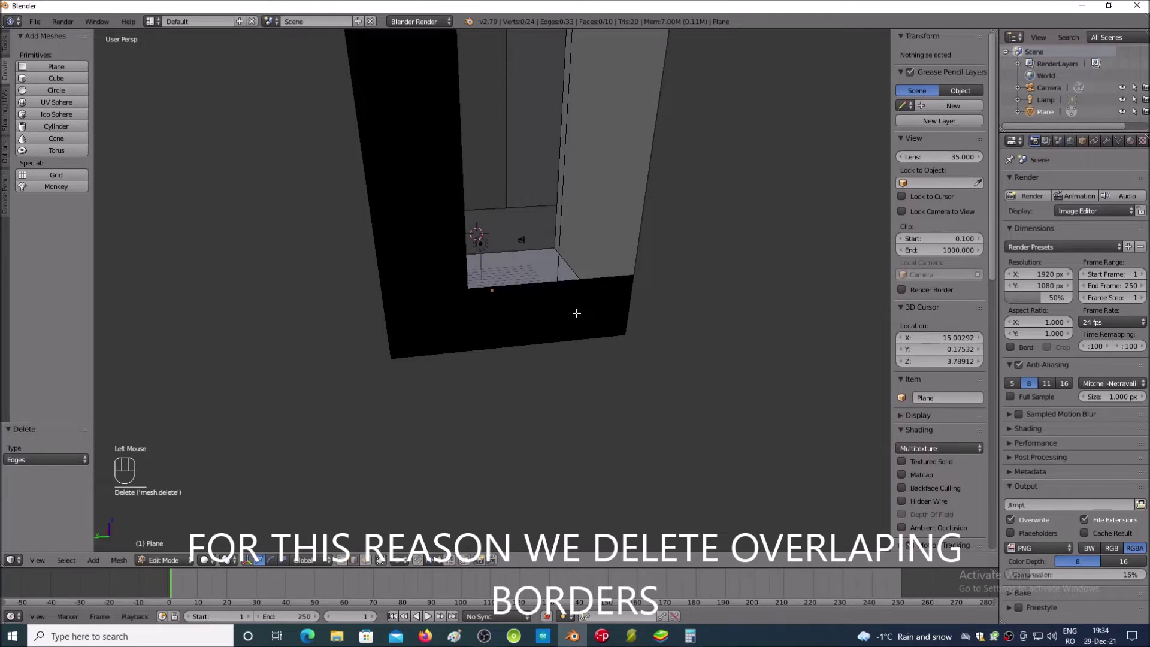
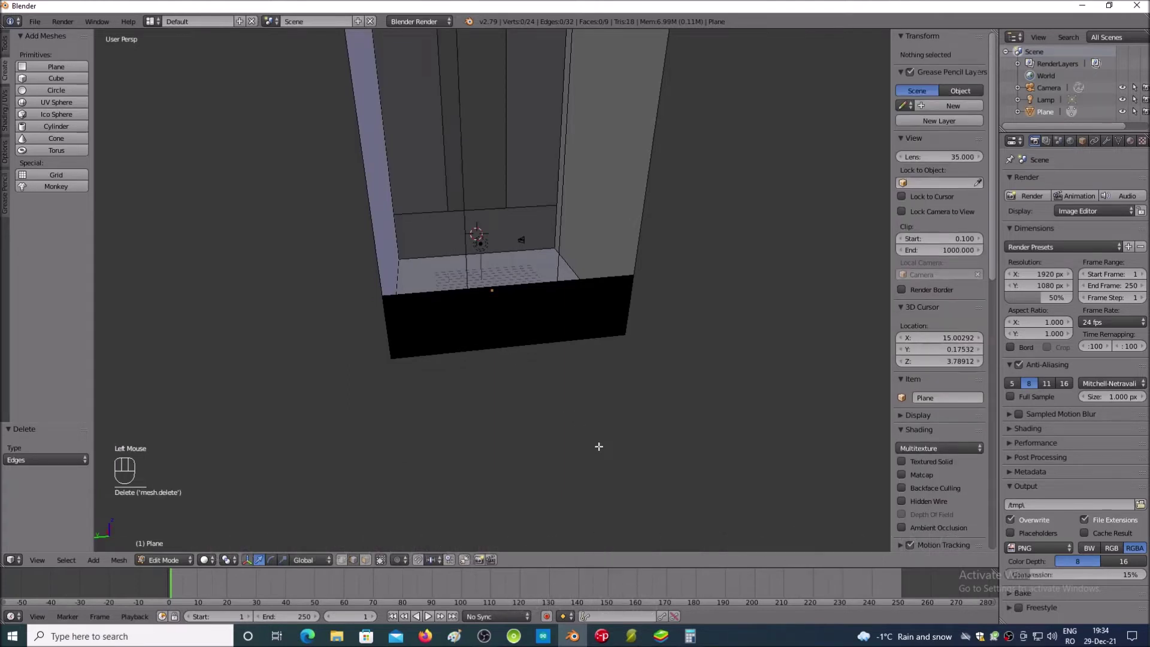
Step: Delete the other overlapping edge at the base so its bordering faces disappear
key("KP_8")
key("KP_8")
key("KP_8")
key("KP_2")
key("KP_2")
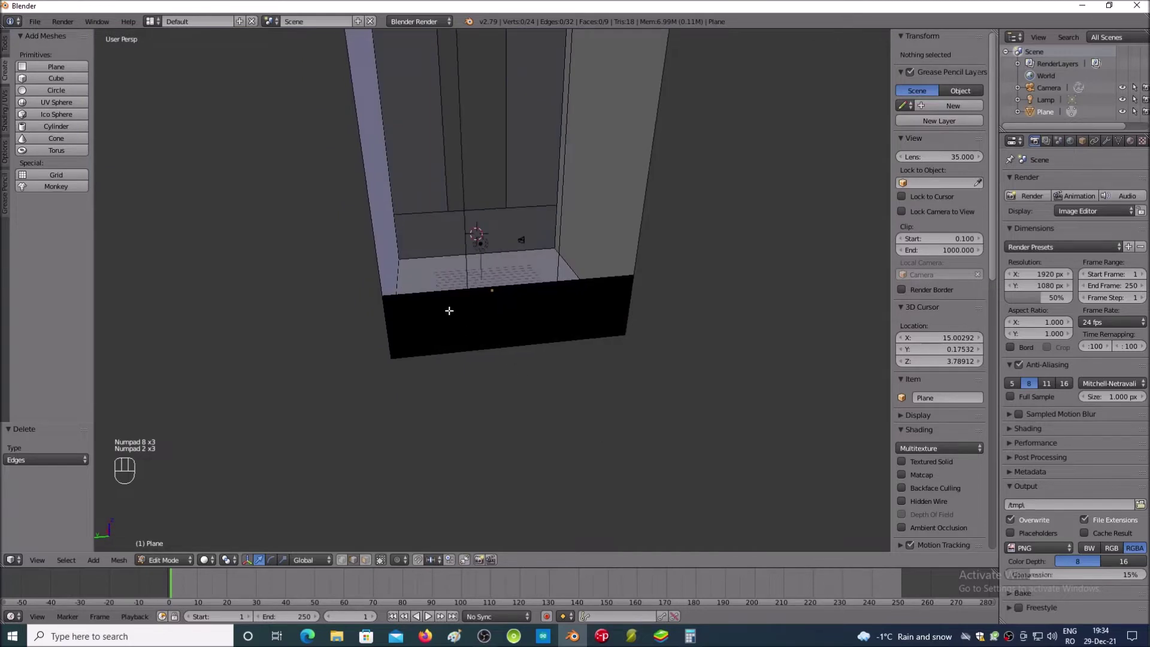
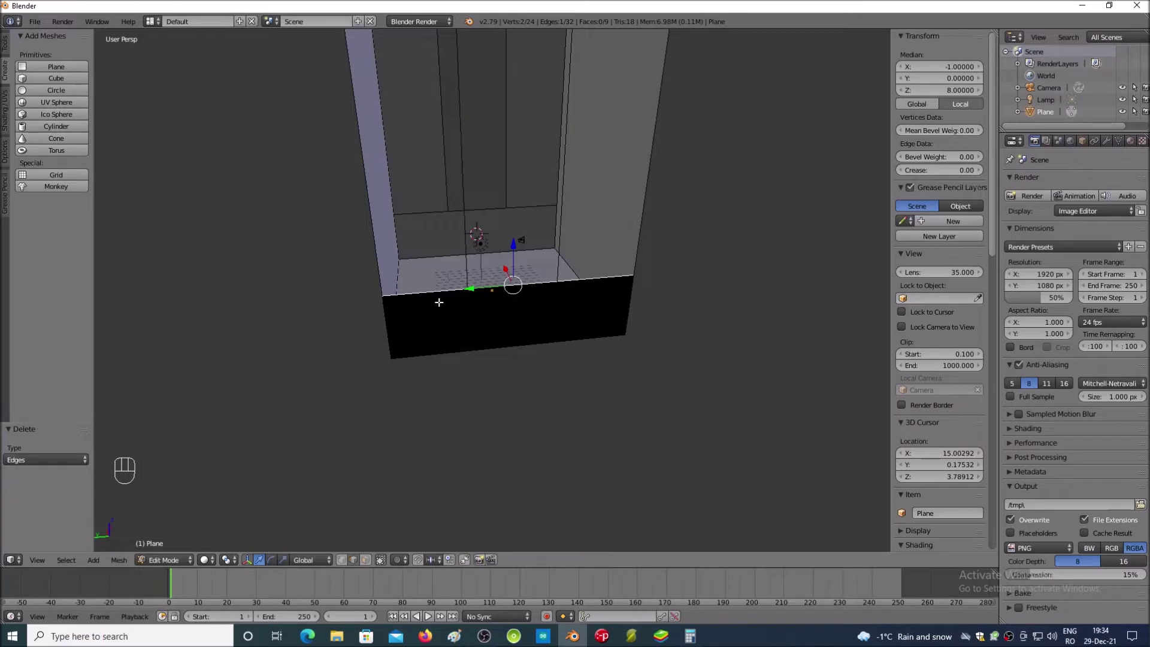
key("x")
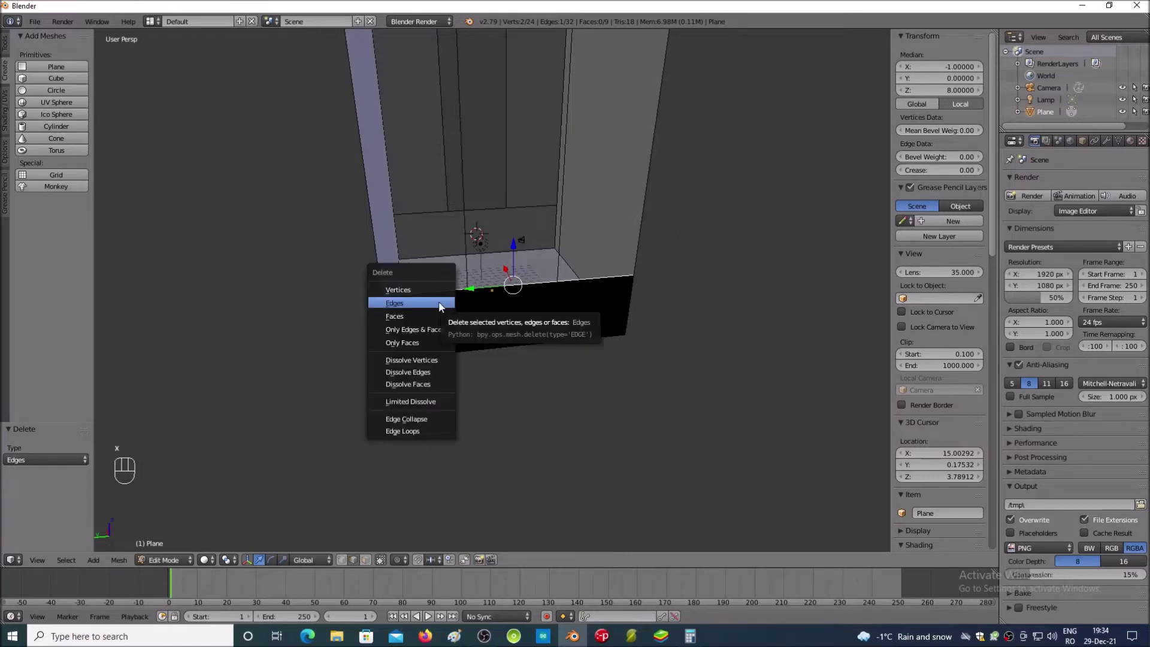
key("Return")
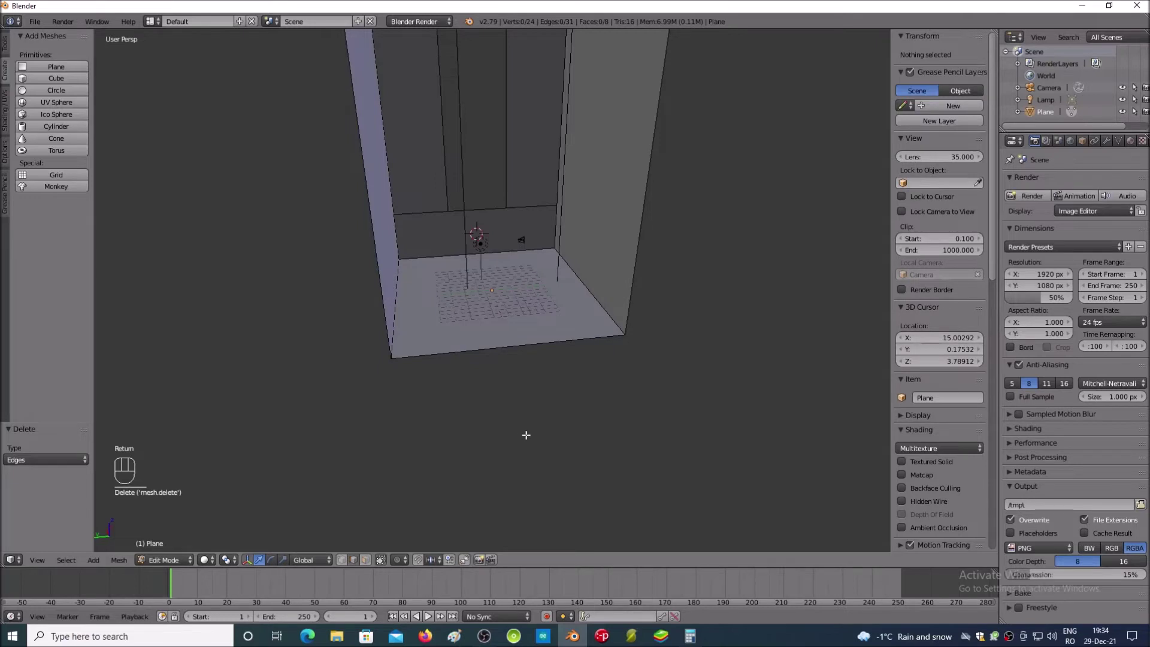
Step: Zoom out to the whole block and switch the selection mode for the remaining cleanup
key("KP_2")
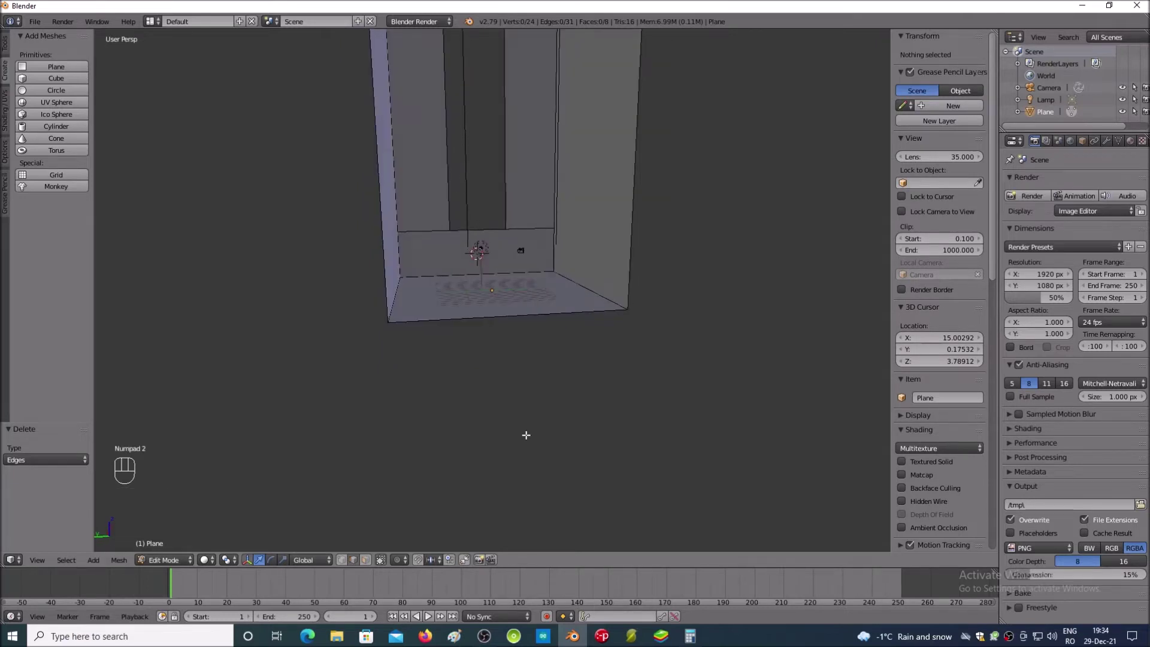
key("KP_Subtract")
key("KP_Subtract")
key("KP_Subtract")
key("KP_8")
key("KP_8")
key("KP_4")
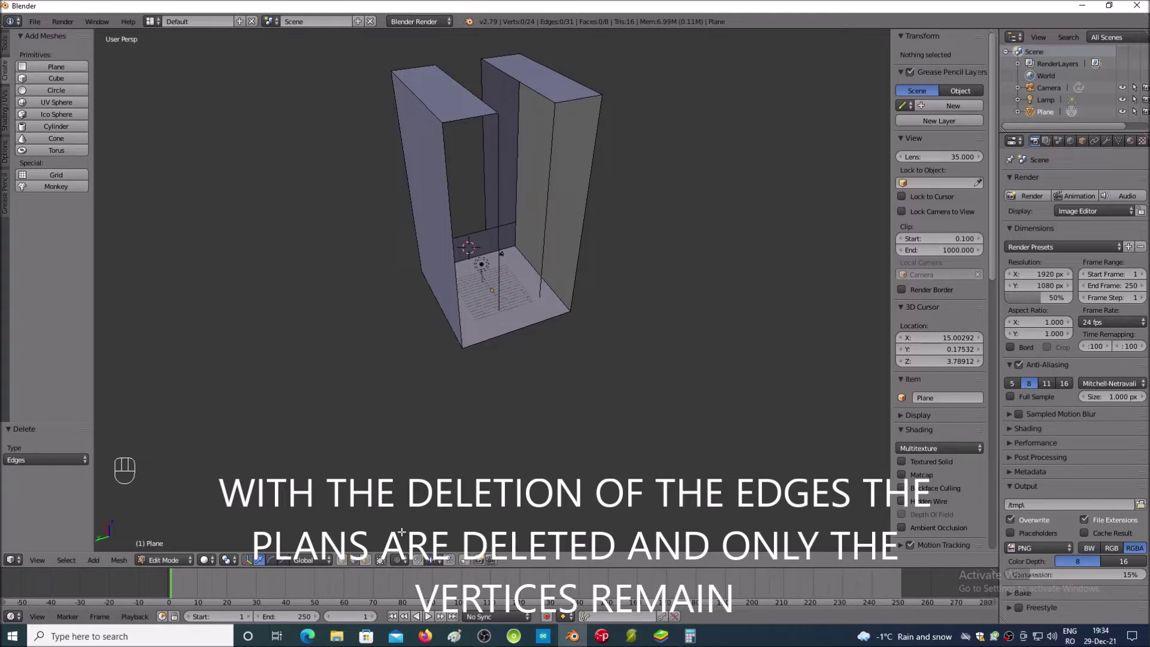
left_click(345, 567)
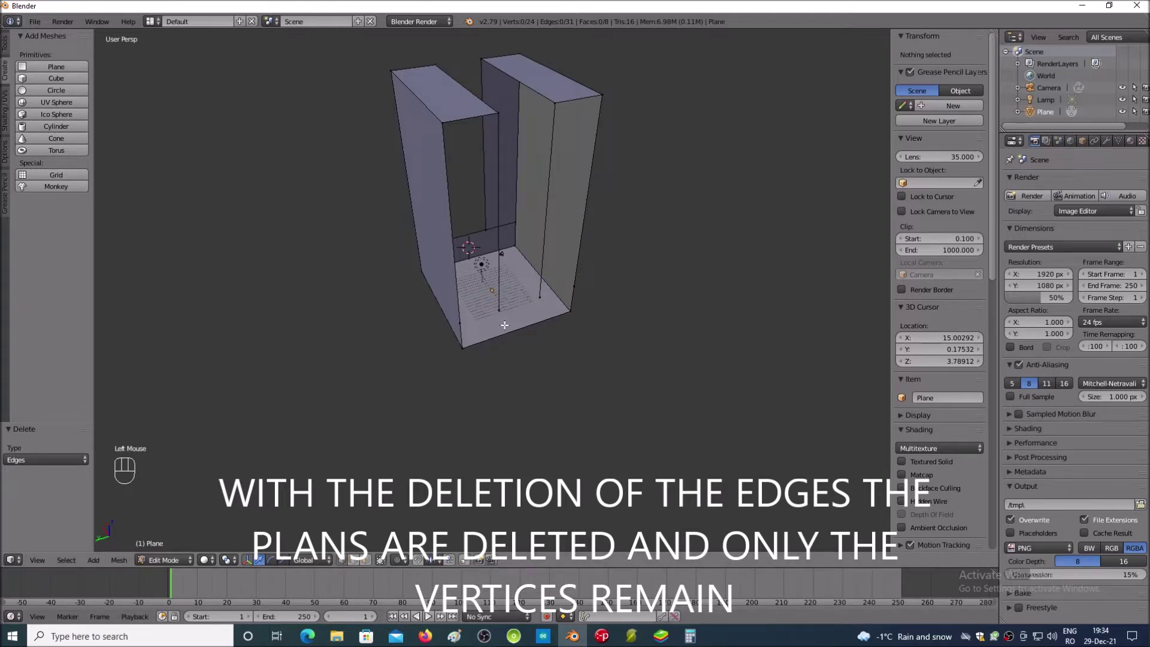
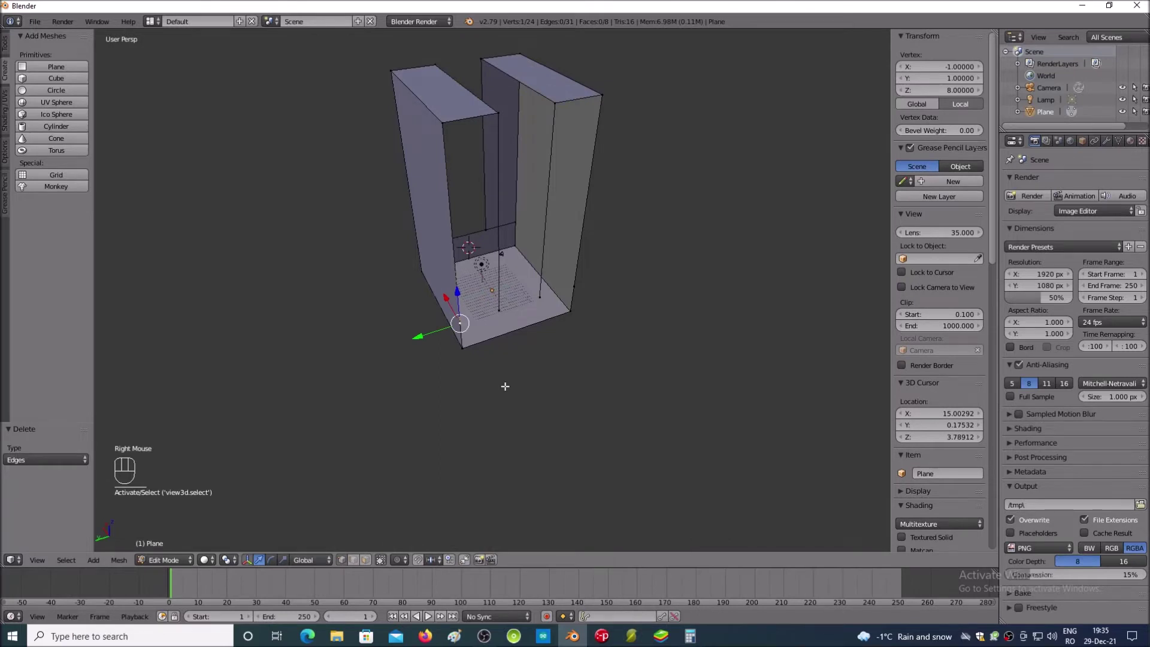
Step: Delete the three leftover loose vertices one by one with Delete Vertices
key("x")
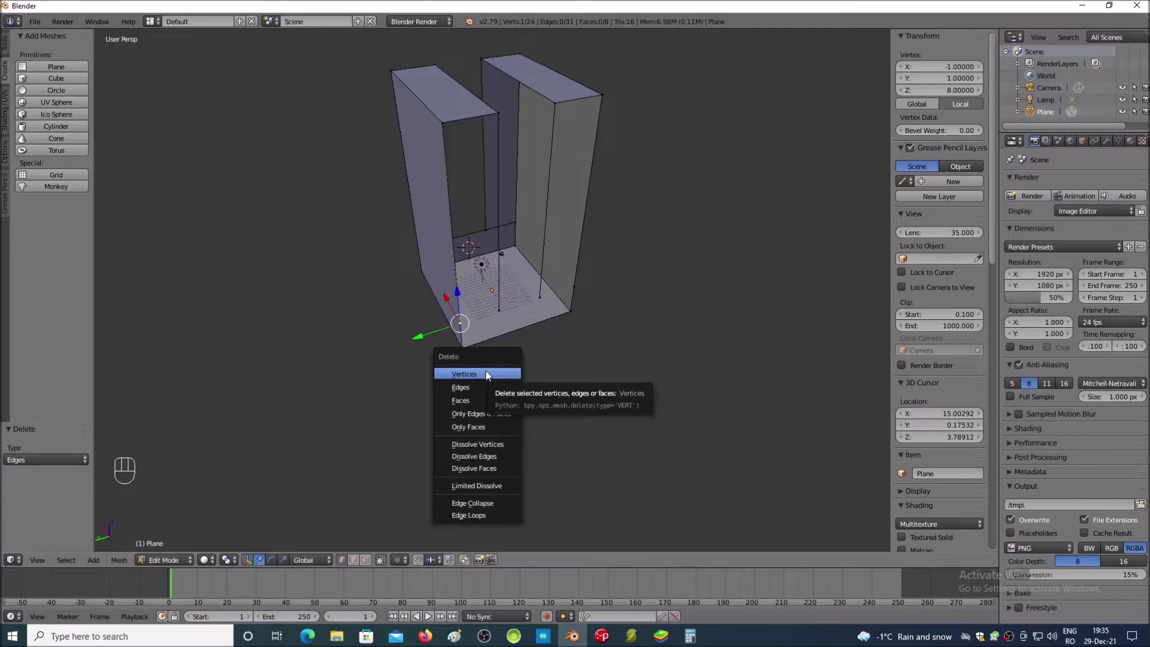
left_click(490, 375)
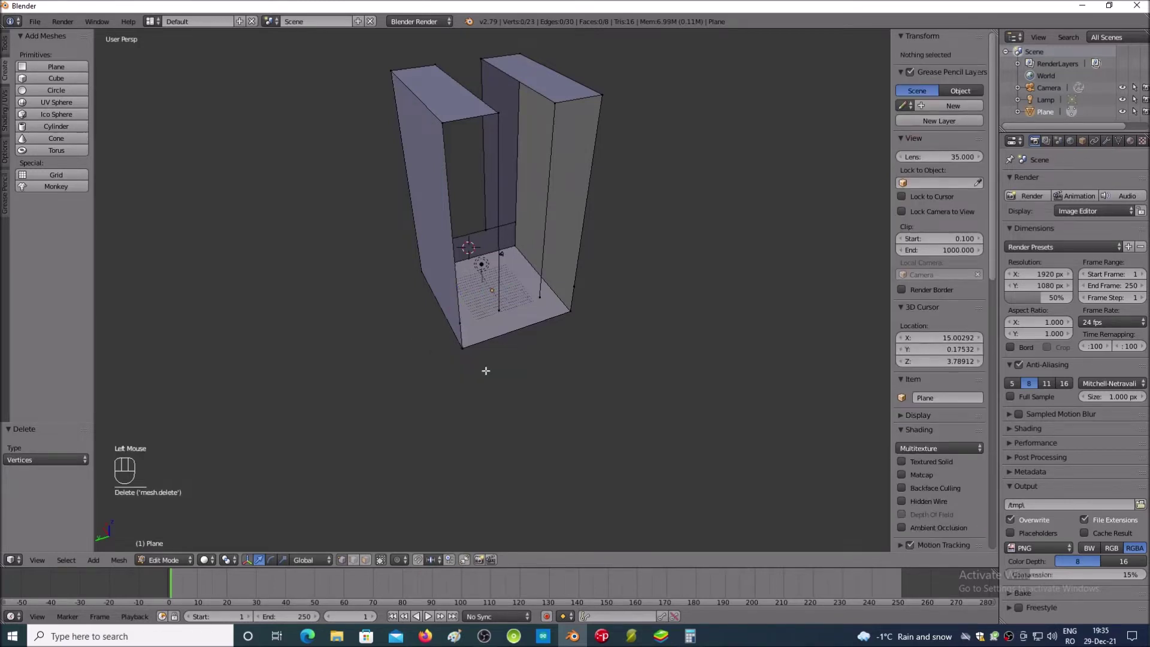
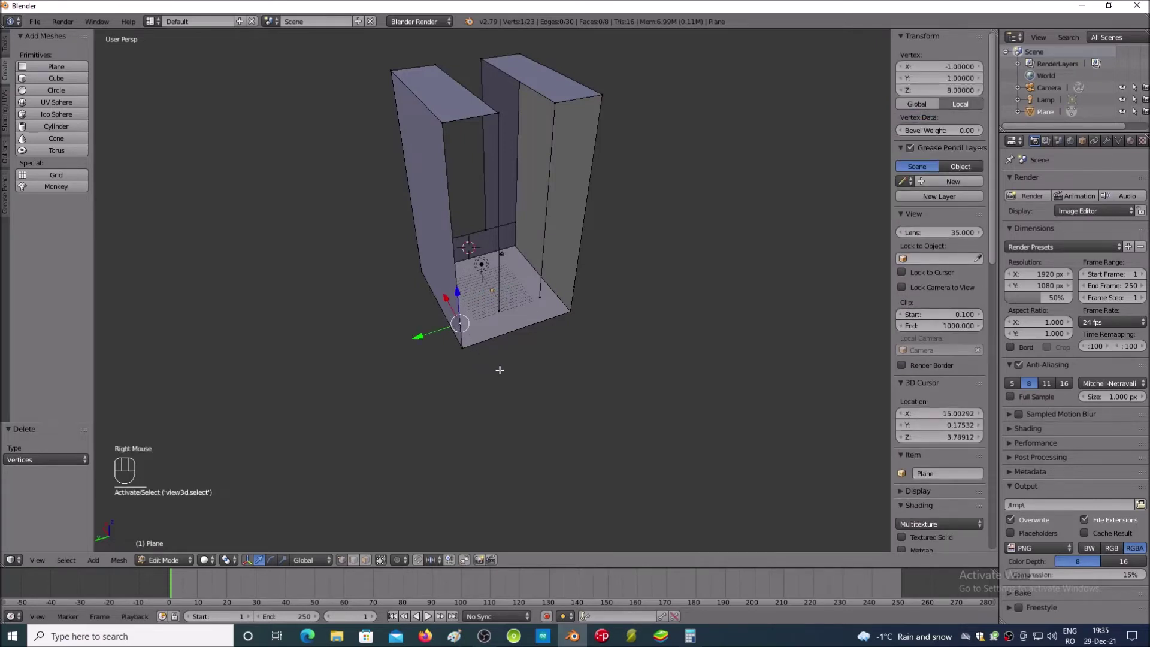
key("x")
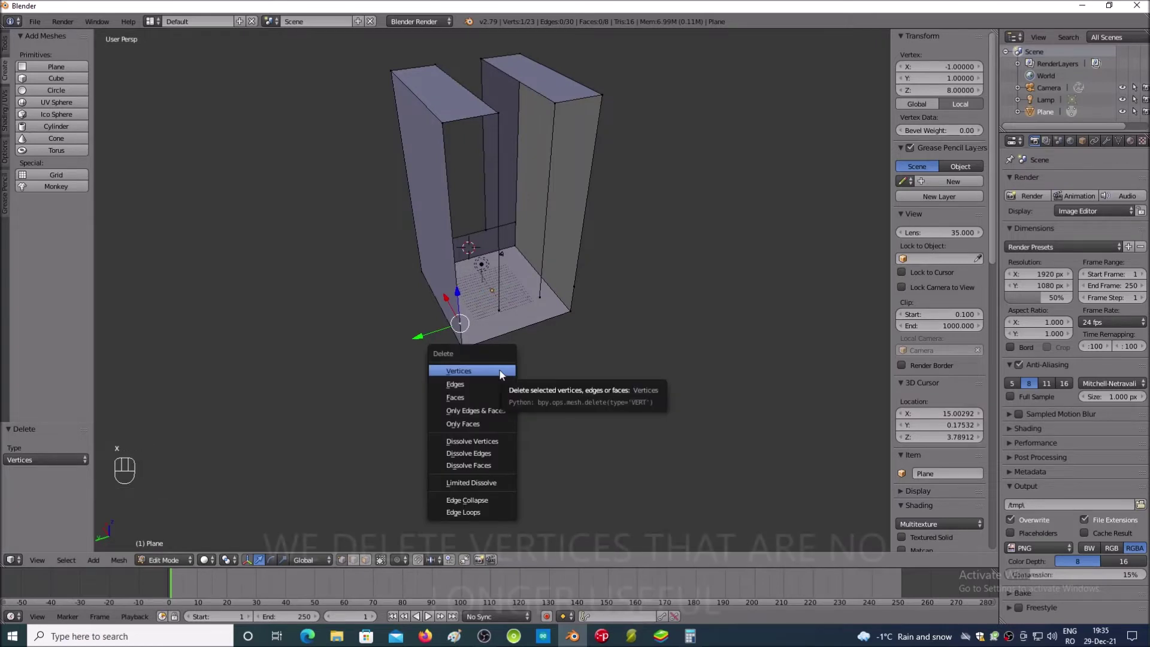
left_click(505, 375)
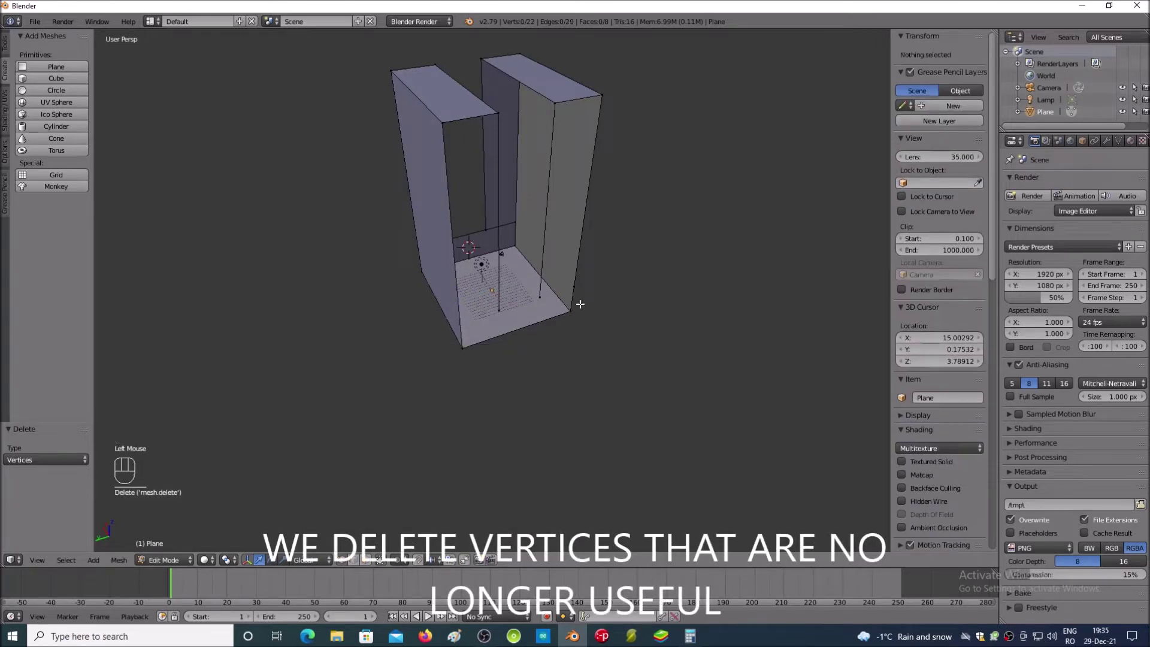
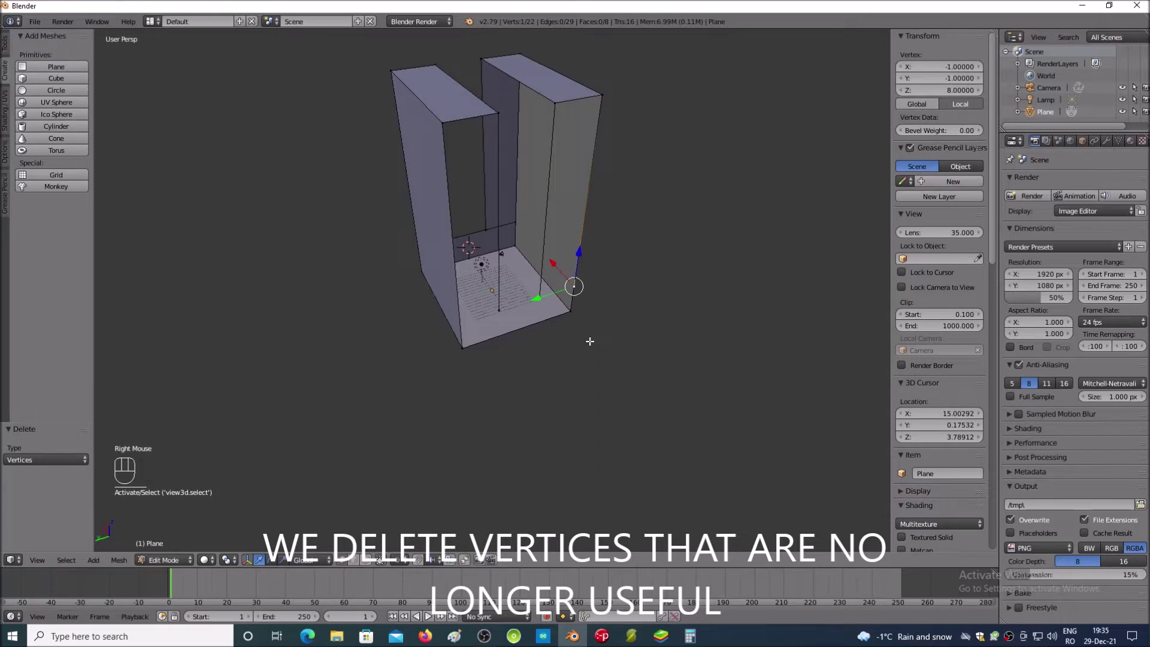
key("x")
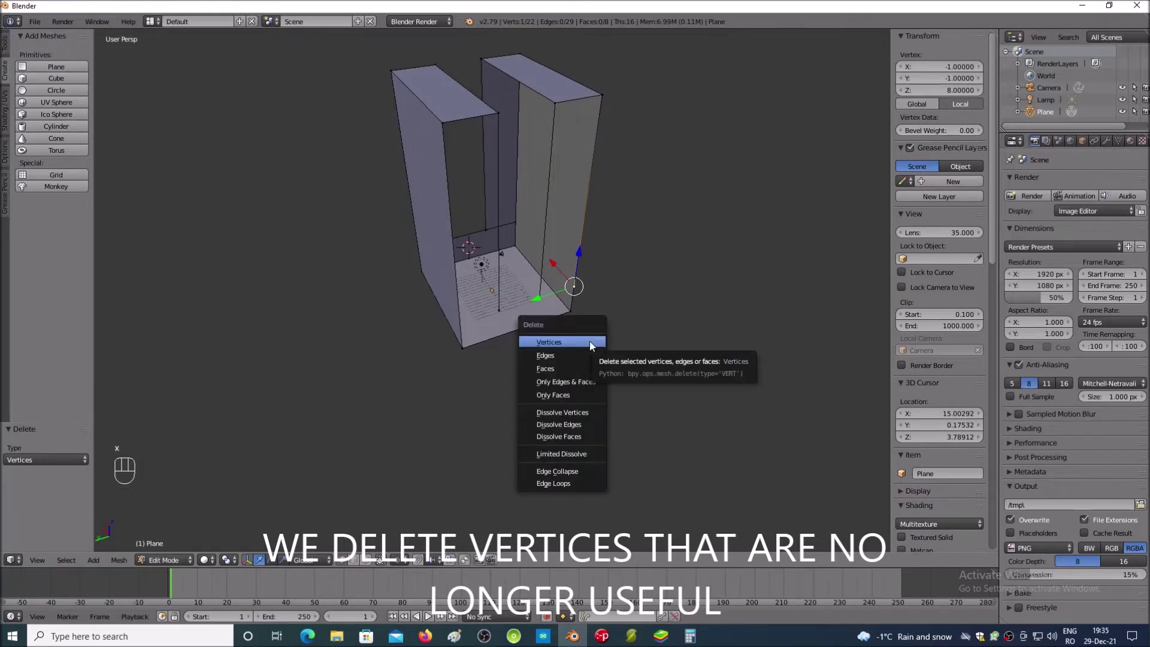
key("Return")
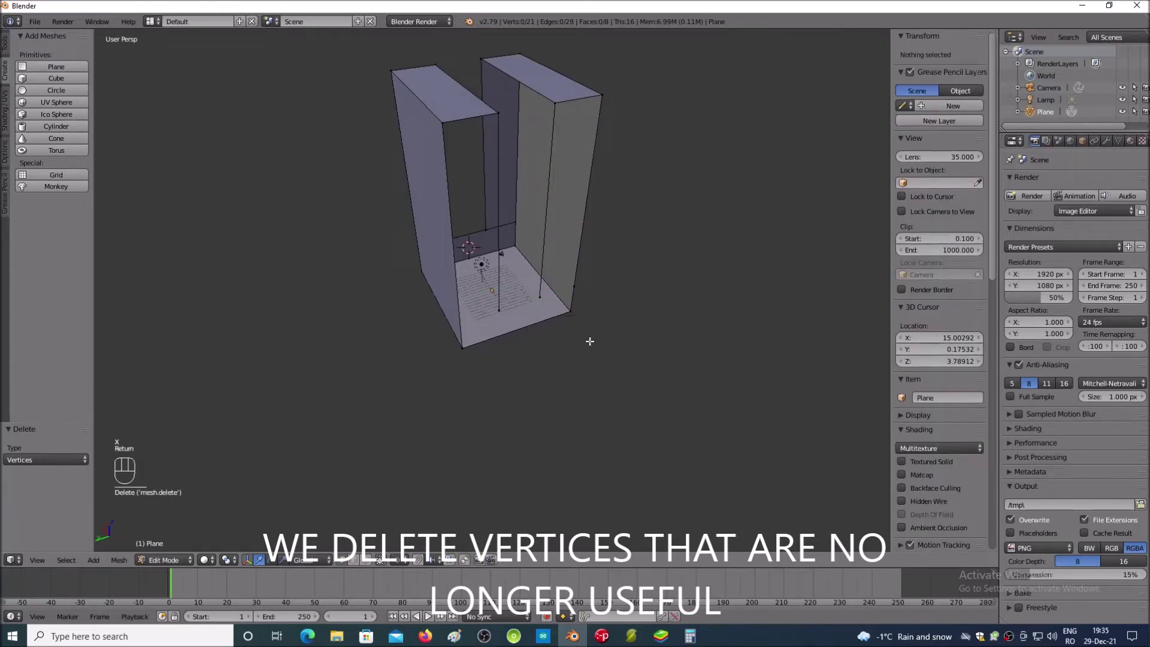
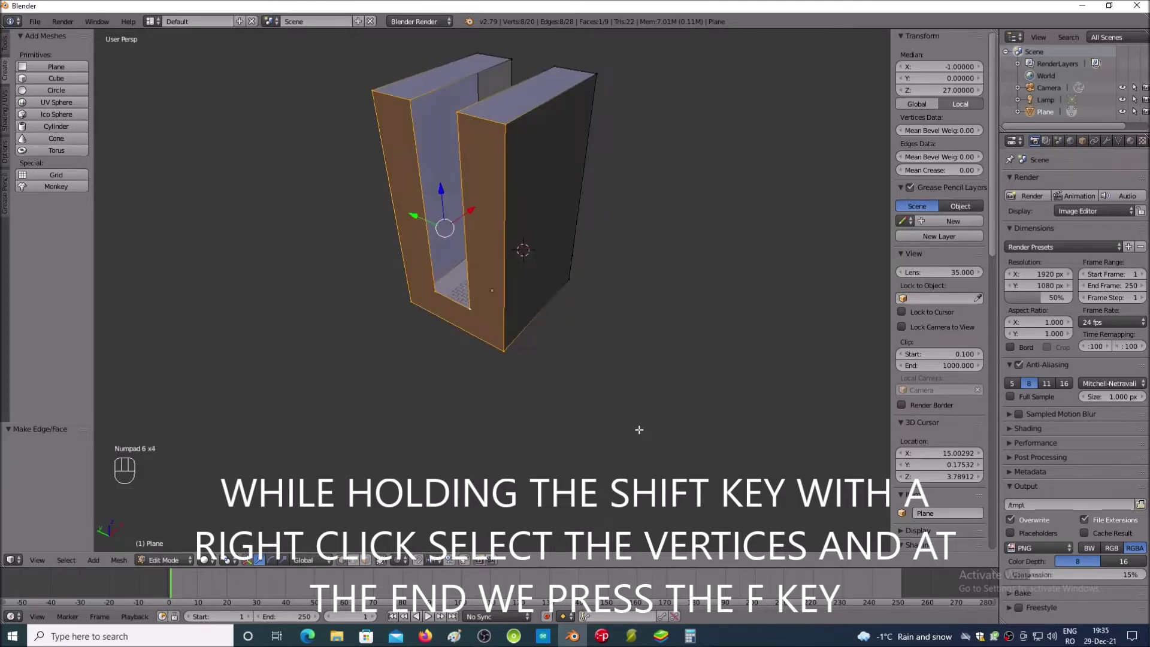
Step: Turn the view to the block's front and switch to face selection for filling the open side
key("KP_4")
key("KP_4")
key("KP_4")
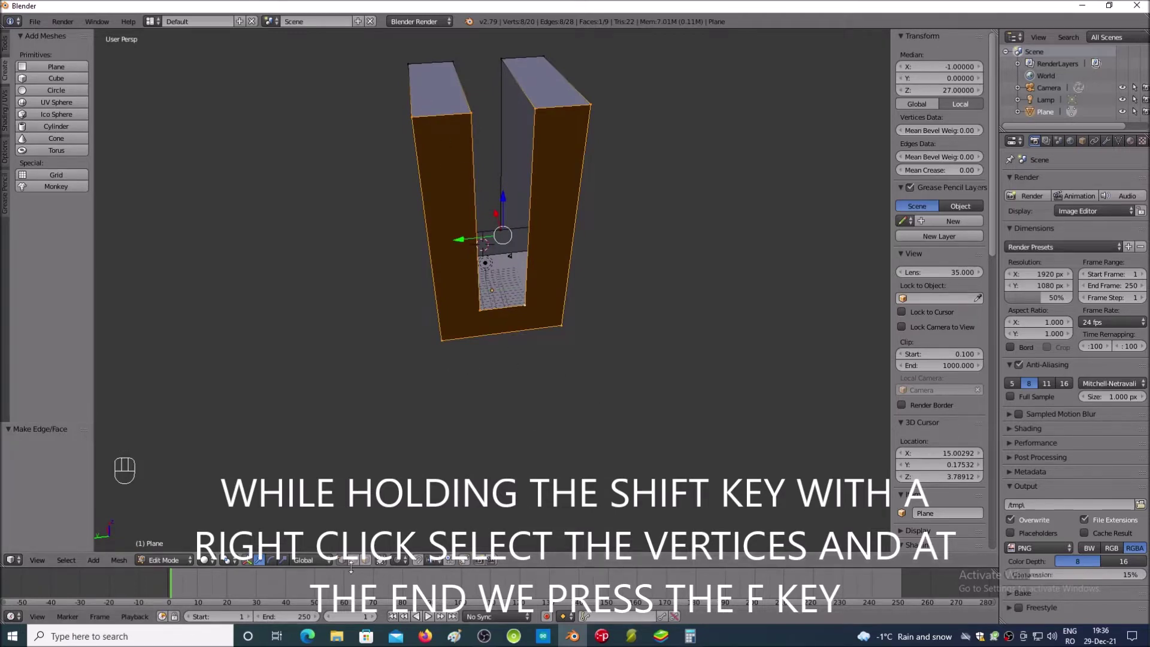
left_click(367, 566)
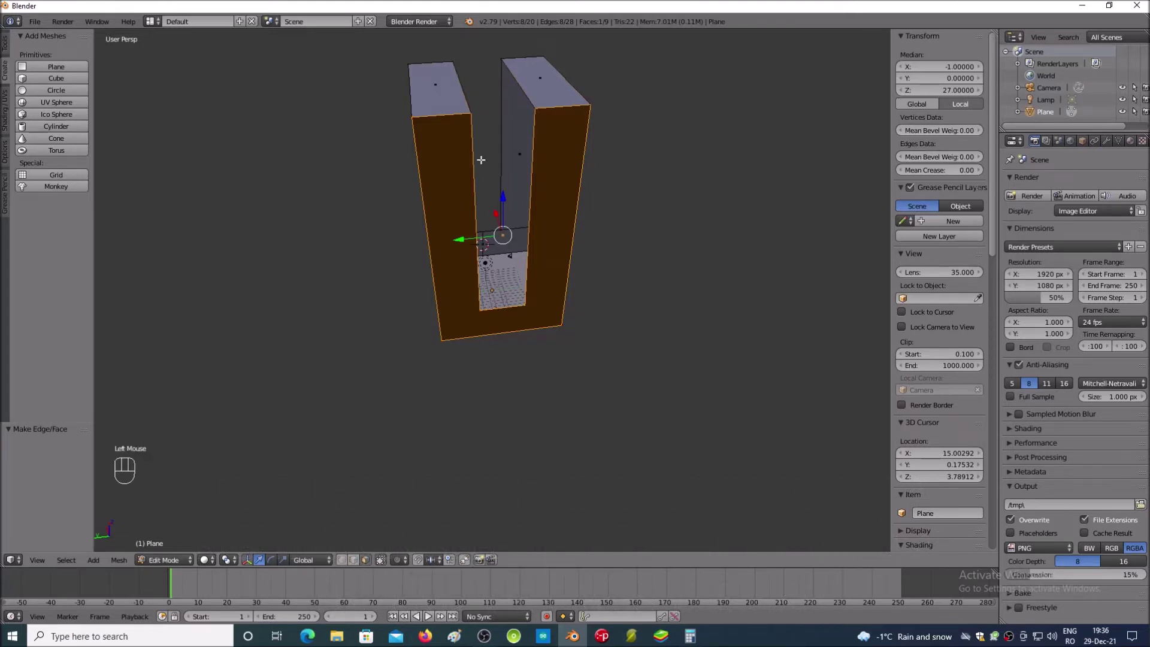
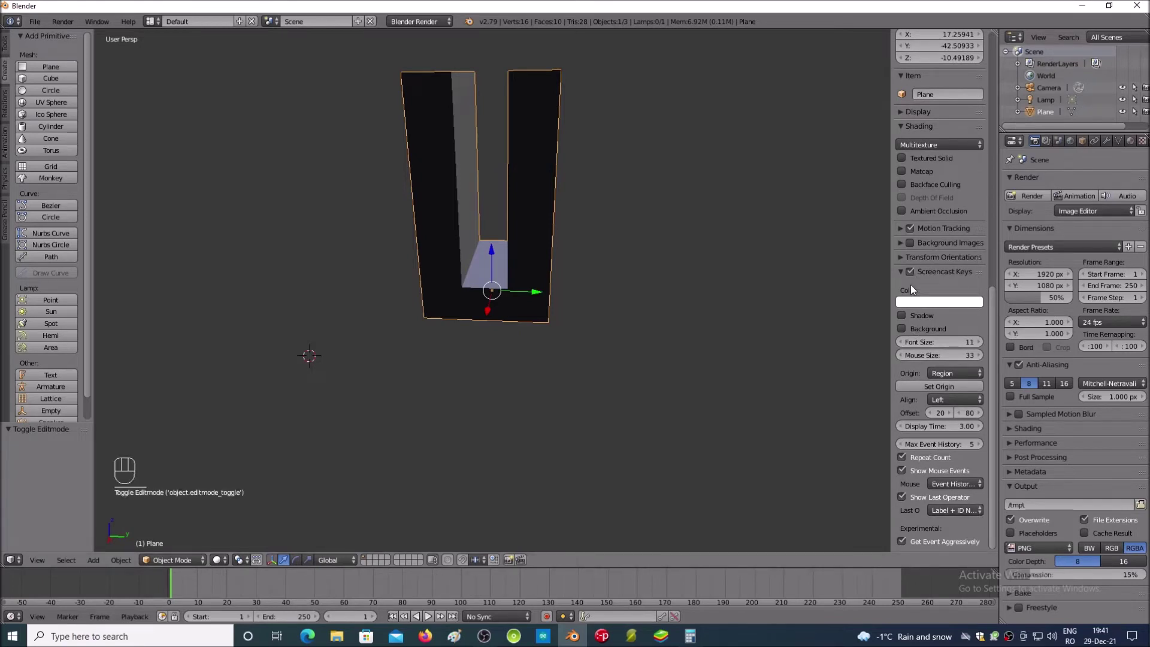
left_click(945, 487)
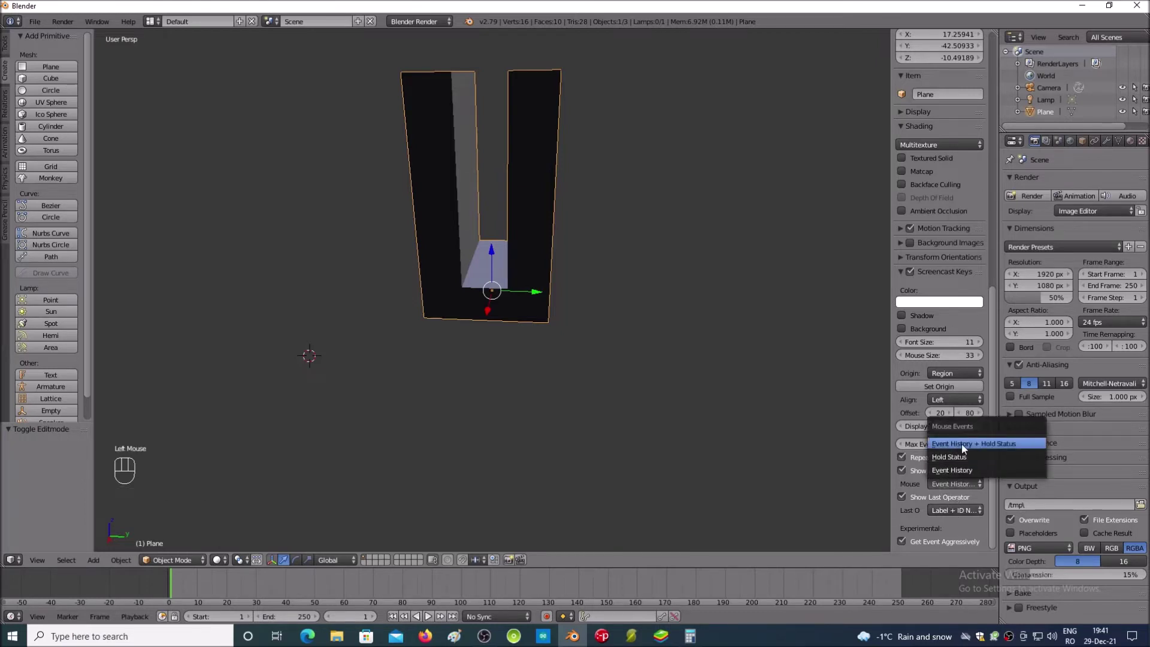
left_click(964, 447)
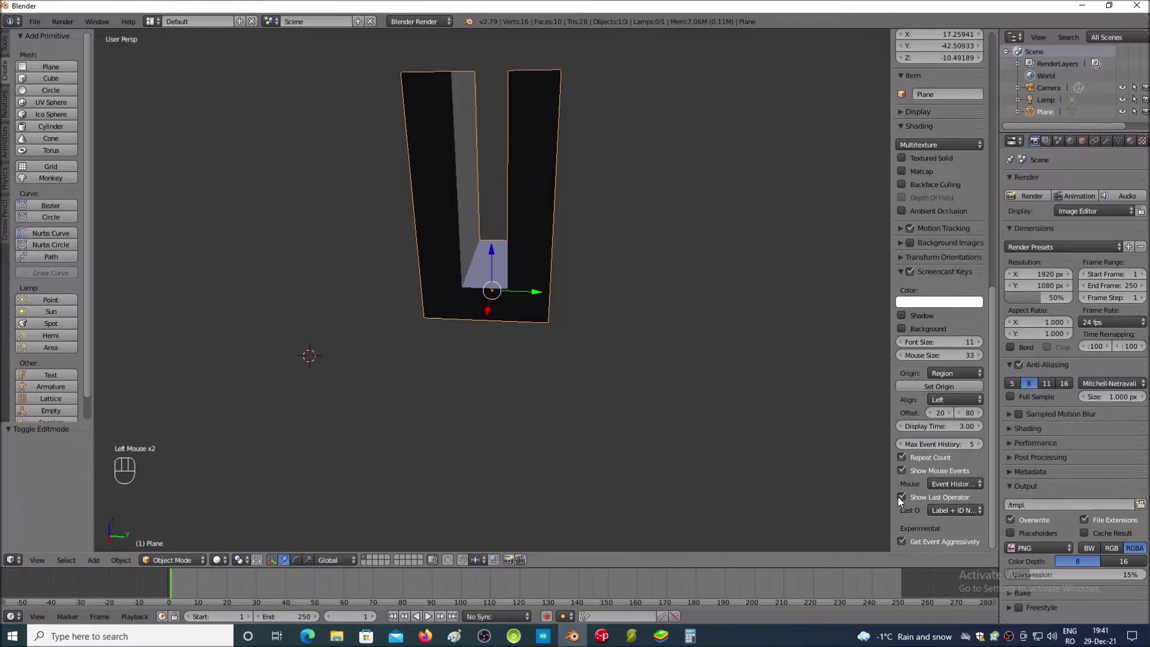
left_click(900, 500)
left_click(902, 499)
left_click(634, 464)
right_click(630, 461)
left_click(524, 450)
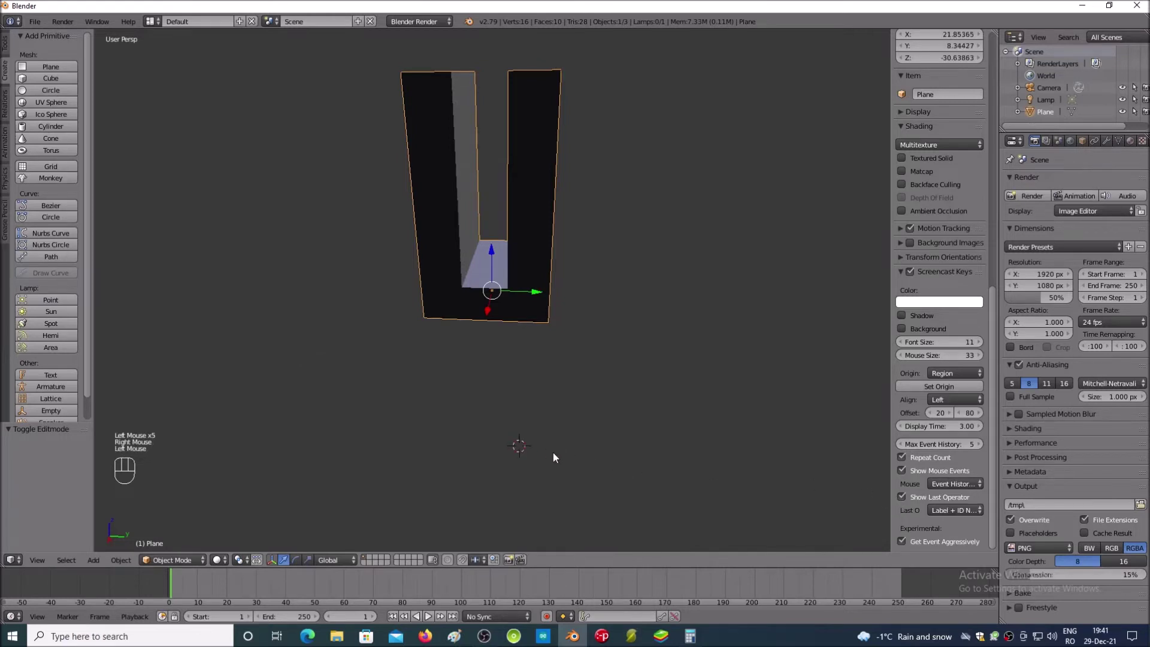
key("KP_4")
key("KP_8")
key("KP_8")
key("KP_4")
key("KP_4")
key("KP_6")
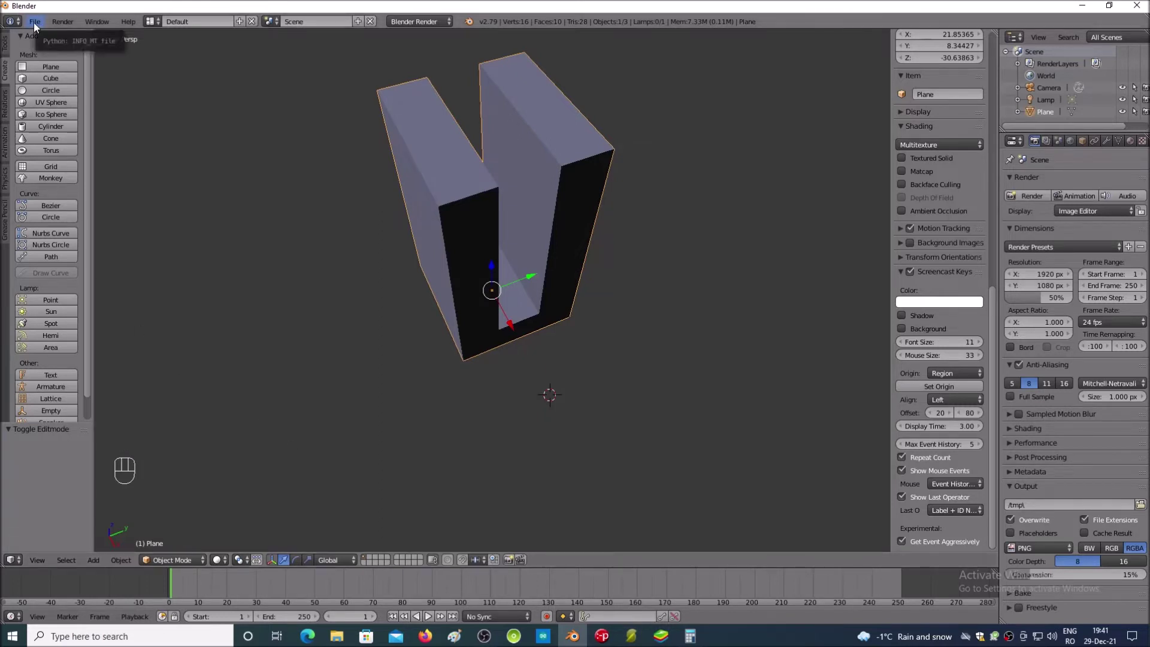
Step: Bring up the File menu to save the project as X AXIS IDLER PULLEY SUPPORT.blend
left_click(37, 27)
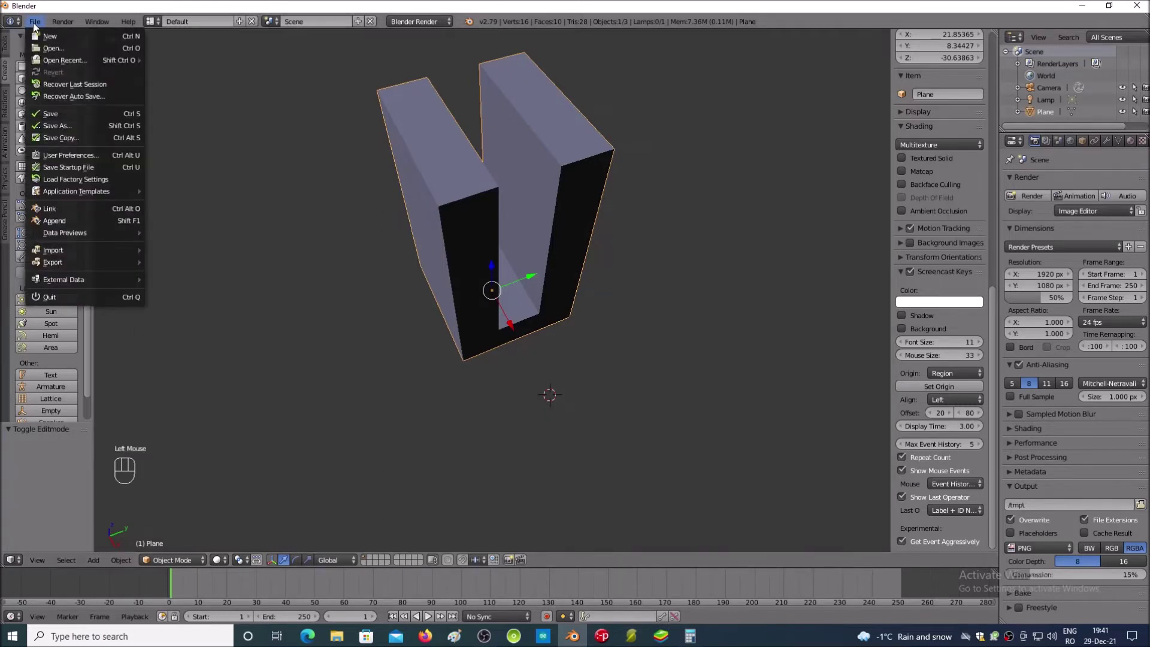
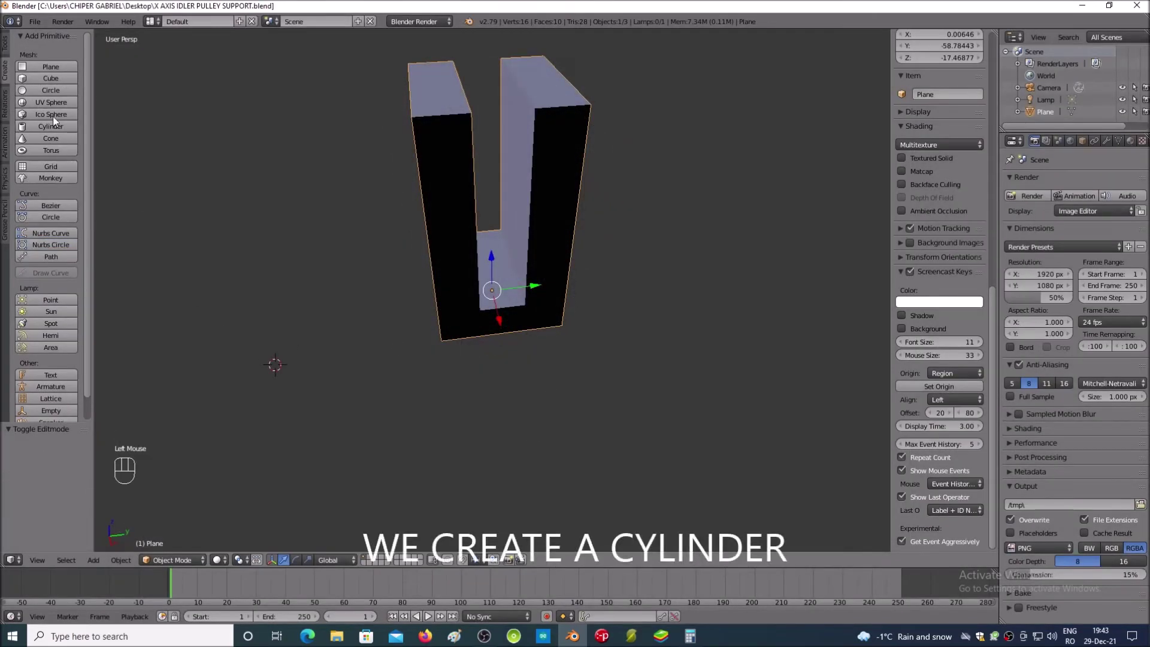
Step: Add a cylinder and set its vertex count to 100
left_click(69, 133)
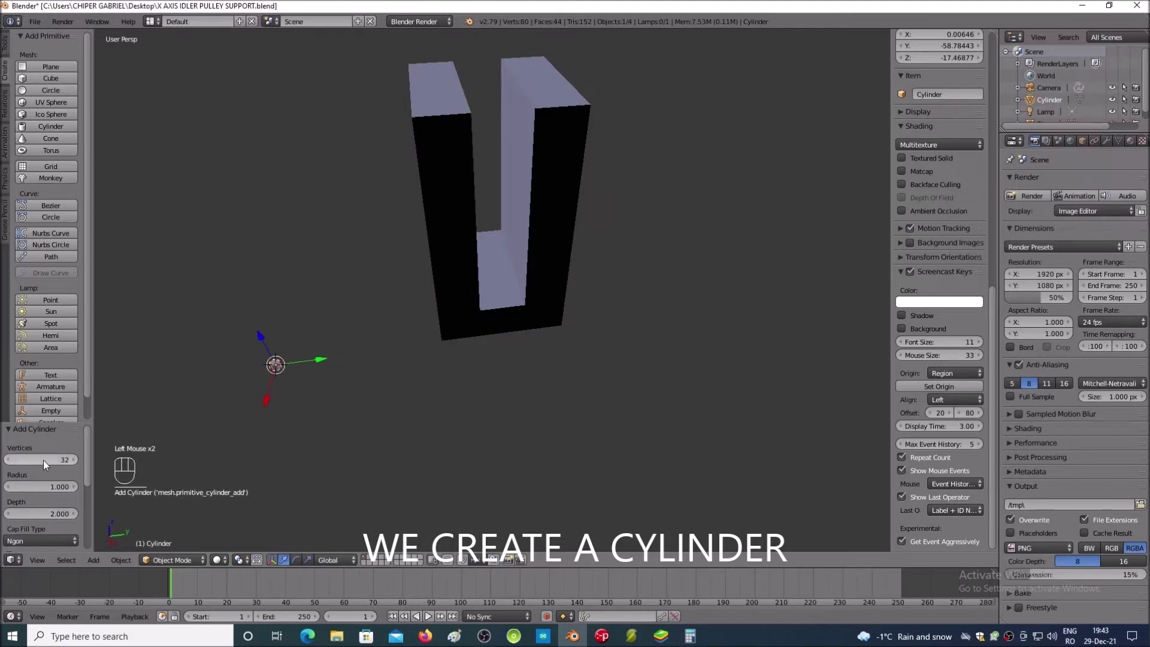
left_click(72, 465)
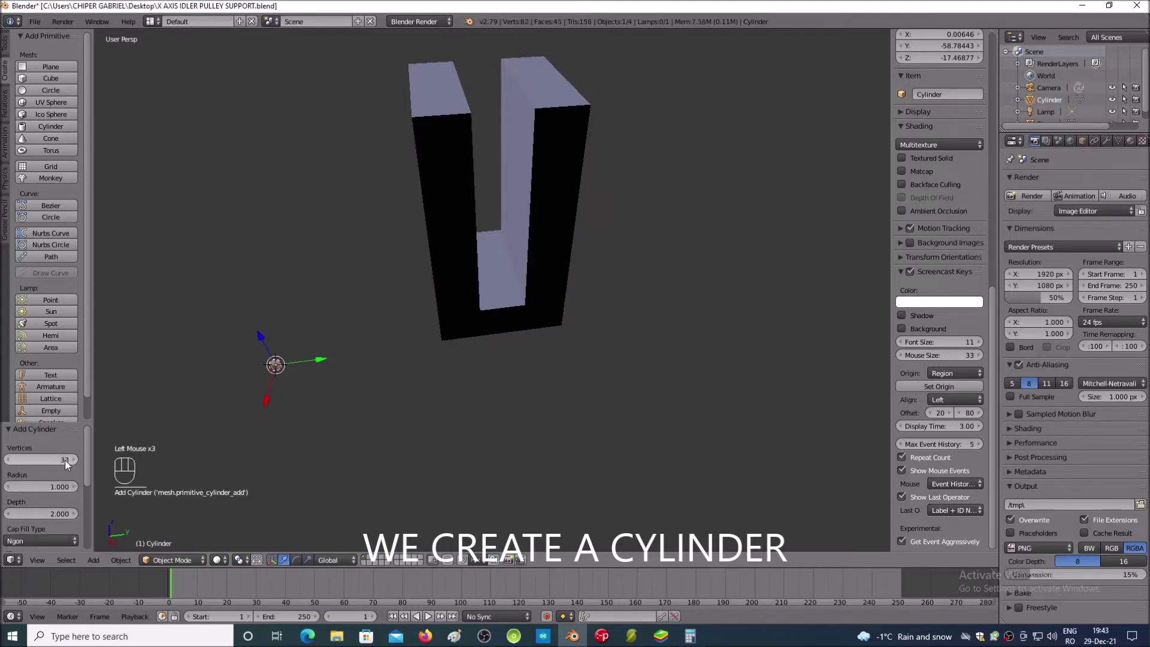
left_click(67, 463)
key("KP_1")
key("KP_0")
key("KP_0")
key("Return")
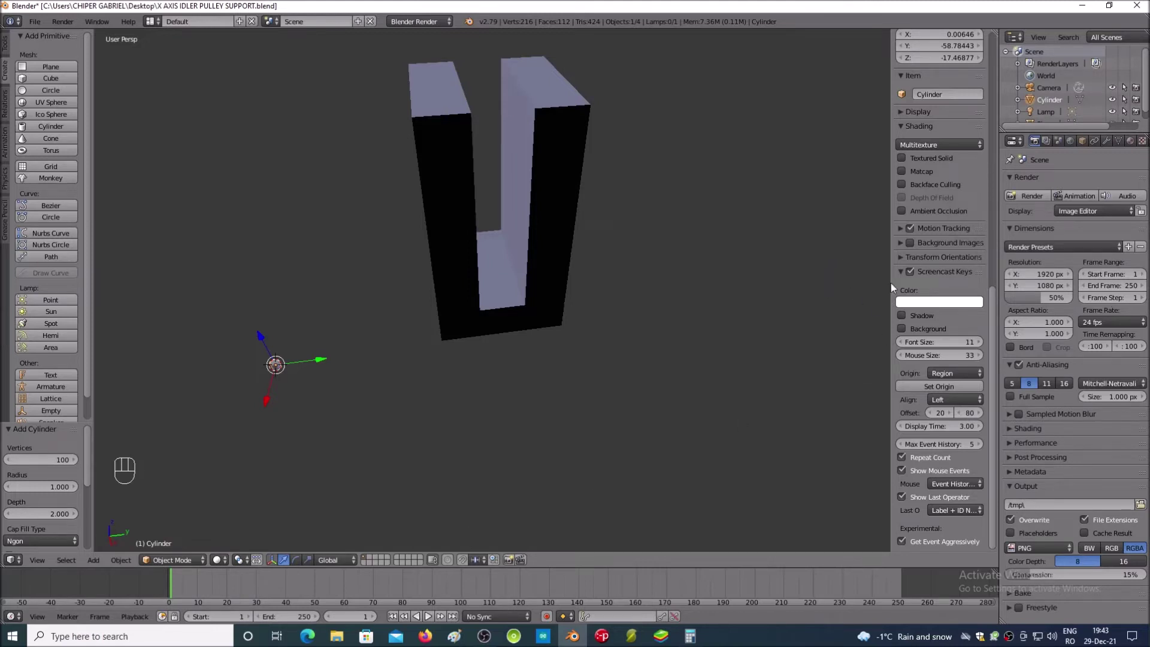
Step: In the N panel, set the cylinder's X dimension to 8.6
left_click(992, 344)
left_click_drag(992, 340, 1009, 69)
left_click(936, 231)
key("KP_8")
key("KP_Decimal")
key("KP_6")
key("Return")
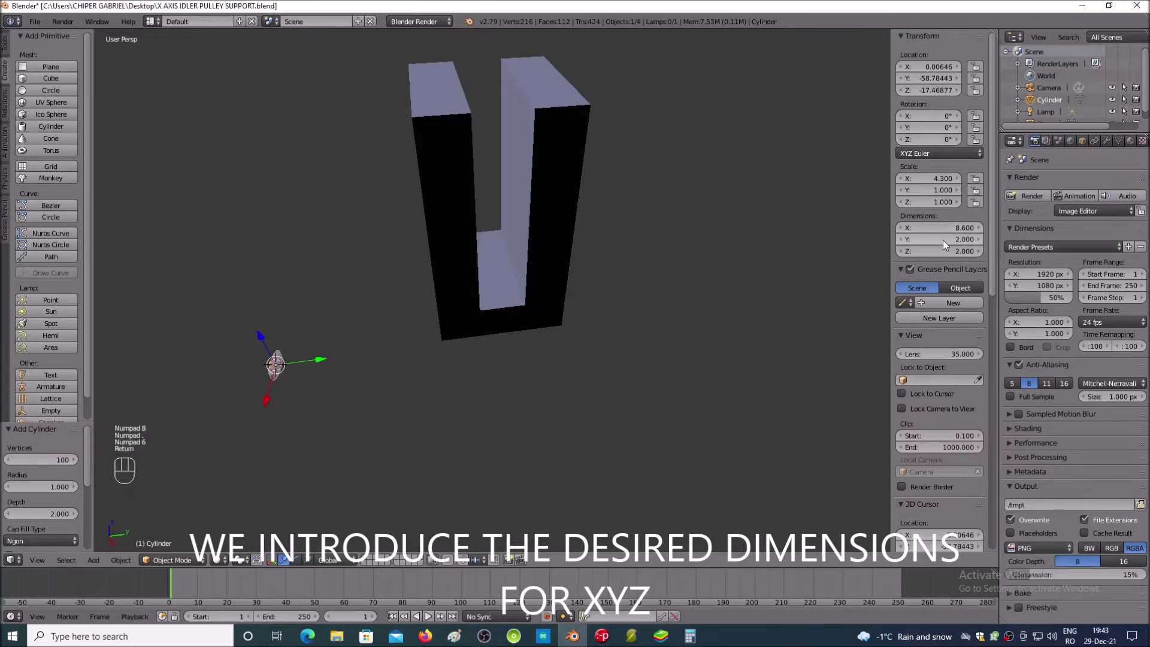
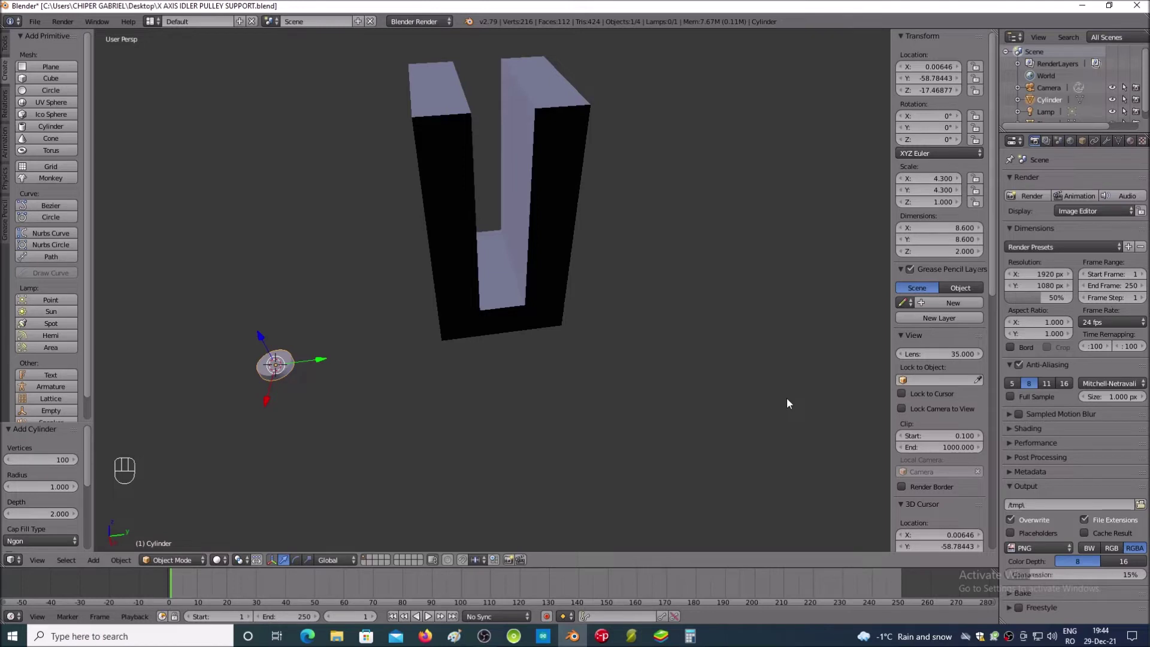
Step: Set the cylinder's Z dimension to 8
left_click(946, 255)
key("KP_8")
key("Return")
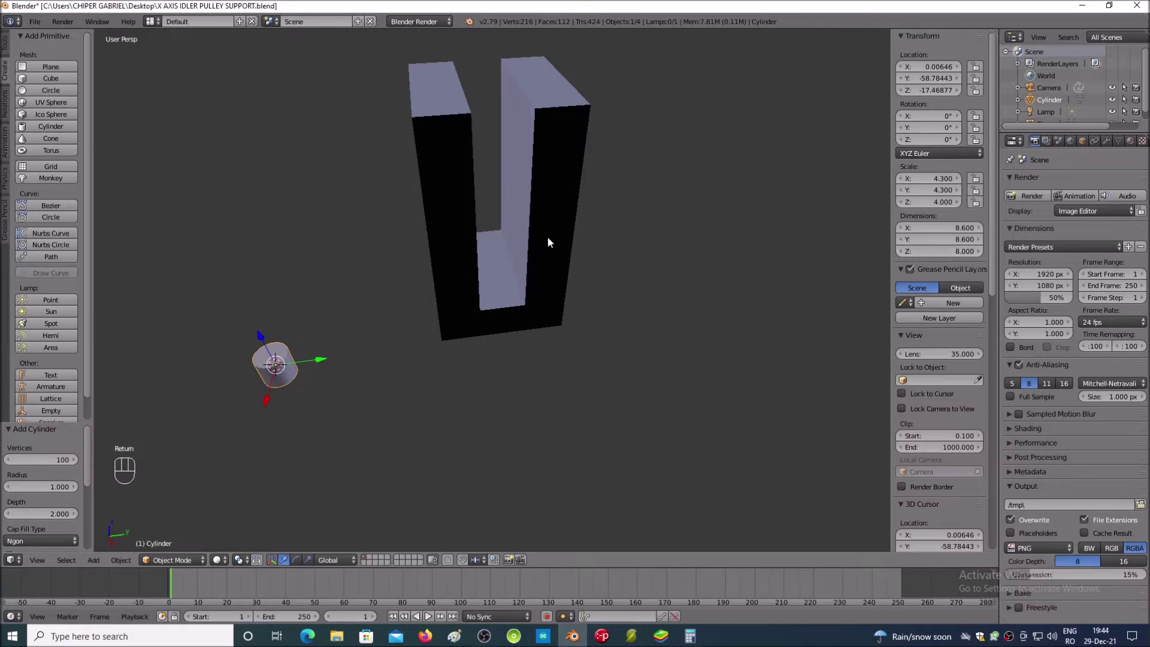
Step: Reset the cylinder's location to X 0, Y 0, Z 0 so it sits centred under the block
right_click(551, 242)
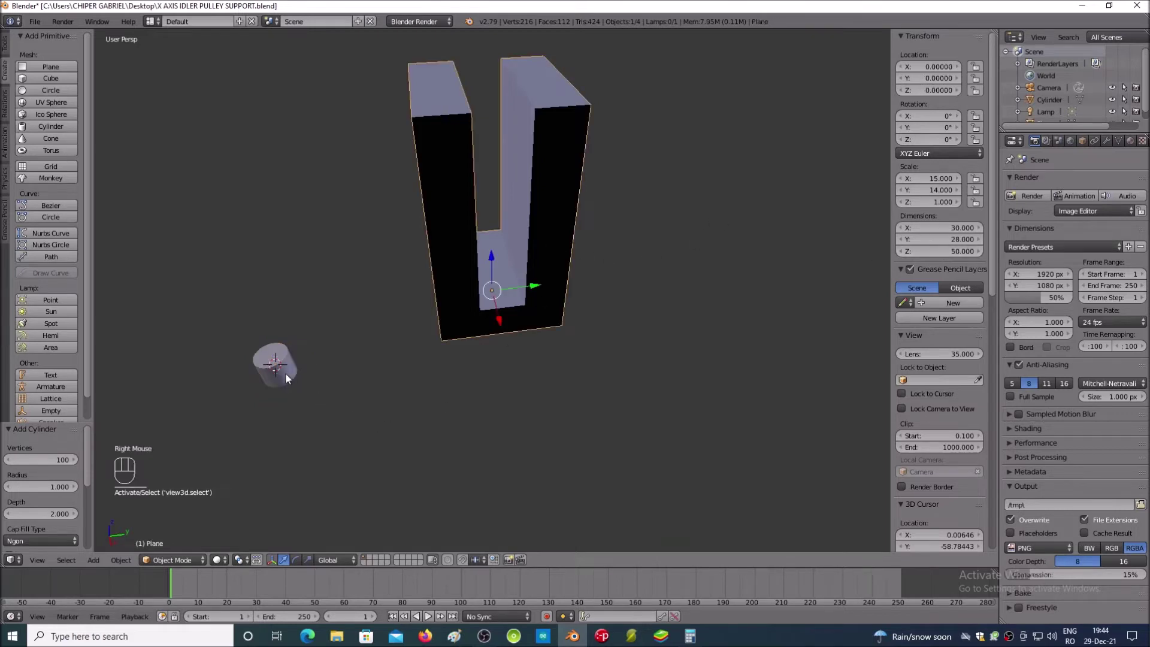
right_click(290, 377)
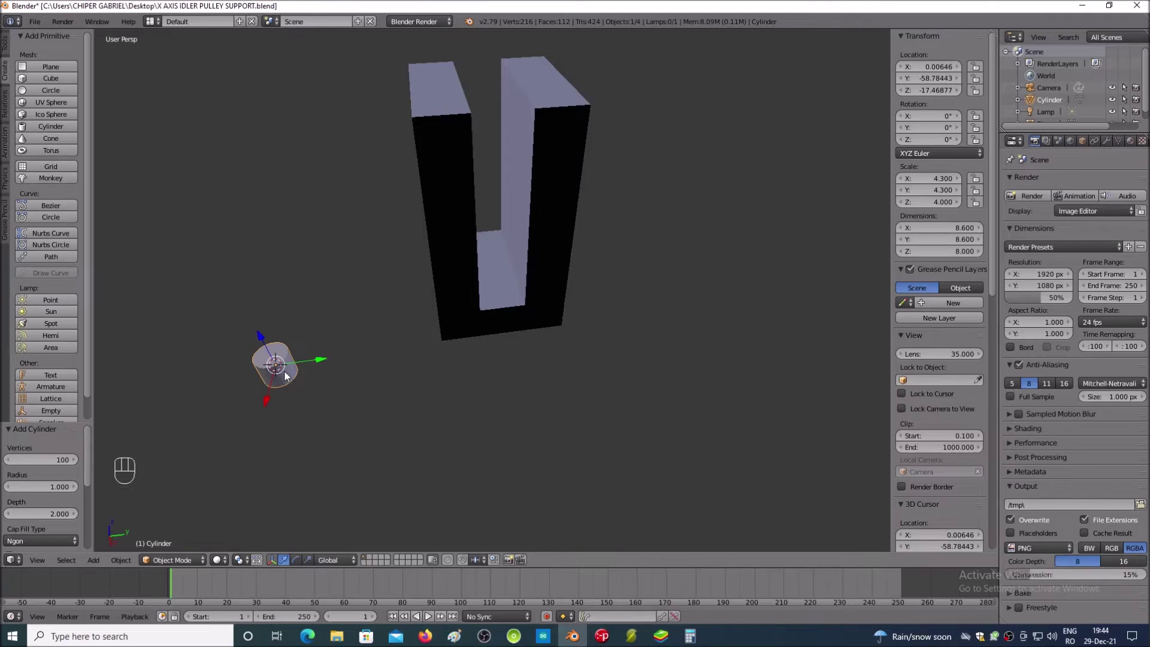
left_click(910, 94)
key("KP_0")
key("Return")
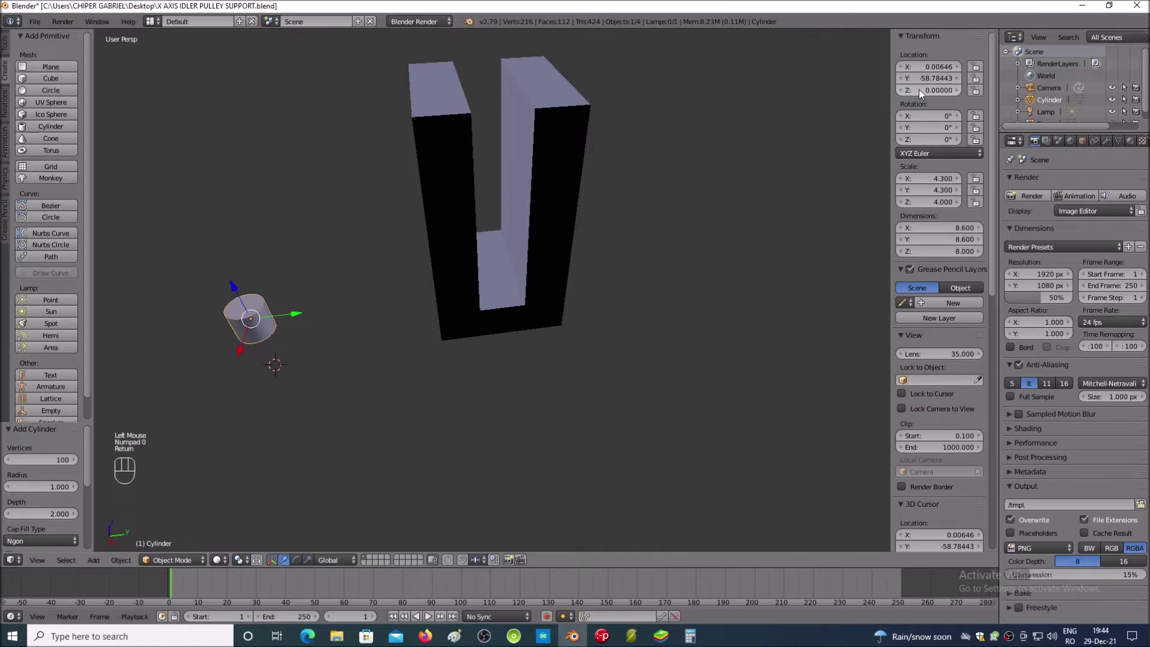
left_click(921, 84)
key("KP_0")
key("Return")
left_click(927, 68)
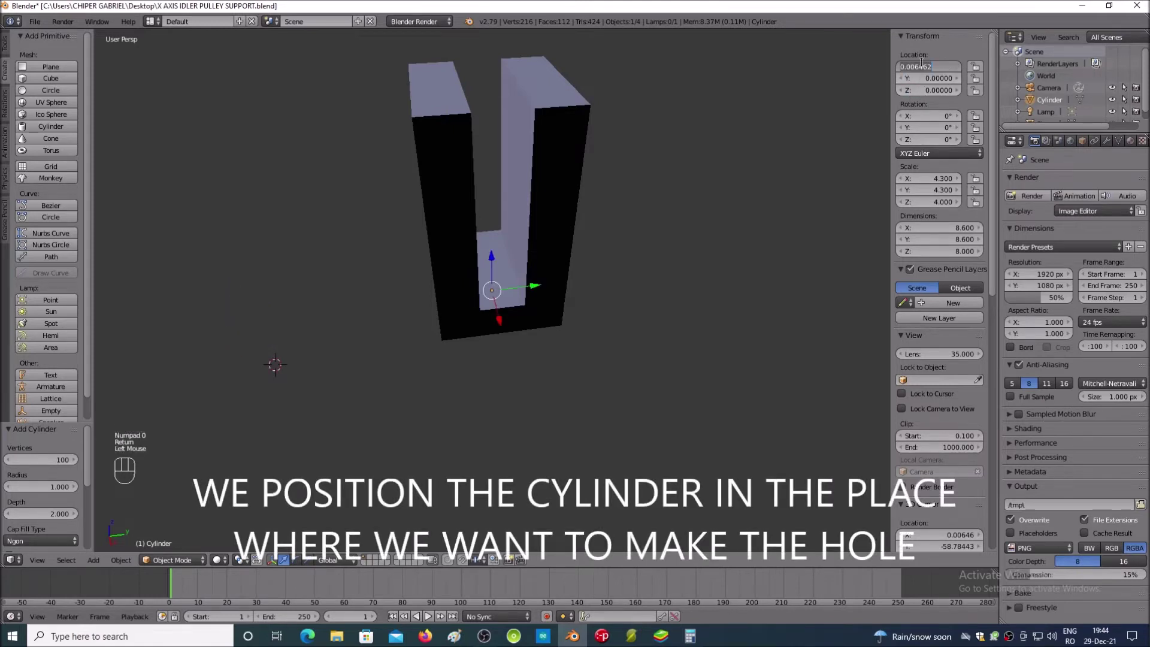
key("KP_0")
key("Return")
left_click(762, 258)
key("KP_2")
key("KP_2")
key("KP_2")
key("KP_2")
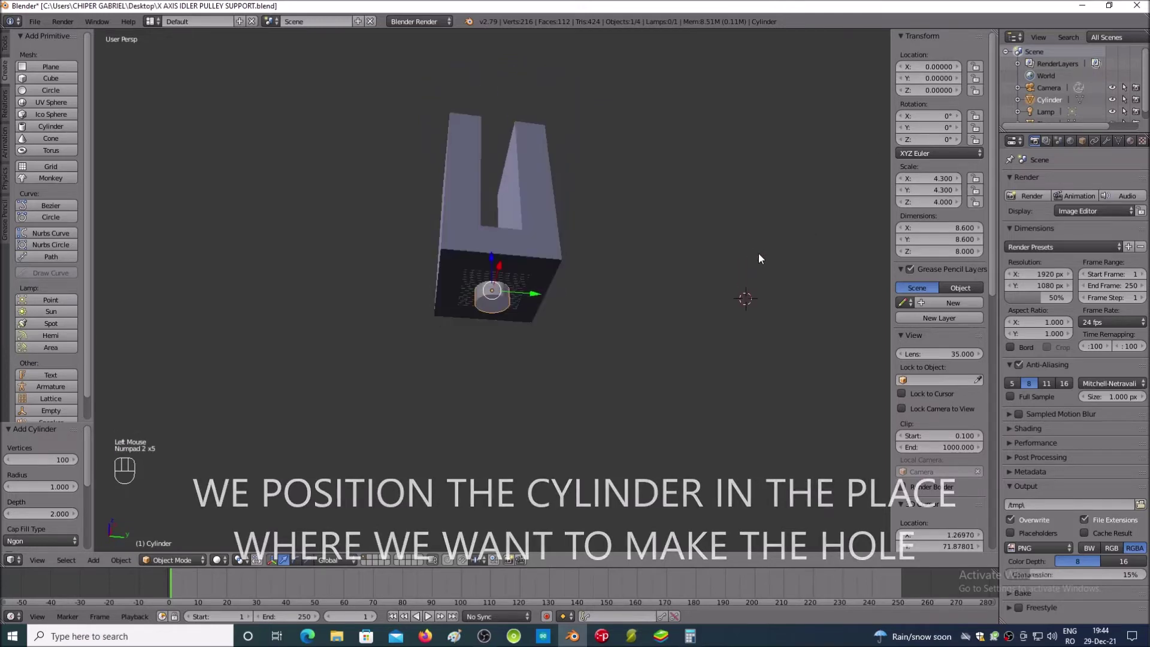
key("KP_8")
key("KP_8")
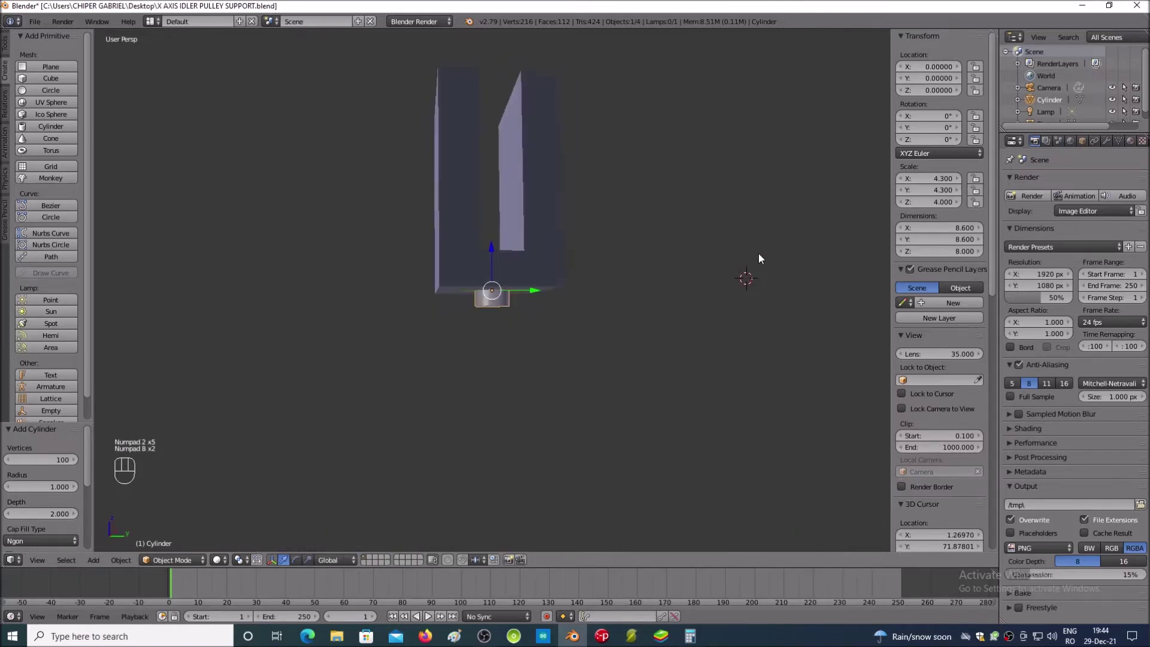
key("KP_8")
key("KP_2")
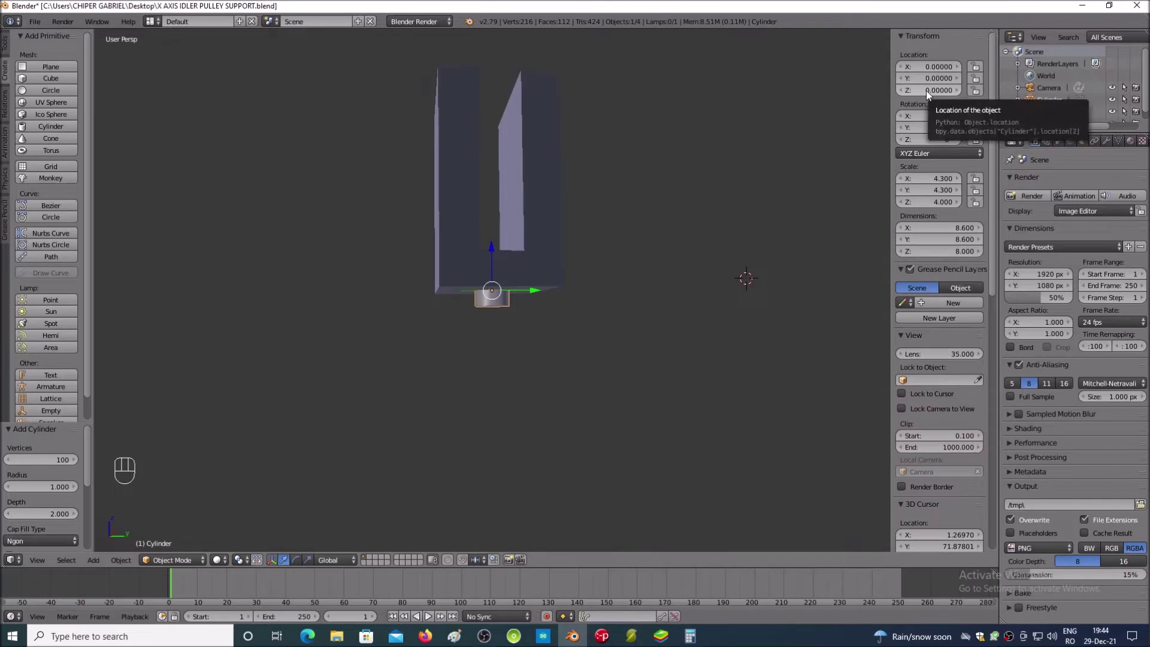
Step: Raise the cylinder's Z location to 4, then to 8, so it protrudes through the block's base
left_click(930, 95)
key("KP_4")
key("Return")
key("KP_2")
key("KP_2")
key("KP_8")
key("KP_8")
key("KP_8")
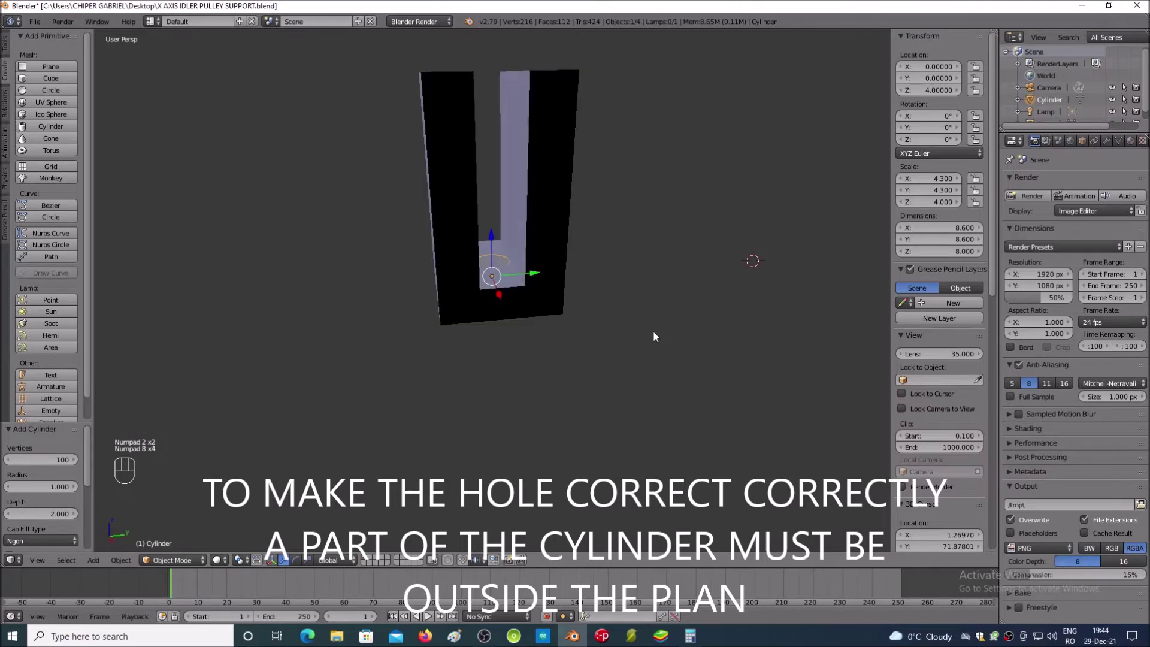
left_click(922, 99)
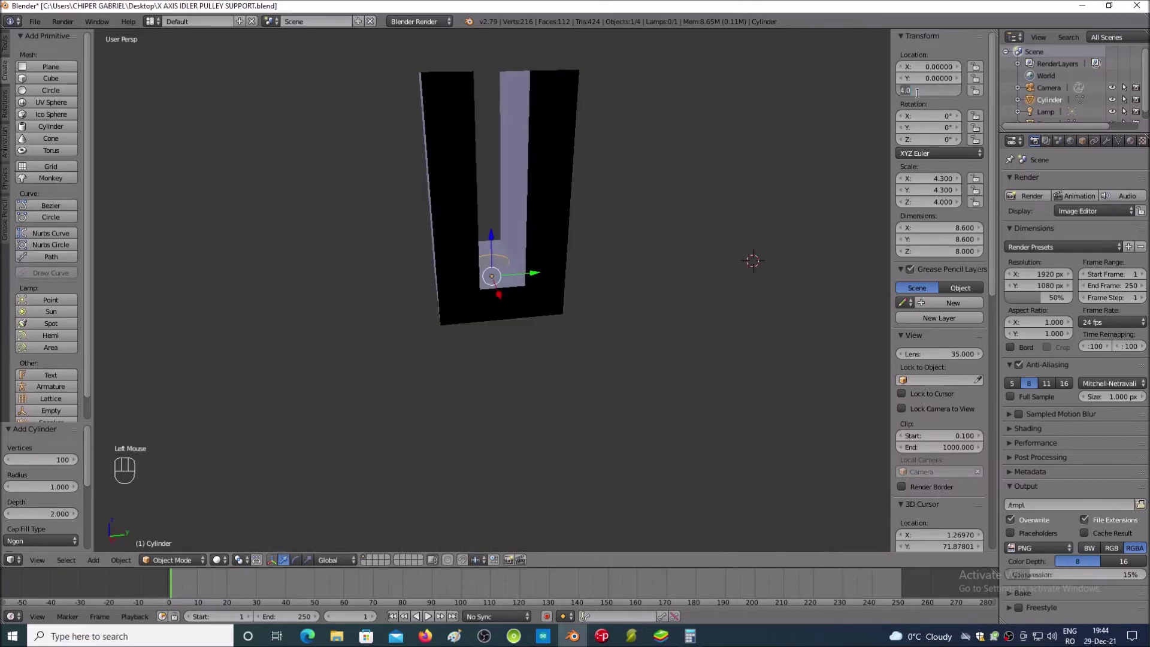
key("KP_8")
key("Return")
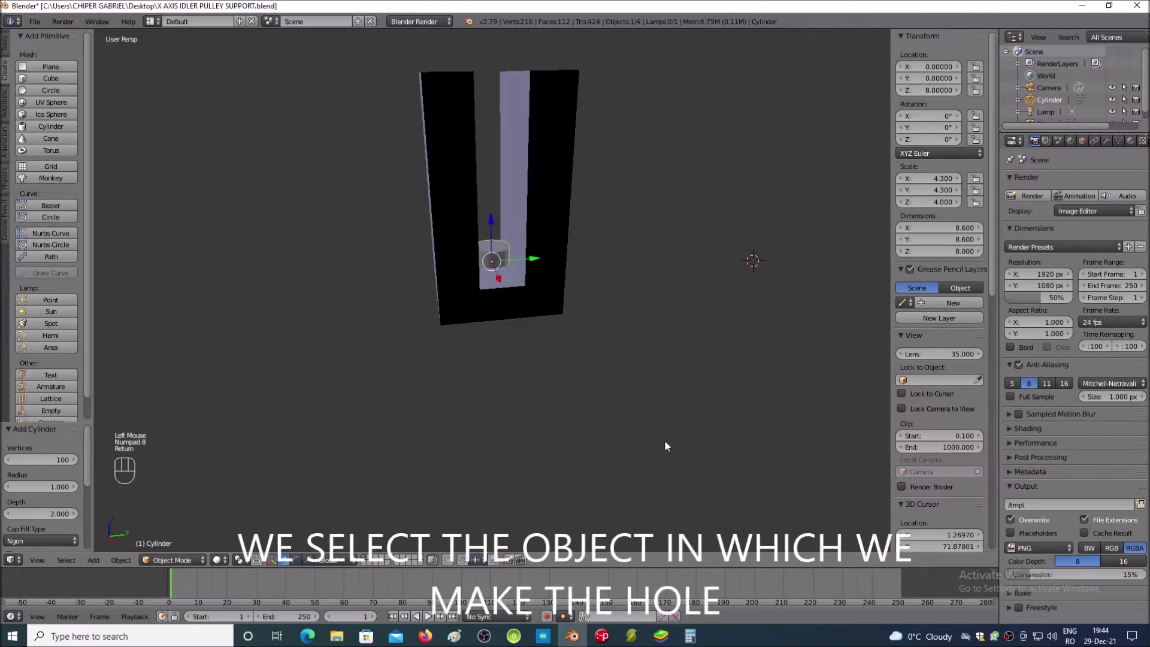
key("KP_8")
key("KP_8")
key("KP_8")
key("KP_8")
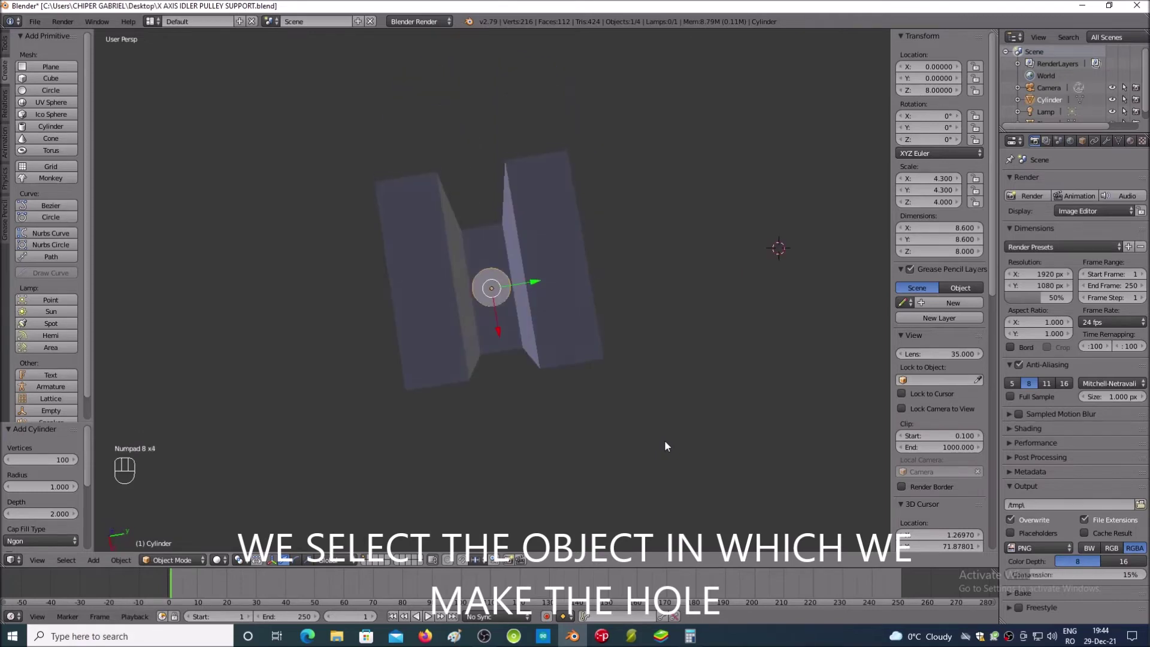
key("KP_2")
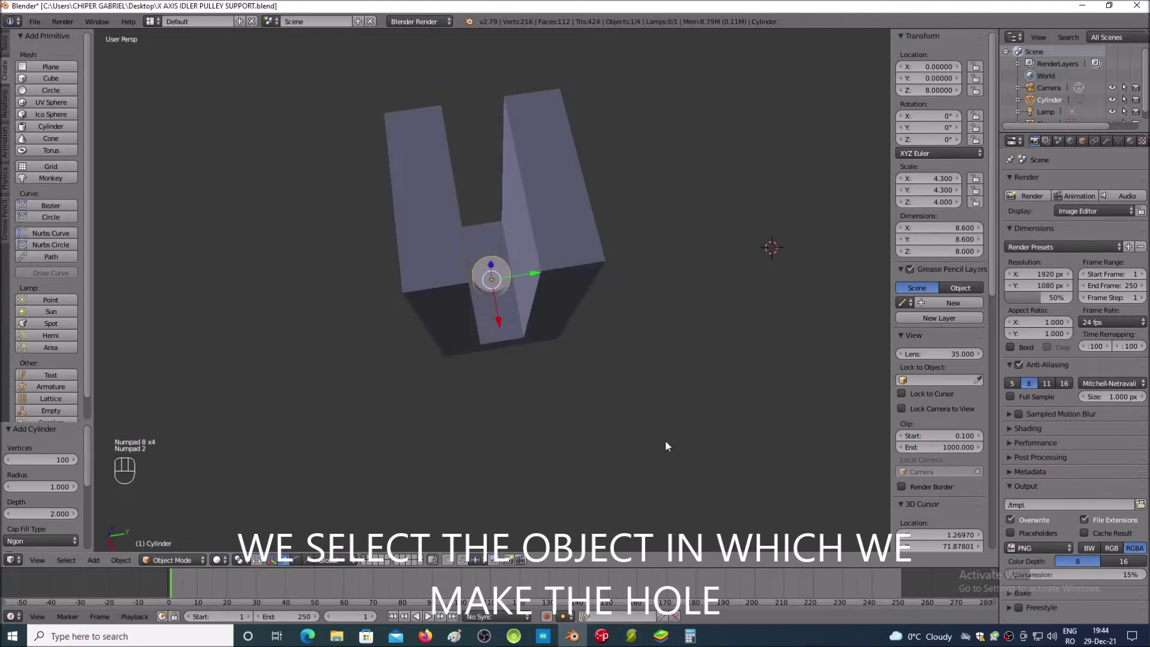
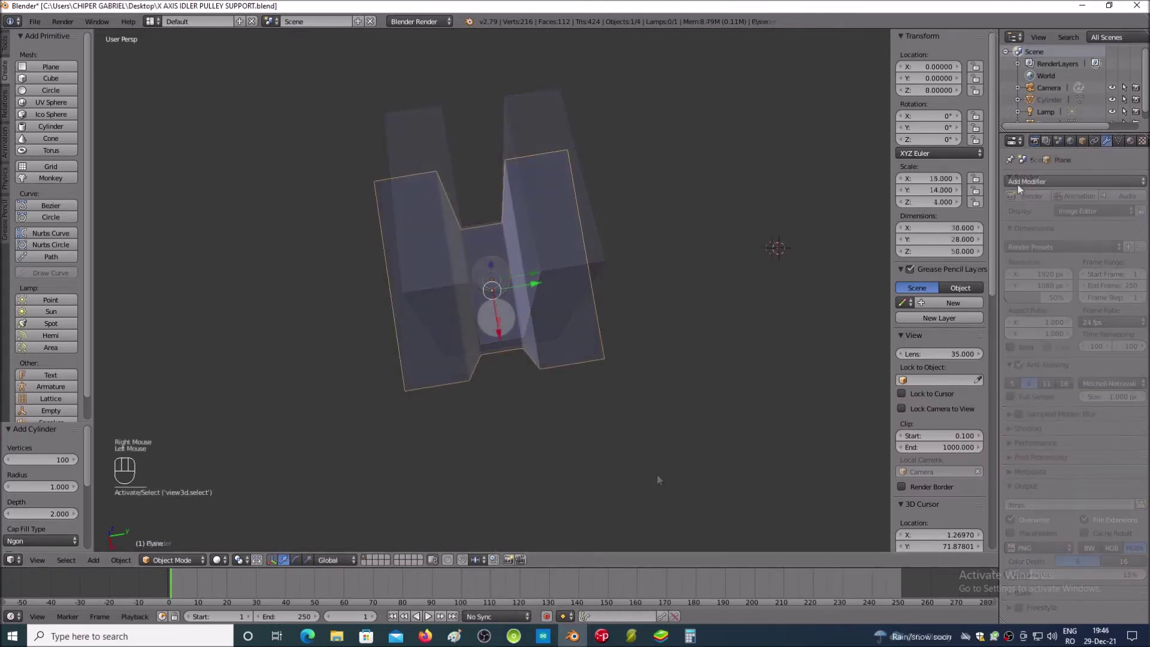
Step: Give the block a Boolean Difference modifier using the Cylinder and apply it to cut the hole
left_click(1021, 190)
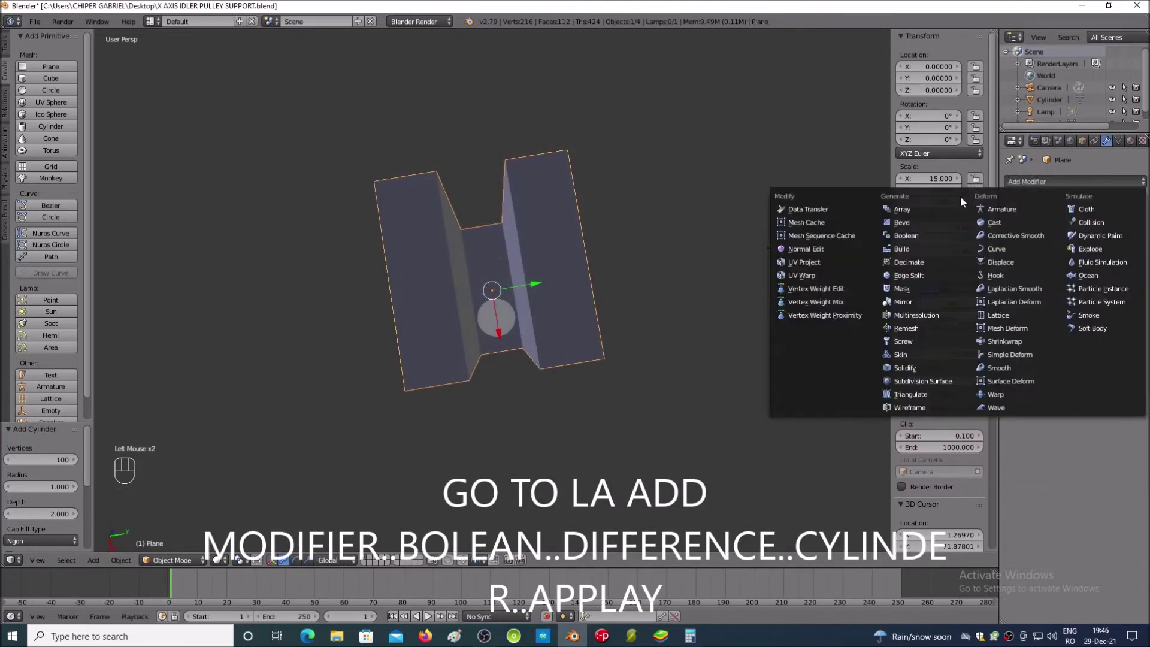
left_click(927, 242)
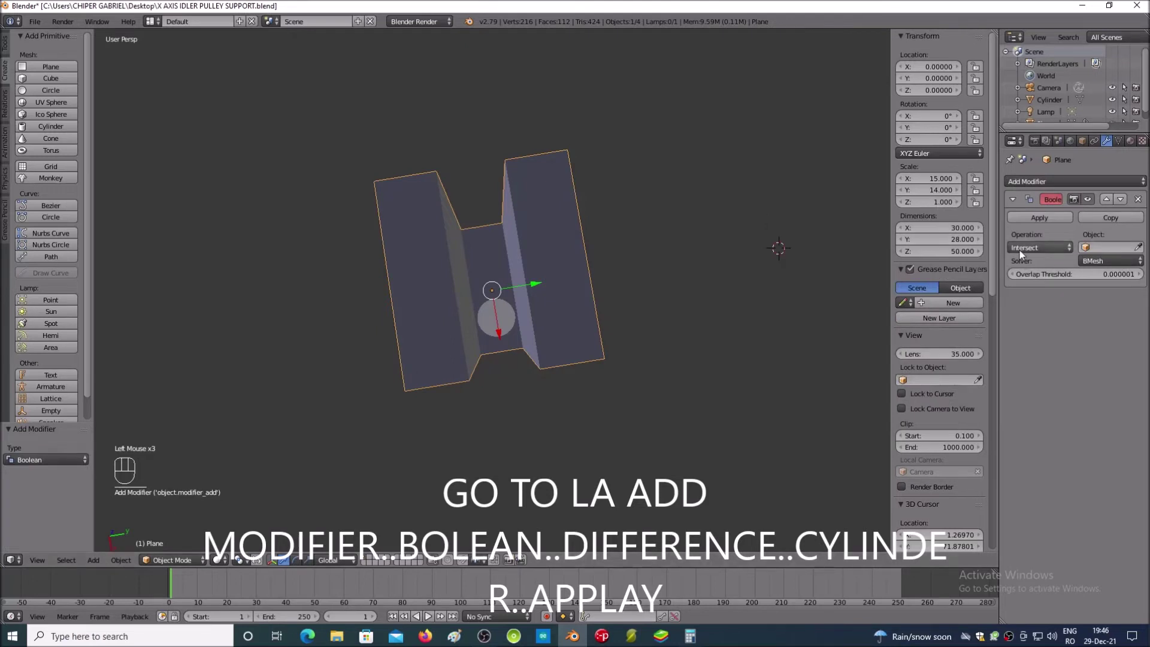
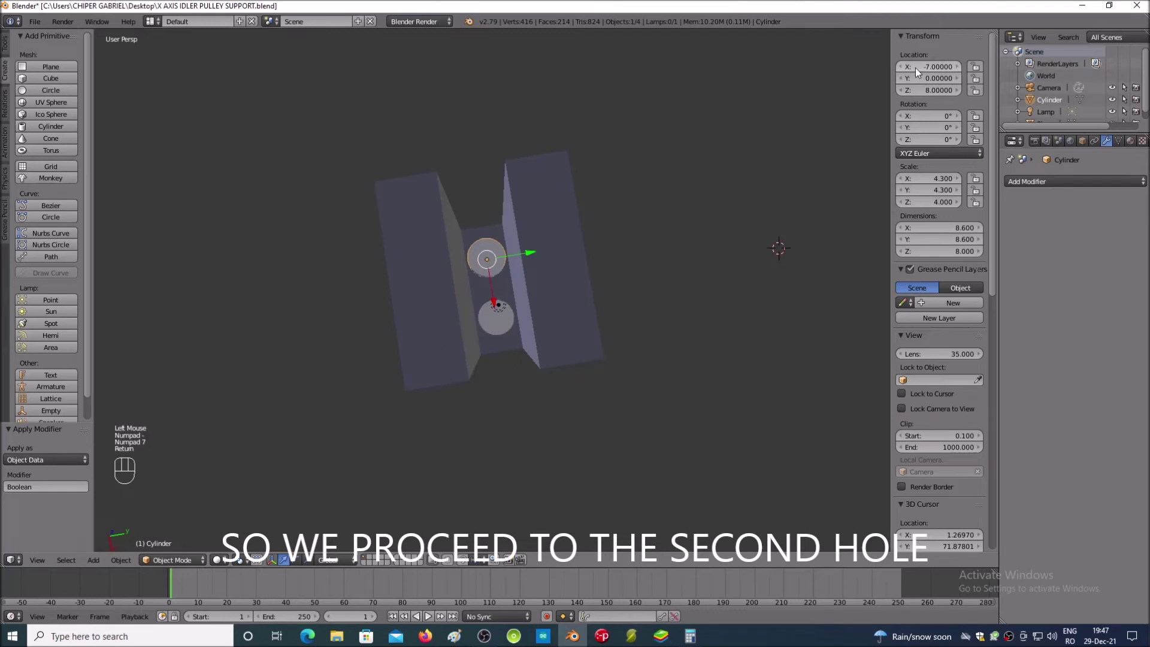
right_click(583, 274)
left_click(1016, 186)
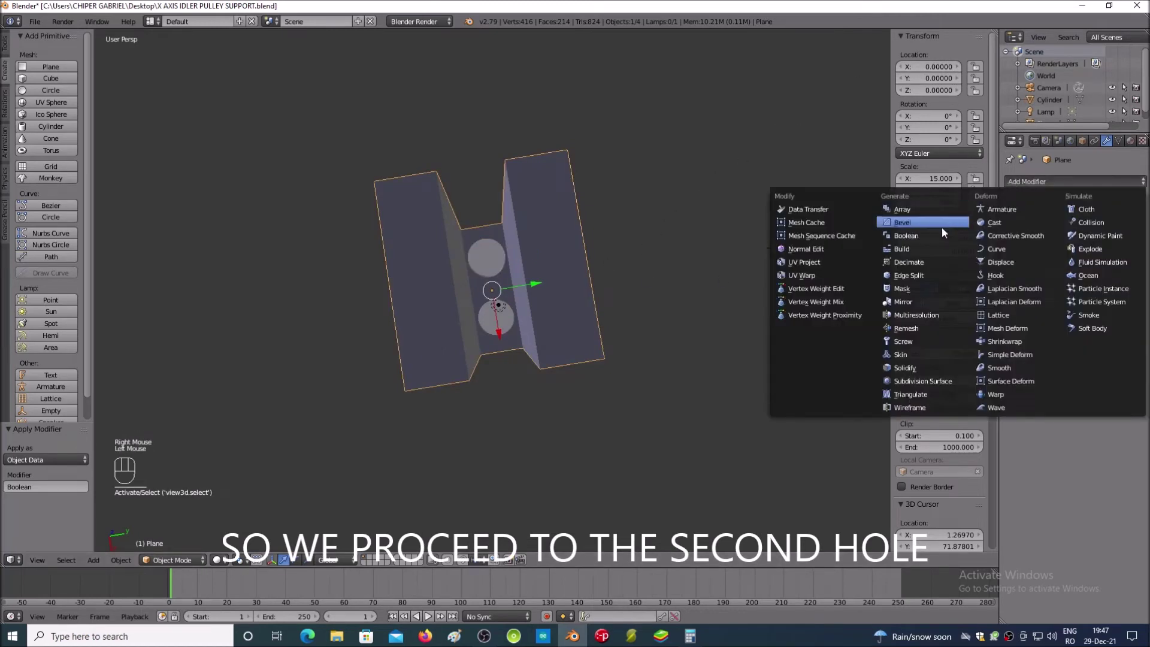
left_click(941, 238)
left_click(1019, 251)
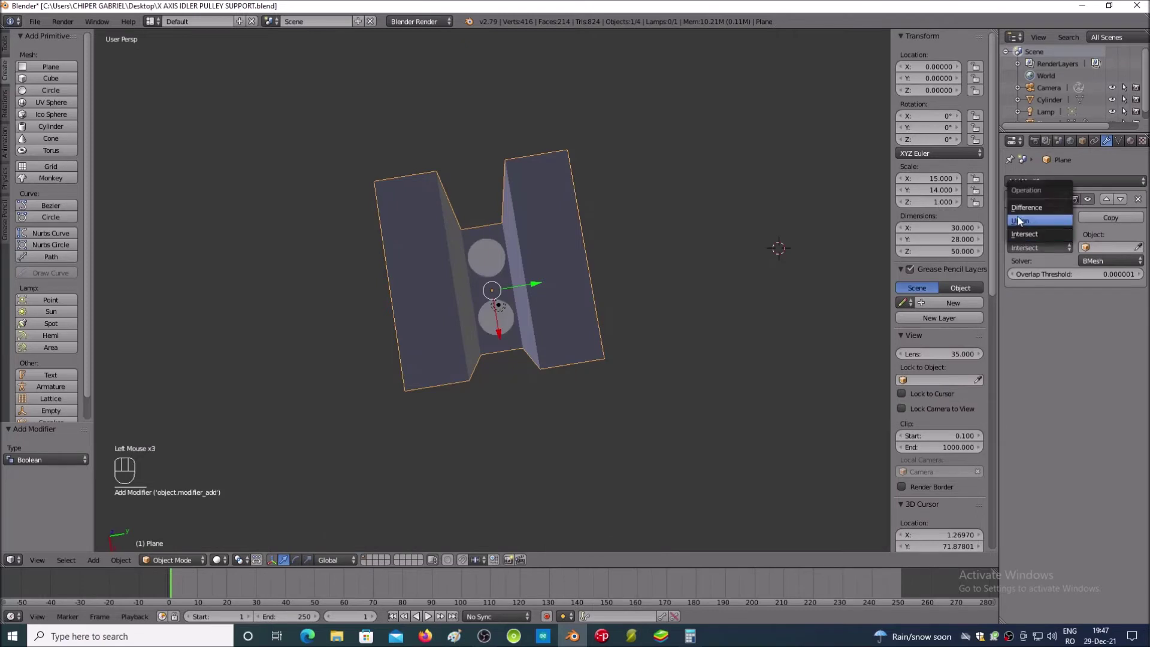
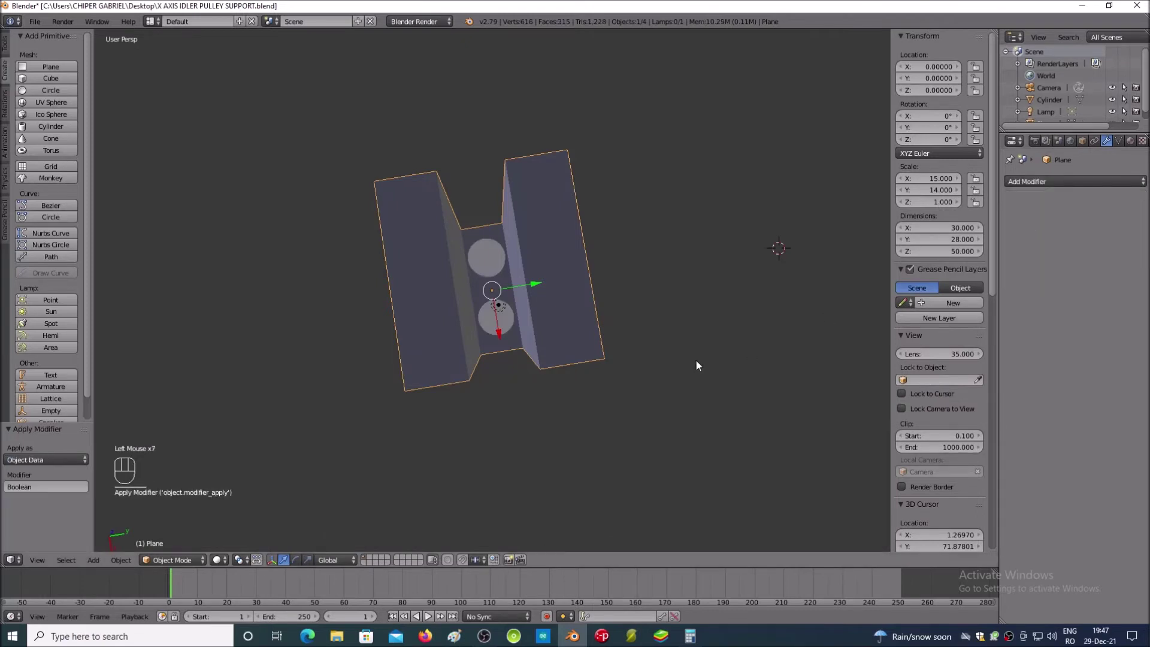
Step: Orbit and zoom in to inspect the holes cut into the block's base
key("KP_2")
key("KP_2")
key("KP_2")
key("KP_4")
key("KP_6")
key("KP_6")
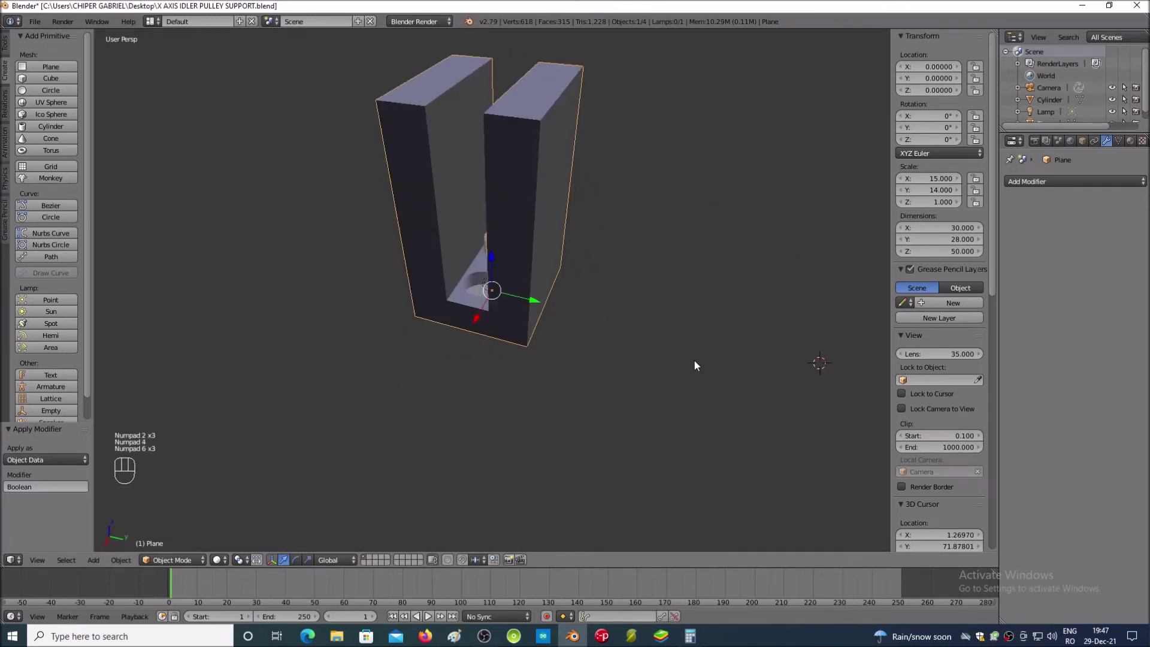
key("KP_4")
key("KP_6")
key("KP_4")
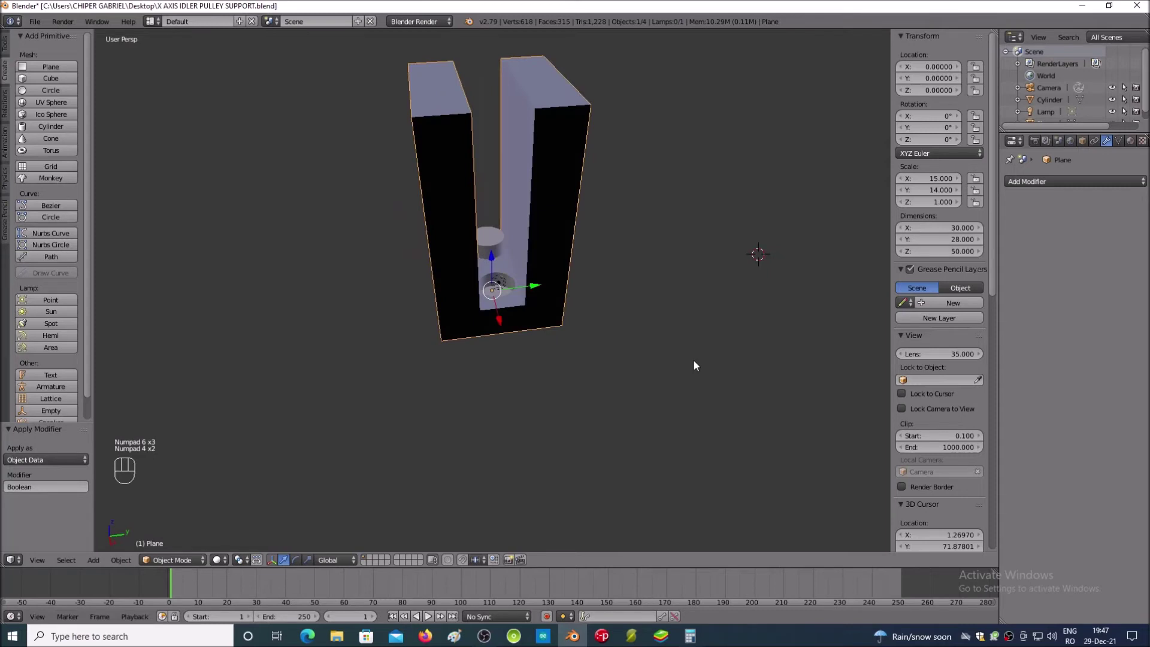
key("KP_6")
key("KP_4")
key("KP_Add")
key("KP_Add")
key("KP_Add")
key("KP_Add")
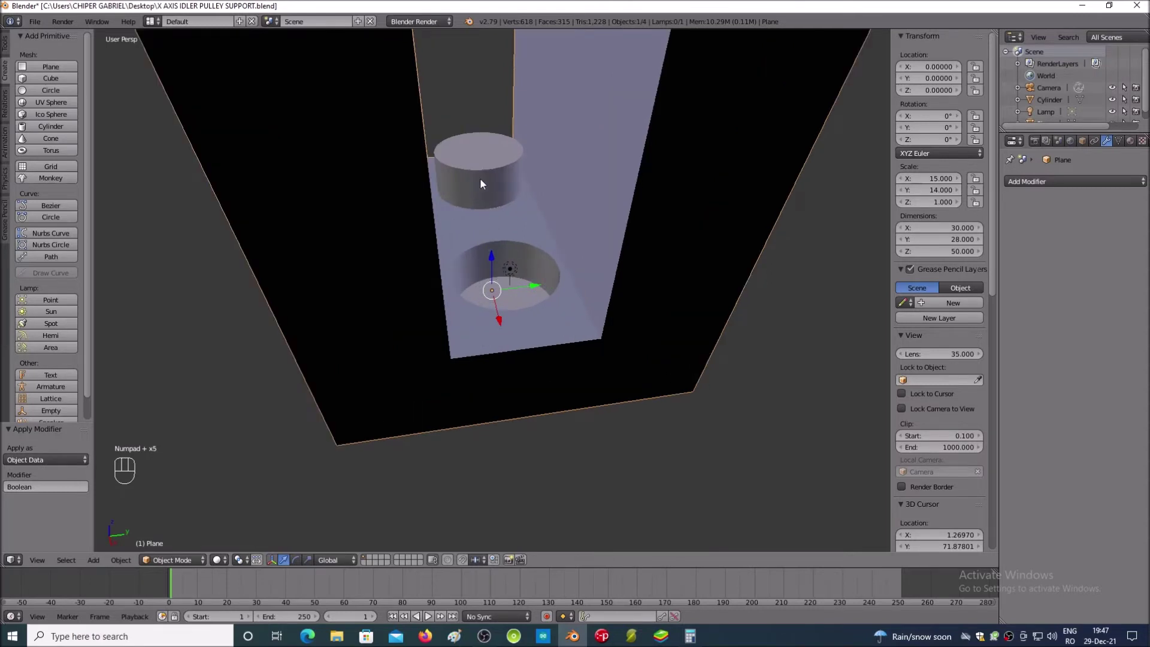
Step: Stretch the cylinder to 40 units tall so it passes through the block's base
right_click(485, 183)
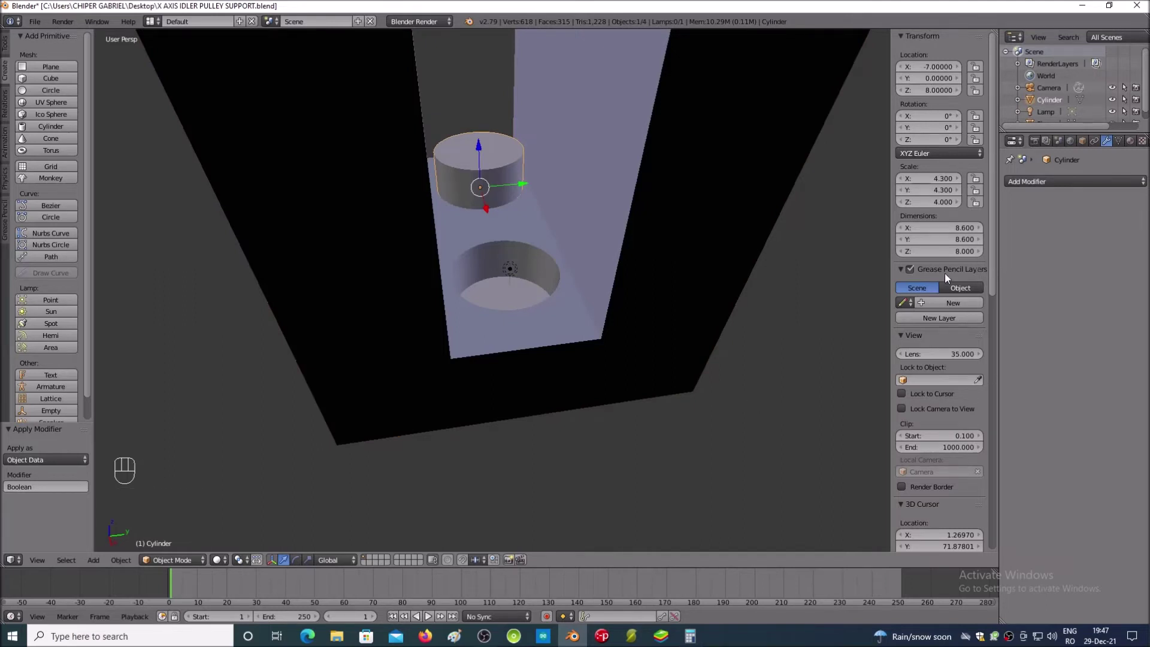
left_click(930, 254)
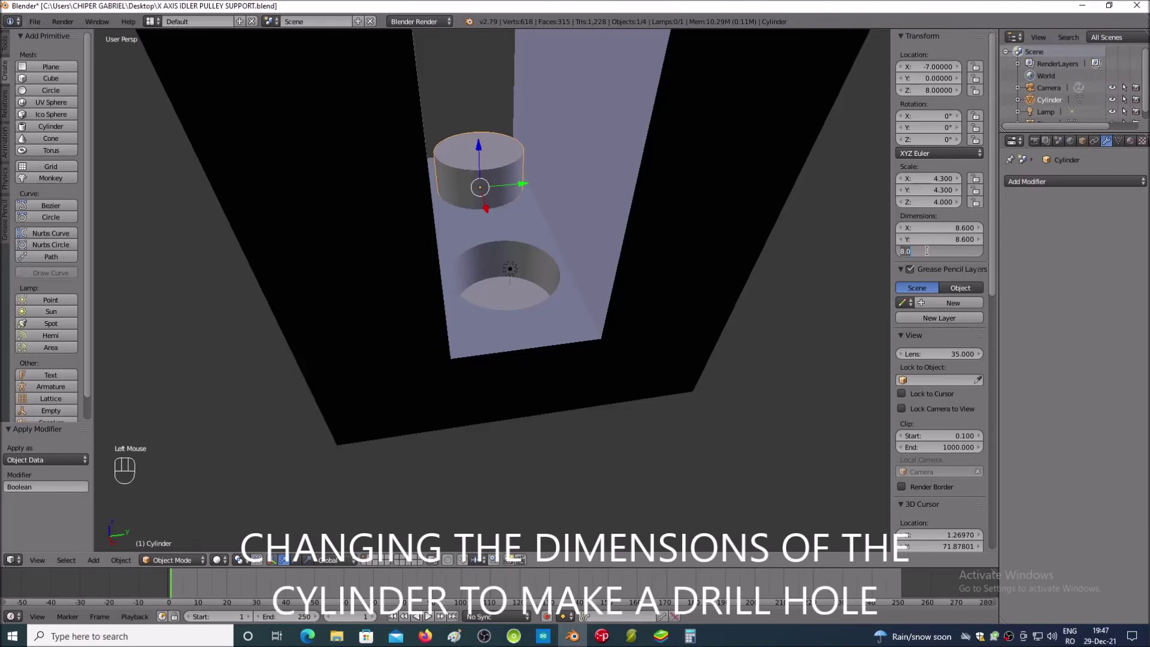
key("KP_4")
key("KP_0")
key("Return")
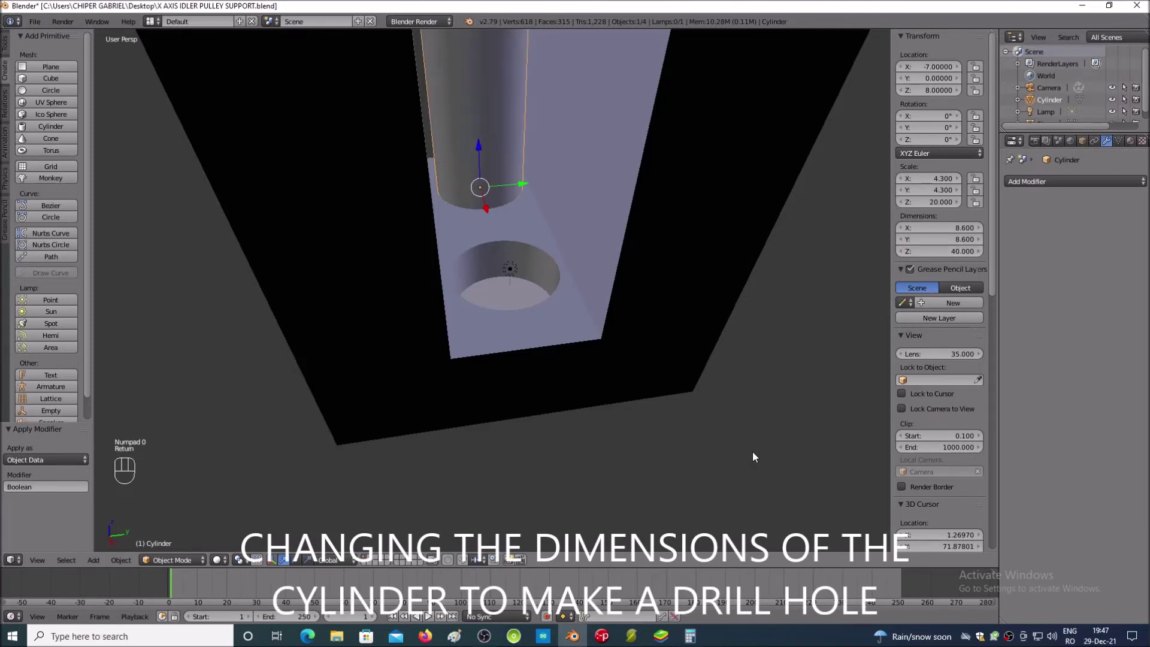
key("KP_2")
key("KP_2")
key("KP_2")
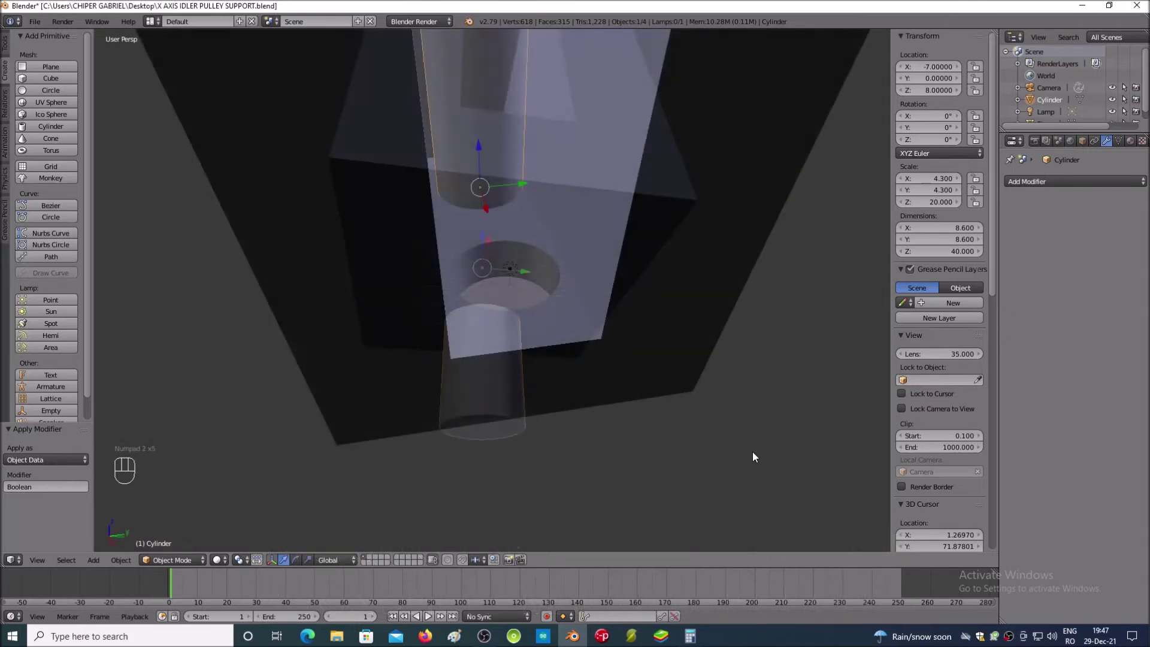
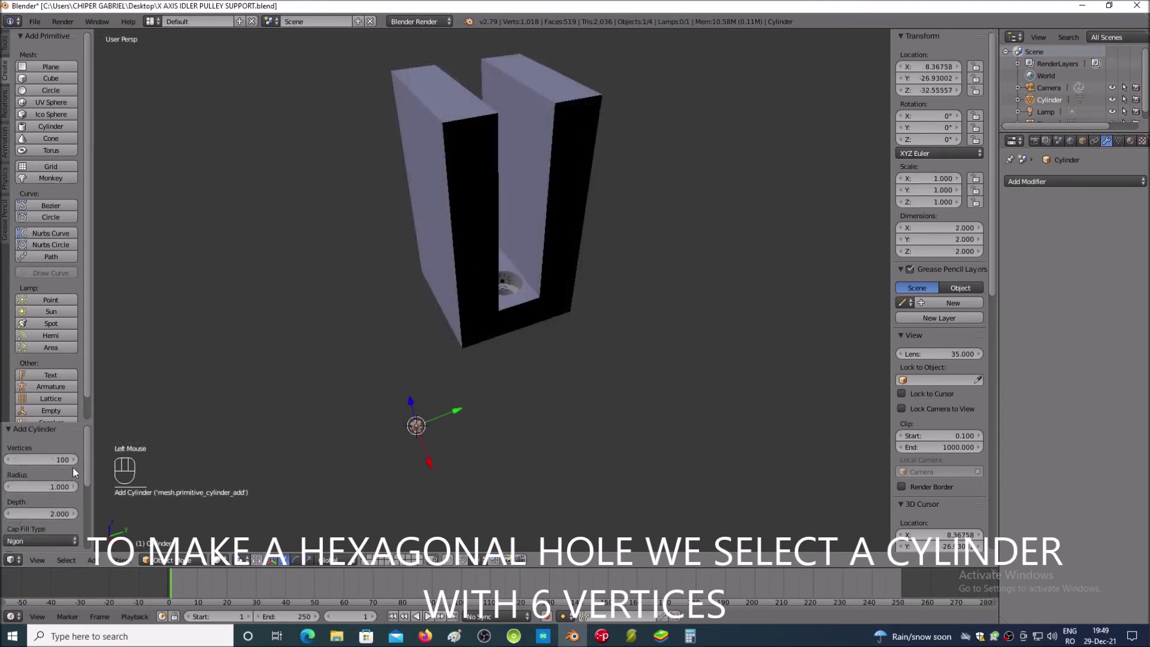
Step: Give the new cylinder 6 sides to make a hexagonal prism
left_click(66, 467)
key("KP_6")
key("Return")
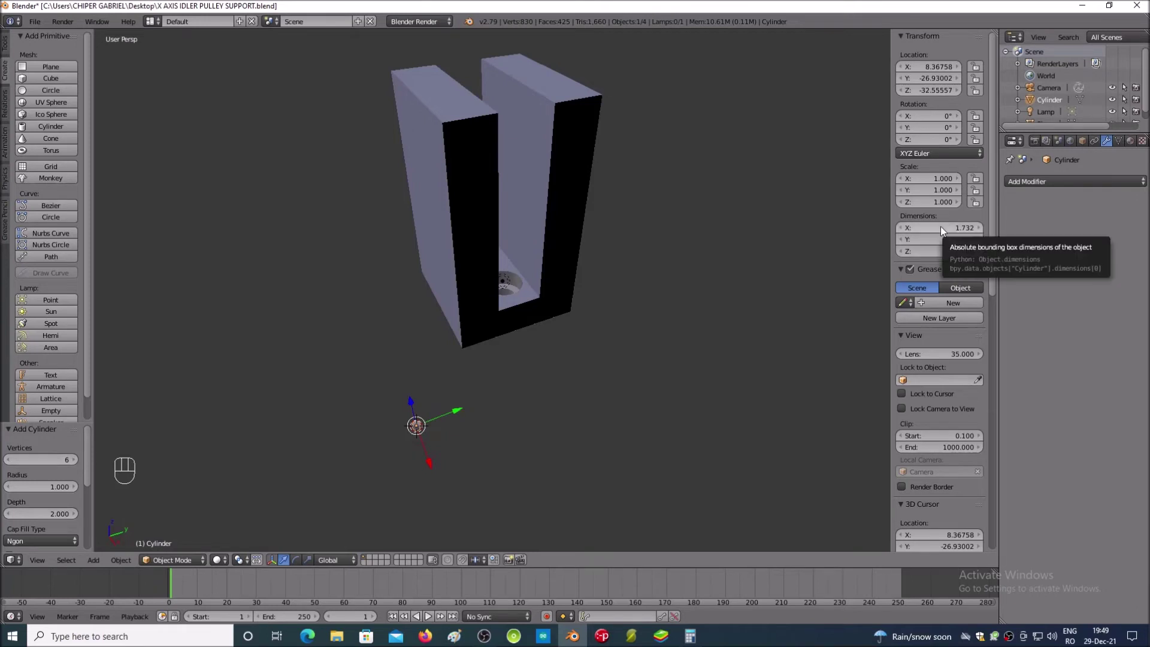
Step: Set the hexagon's width to 5.65 with a matching depth and a new height
left_click(944, 231)
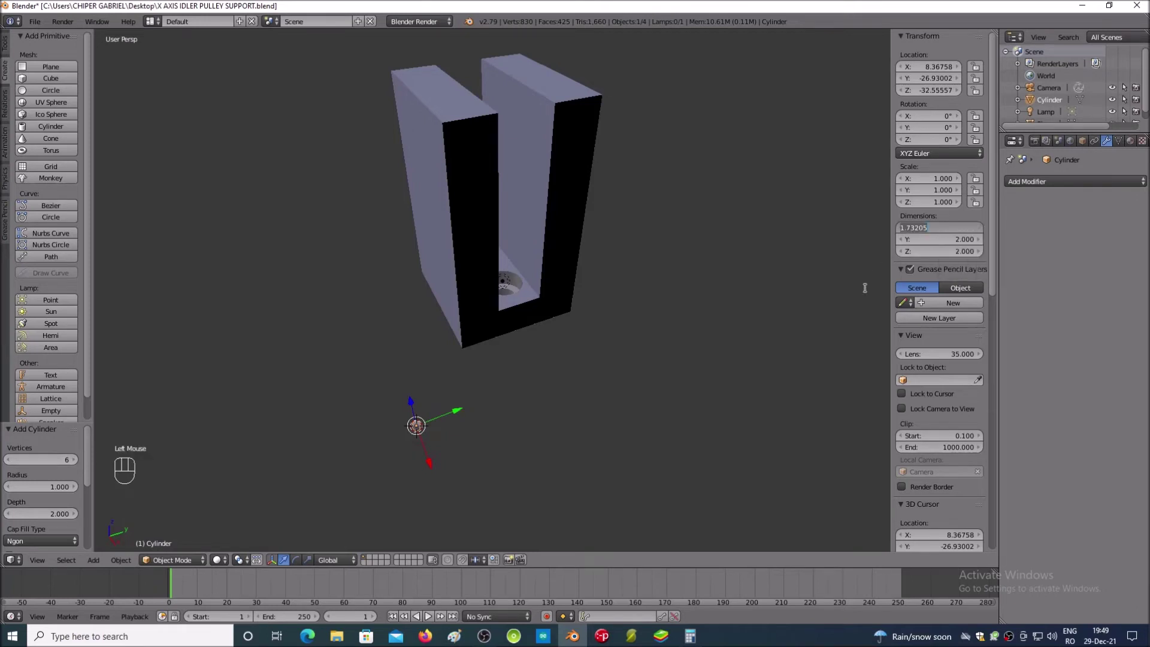
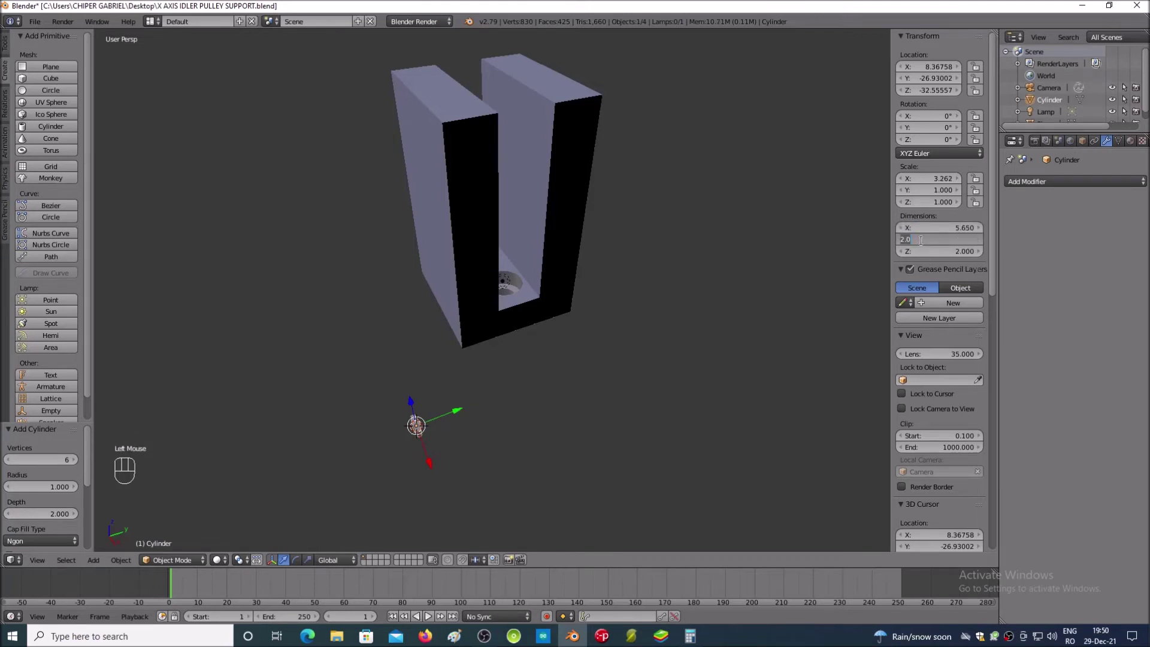
key("KP_5")
key("KP_Decimal")
key("KP_6")
key("KP_5")
key("Return")
left_click(927, 260)
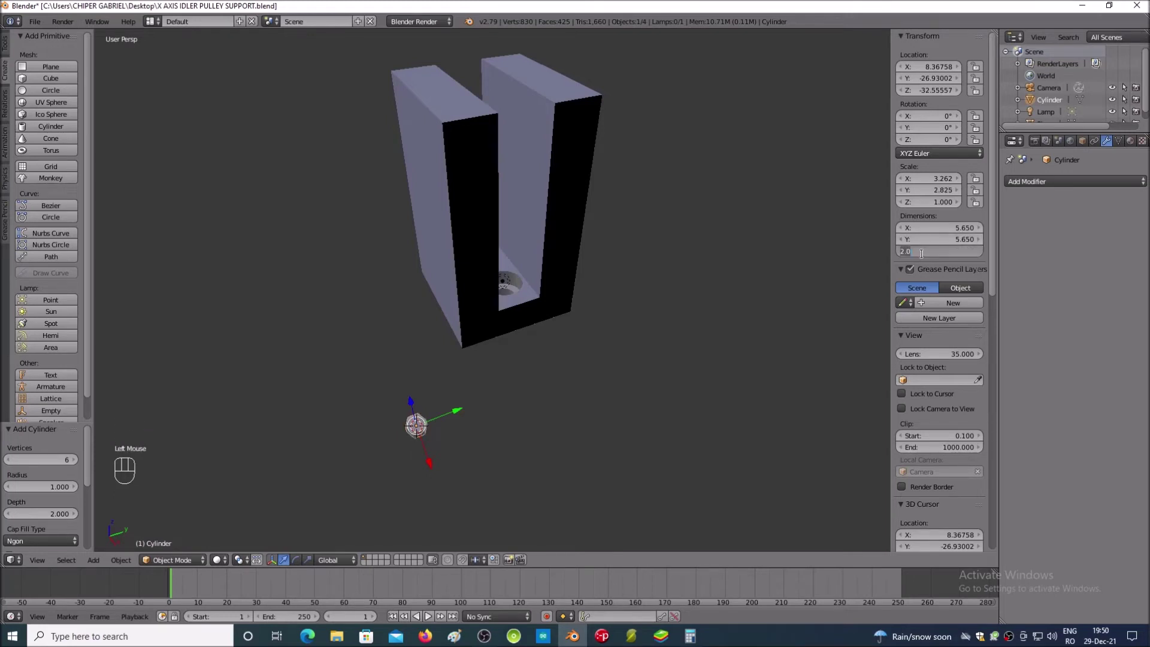
key("KP_6")
key("Return")
left_click(783, 349)
key("KP_8")
key("KP_8")
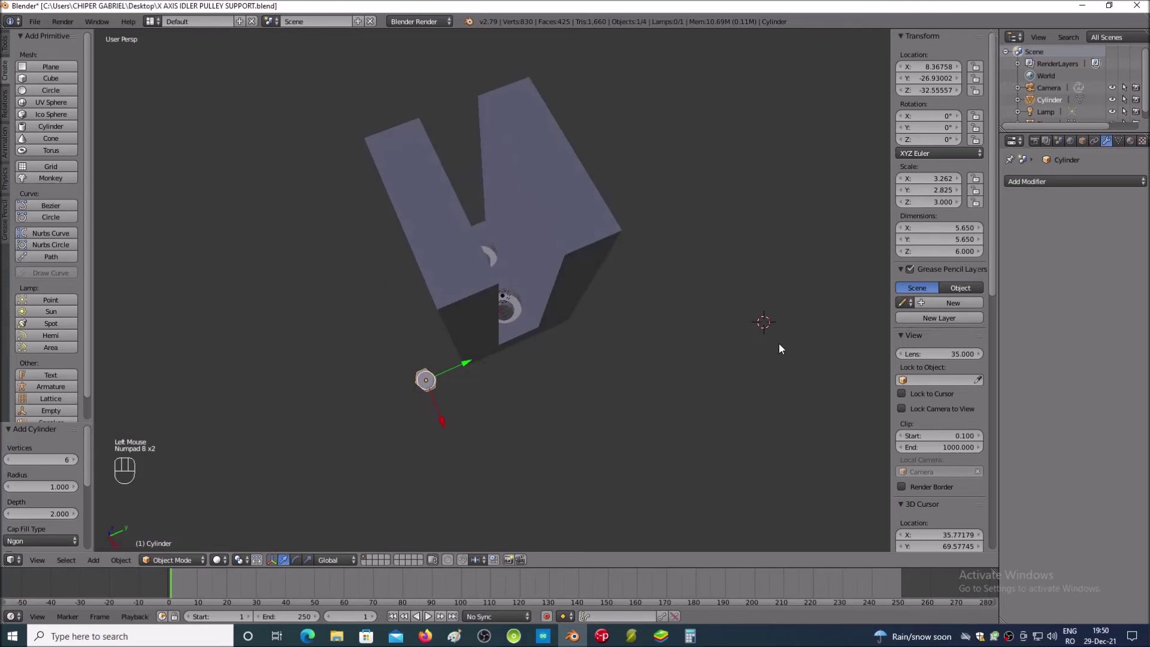
Step: Set the hexagon's Y scale to 3.262 to match its X scale
key("KP_2")
key("KP_2")
key("KP_Add")
key("KP_Add")
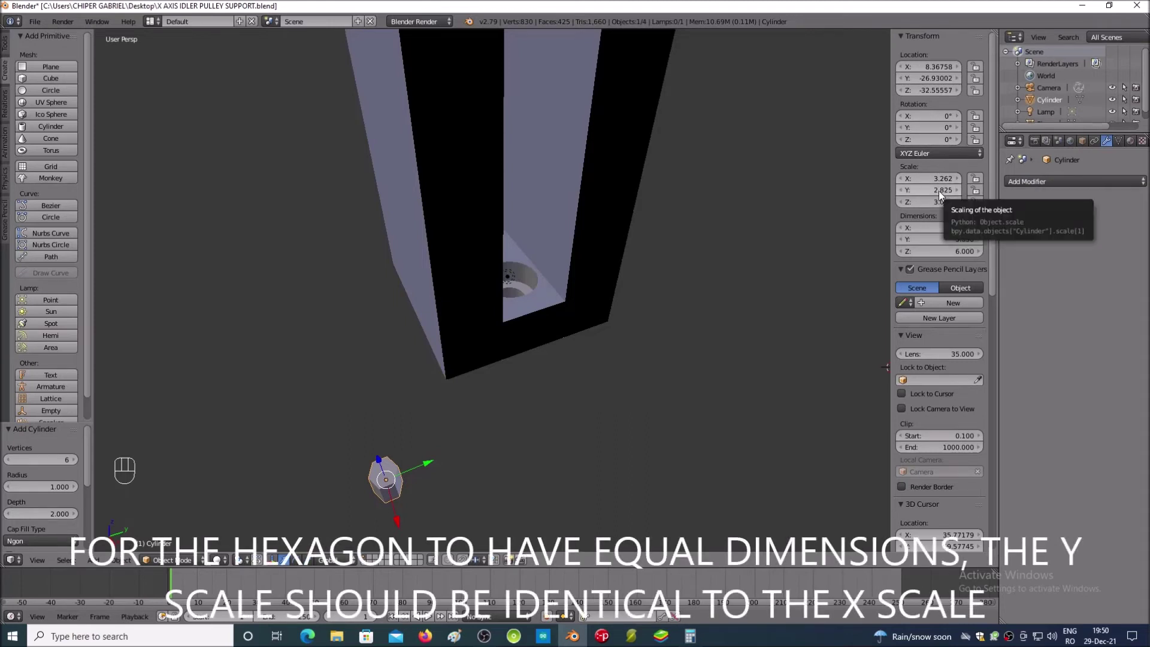
left_click(944, 195)
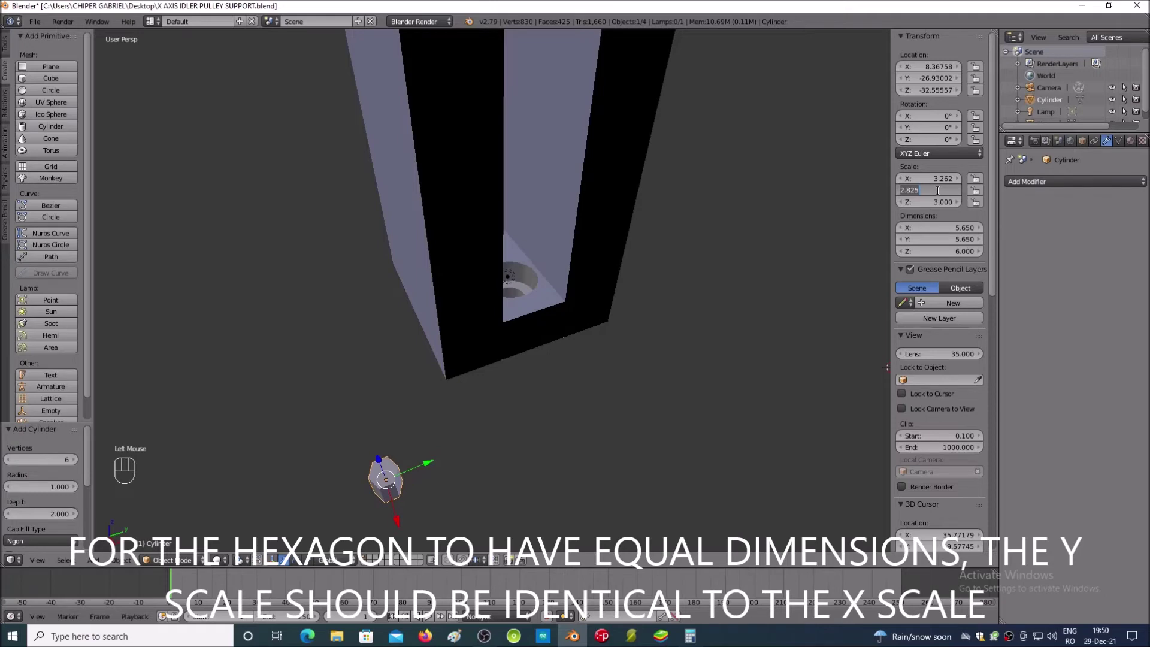
key("KP_3")
key("KP_Decimal")
key("KP_2")
key("KP_6")
key("KP_2")
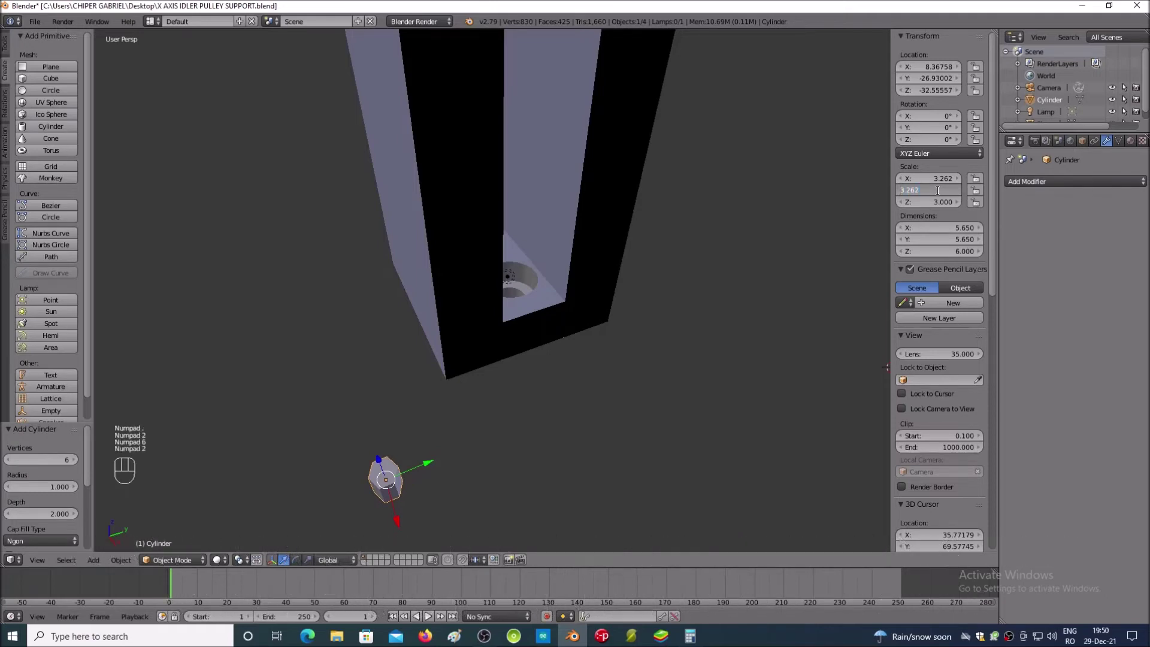
key("Return")
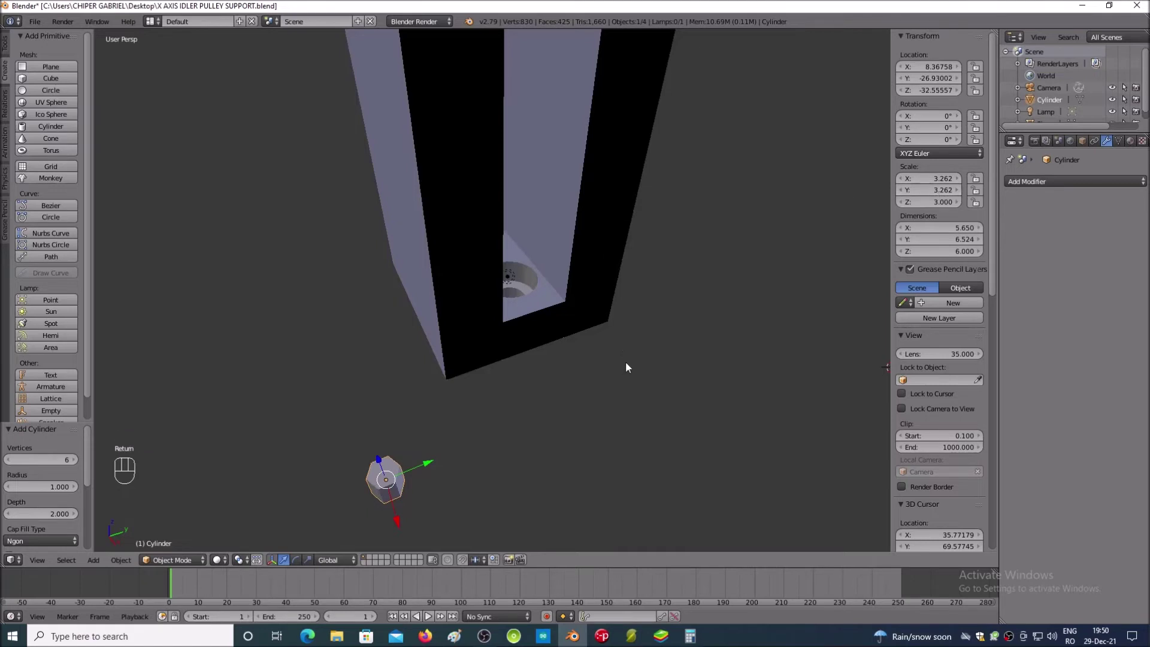
key("KP_8")
key("KP_2")
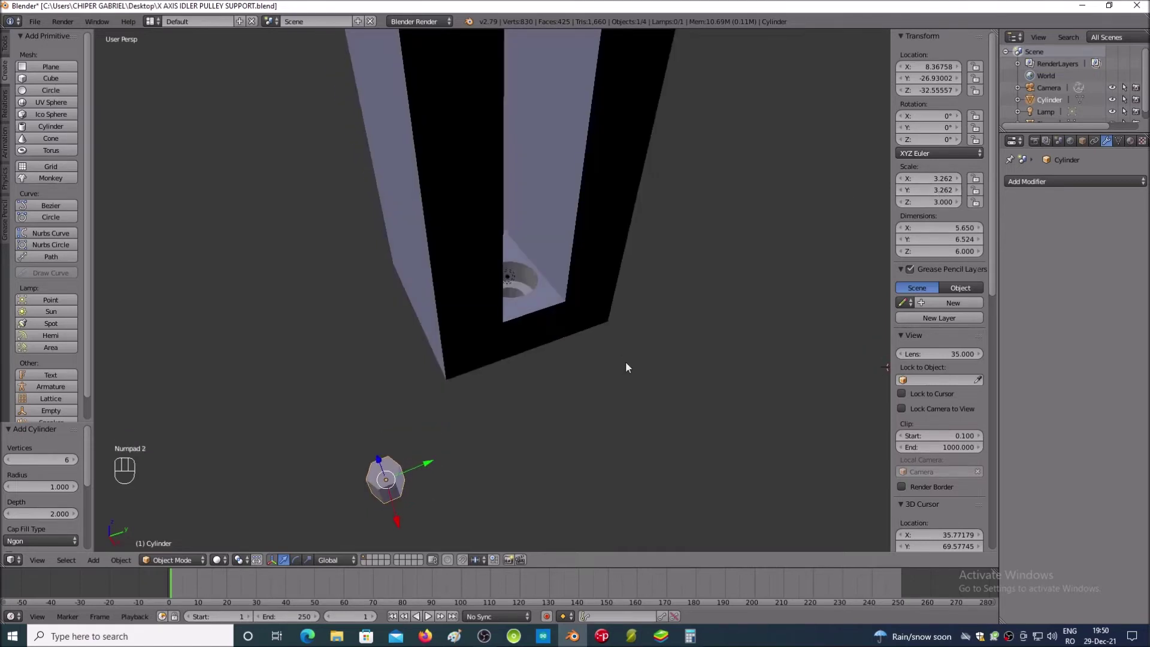
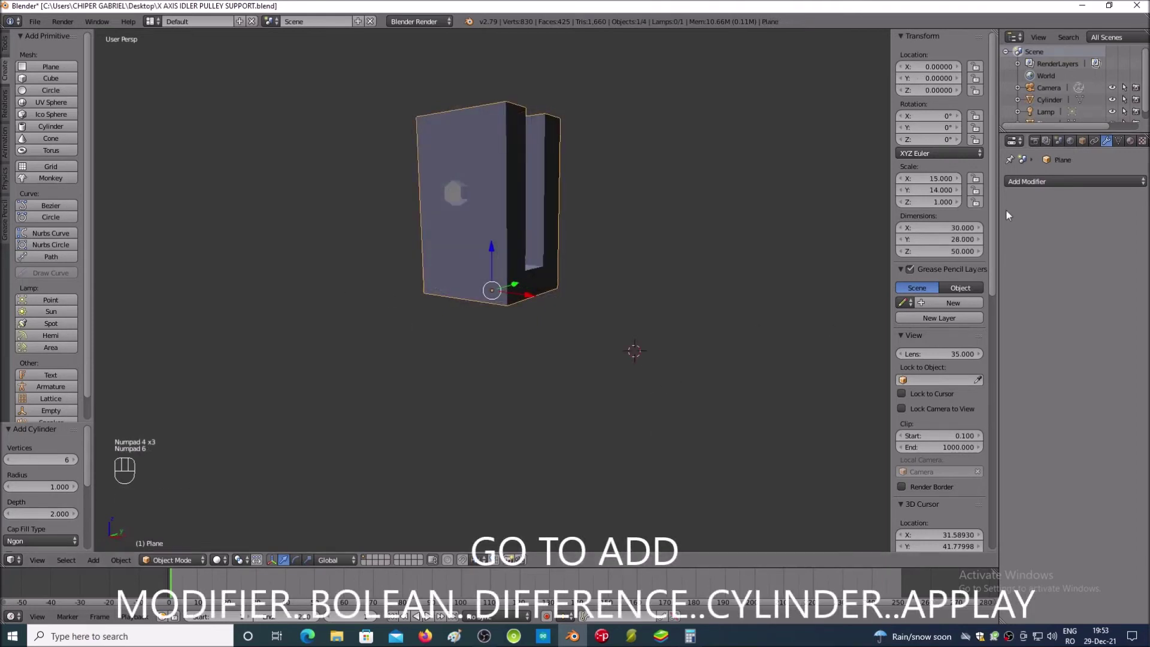
Step: Add a Boolean Difference modifier with the hexagon to the block and apply the nut-pocket cut
left_click(1020, 188)
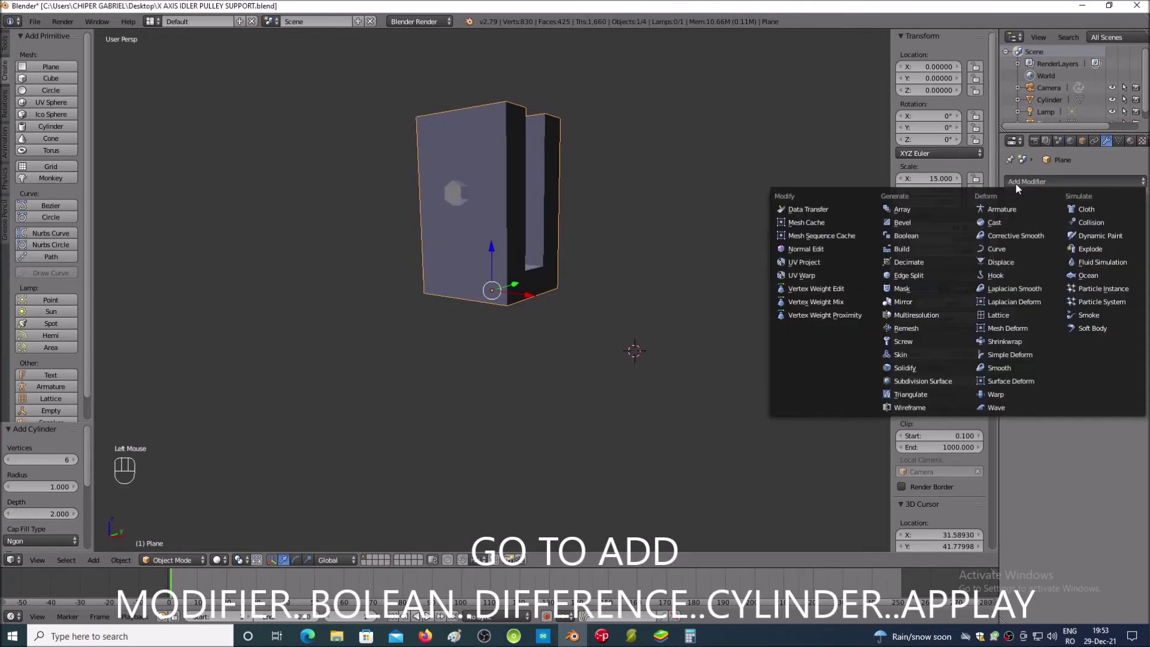
left_click(920, 237)
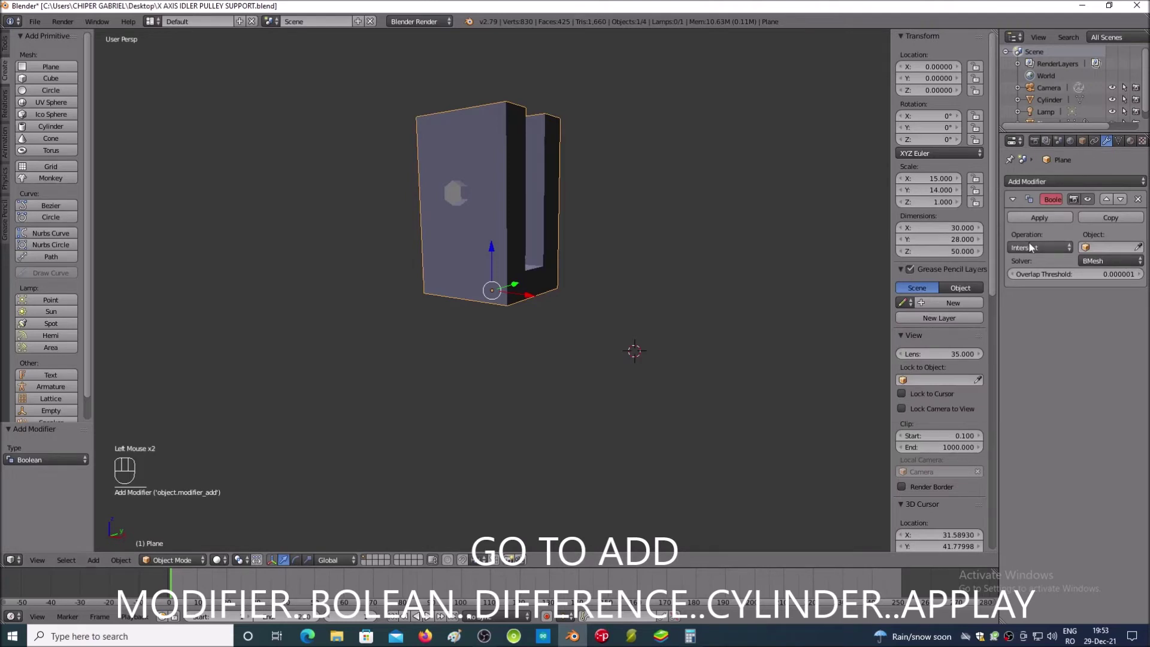
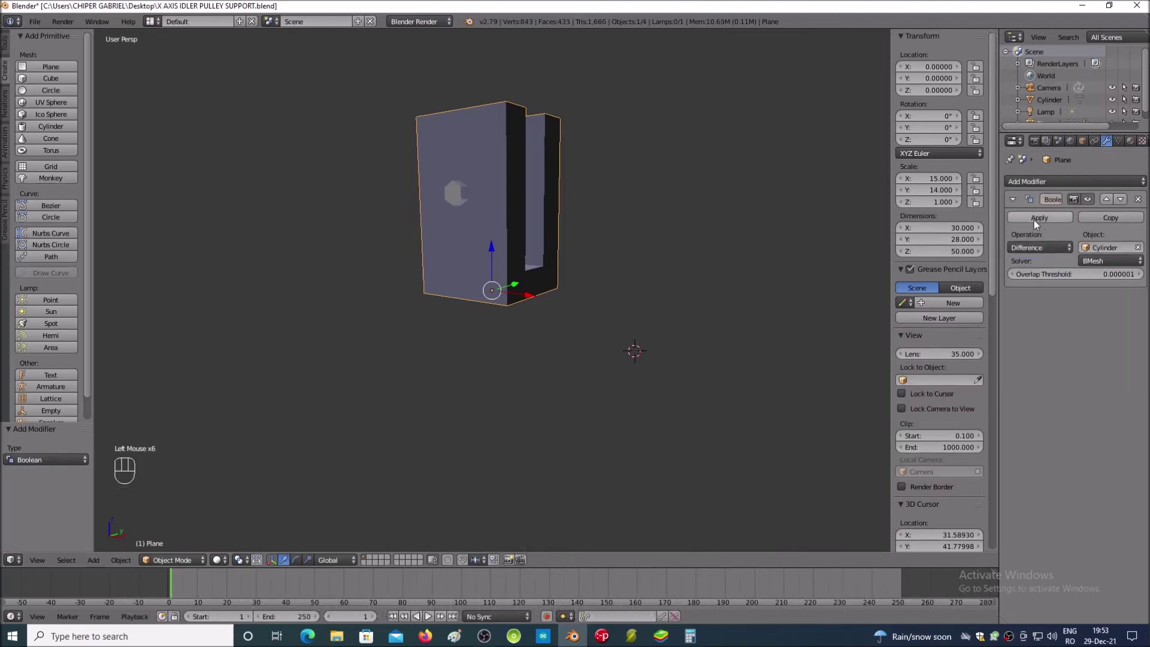
left_click(1039, 225)
Step: Select the hexagonal prism, inspect the recess, and delete the prism
right_click(461, 200)
left_click(333, 275)
key("KP_4")
key("KP_6")
key("KP_Add")
key("KP_Add")
key("KP_Add")
key("KP_8")
key("KP_8")
key("KP_4")
key("KP_4")
key("KP_4")
key("KP_6")
key("KP_6")
key("KP_6")
key("KP_6")
key("KP_6")
key("KP_6")
key("KP_6")
key("KP_6")
key("KP_4")
key("KP_4")
key("KP_4")
key("x")
key("Return")
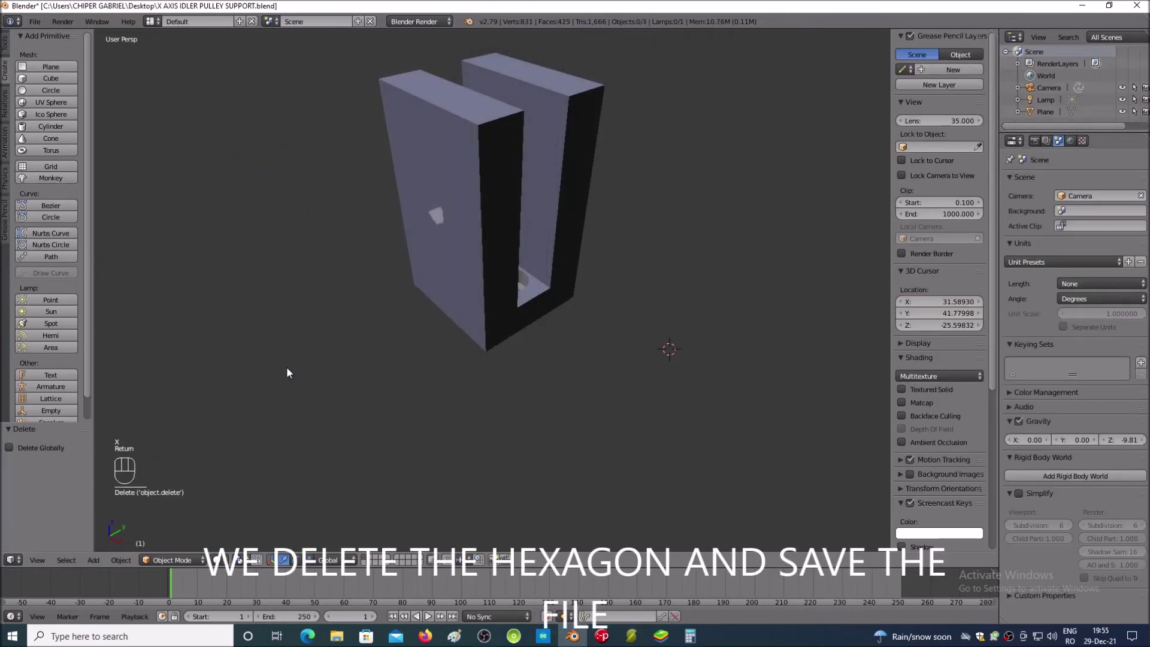
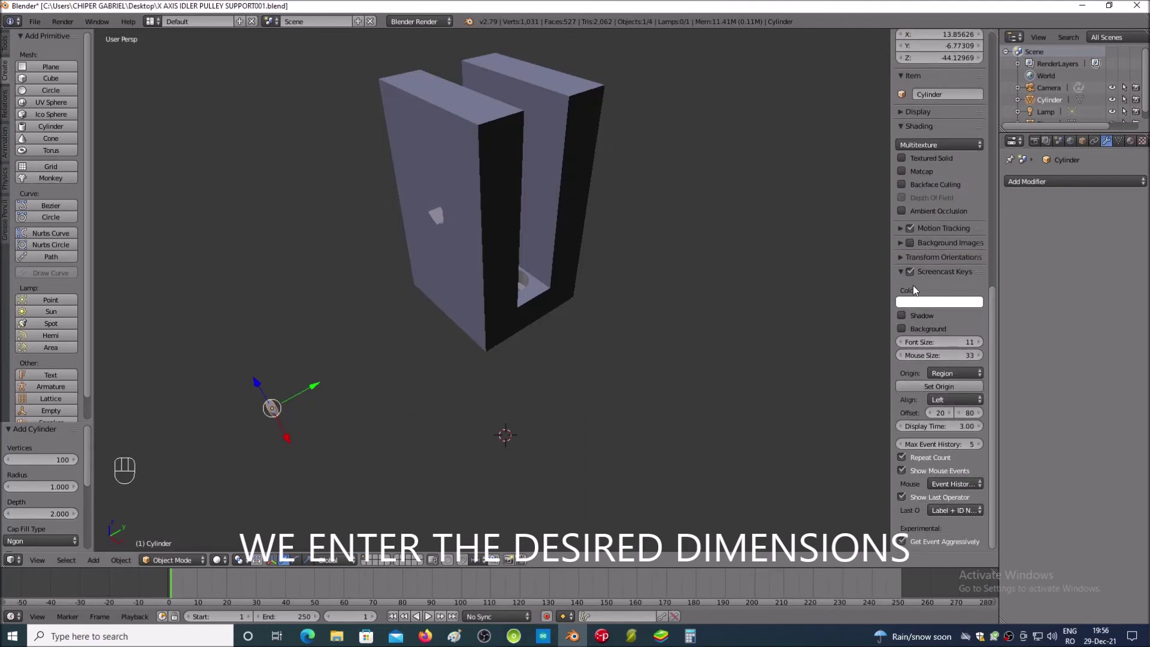
Step: Size the new cylinder to 5.6 by 5.6 by 6 in the properties panel
double_click(775, 318)
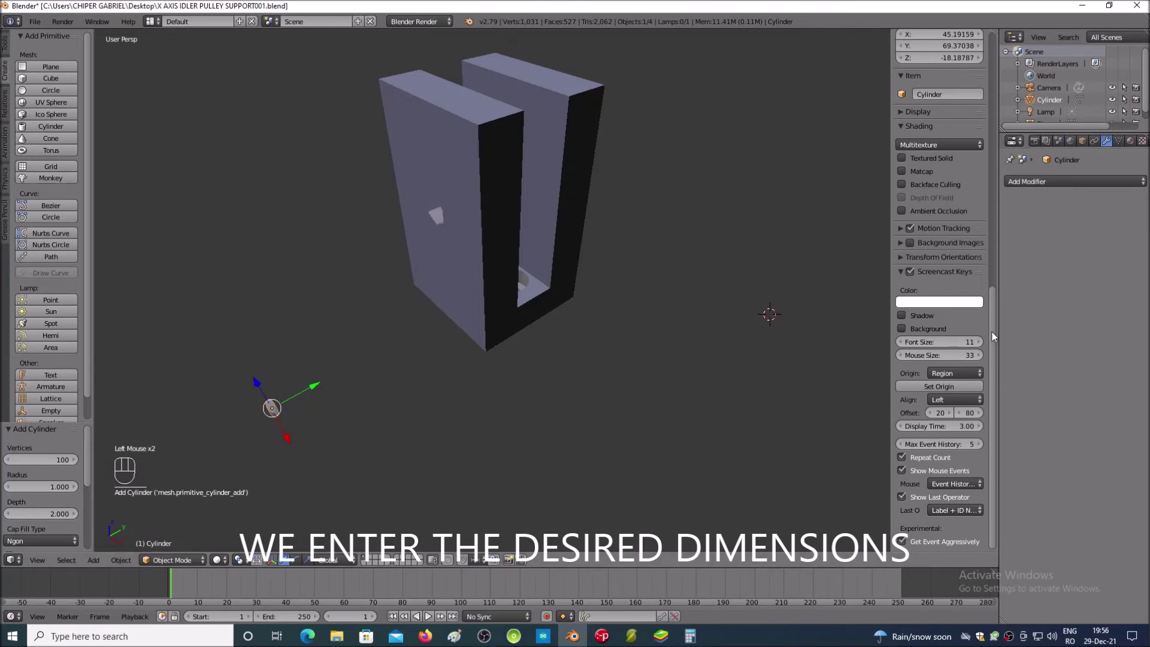
left_click_drag(996, 335, 969, 59)
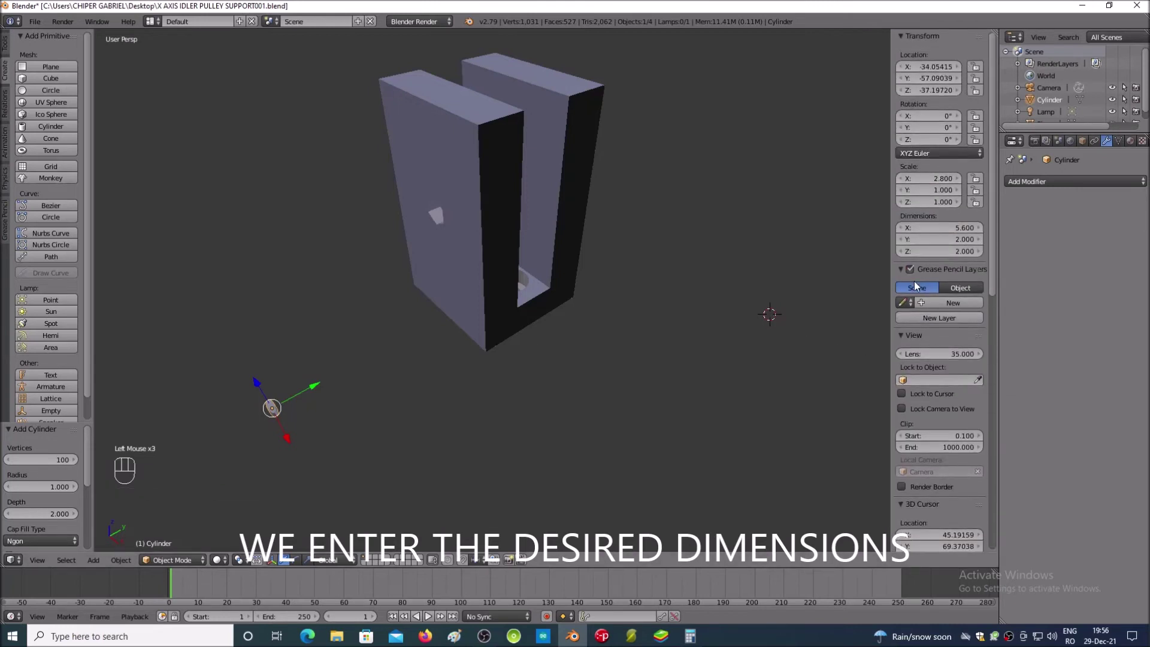
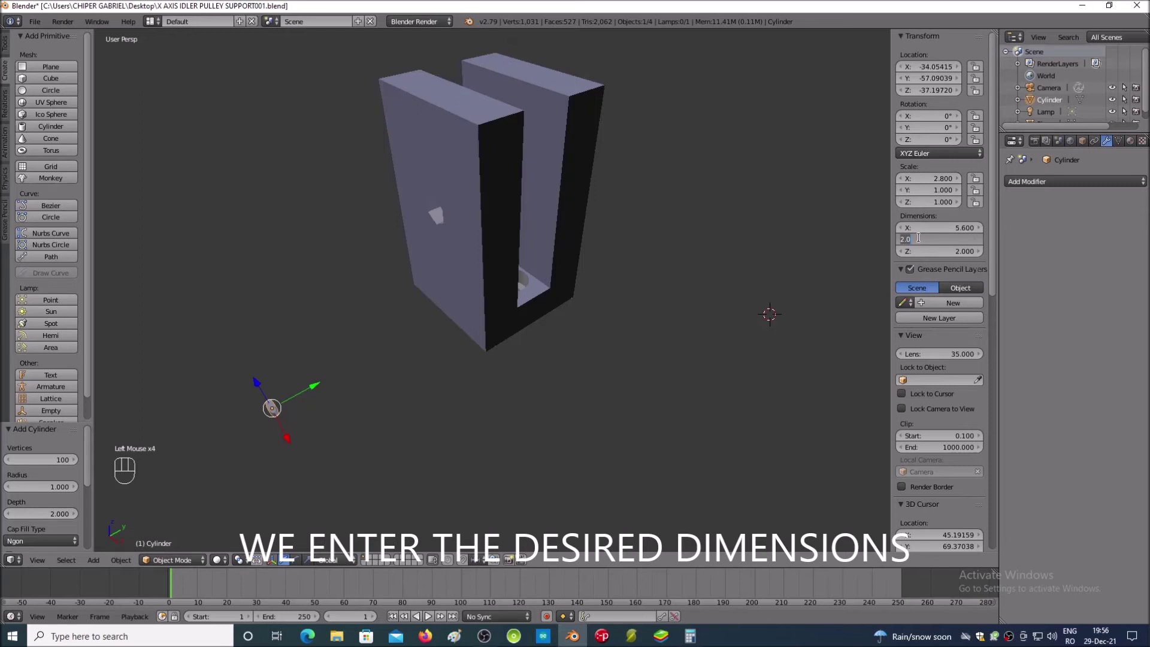
key("KP_5")
key("KP_Decimal")
key("KP_6")
key("Return")
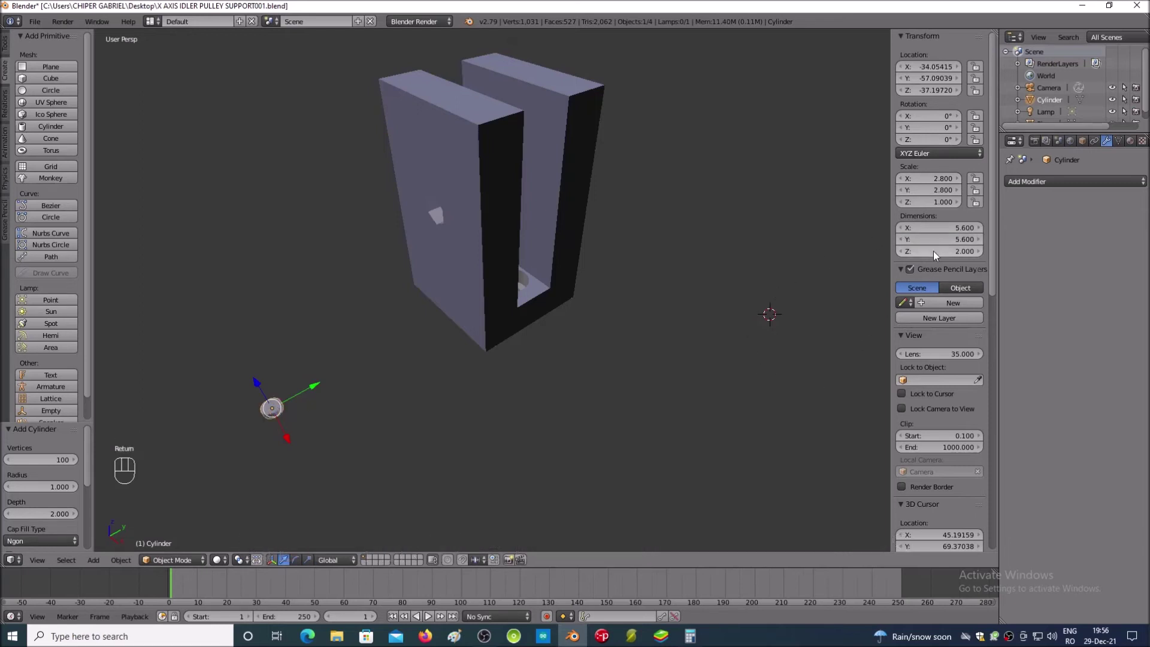
left_click(938, 256)
key("KP_6")
key("Return")
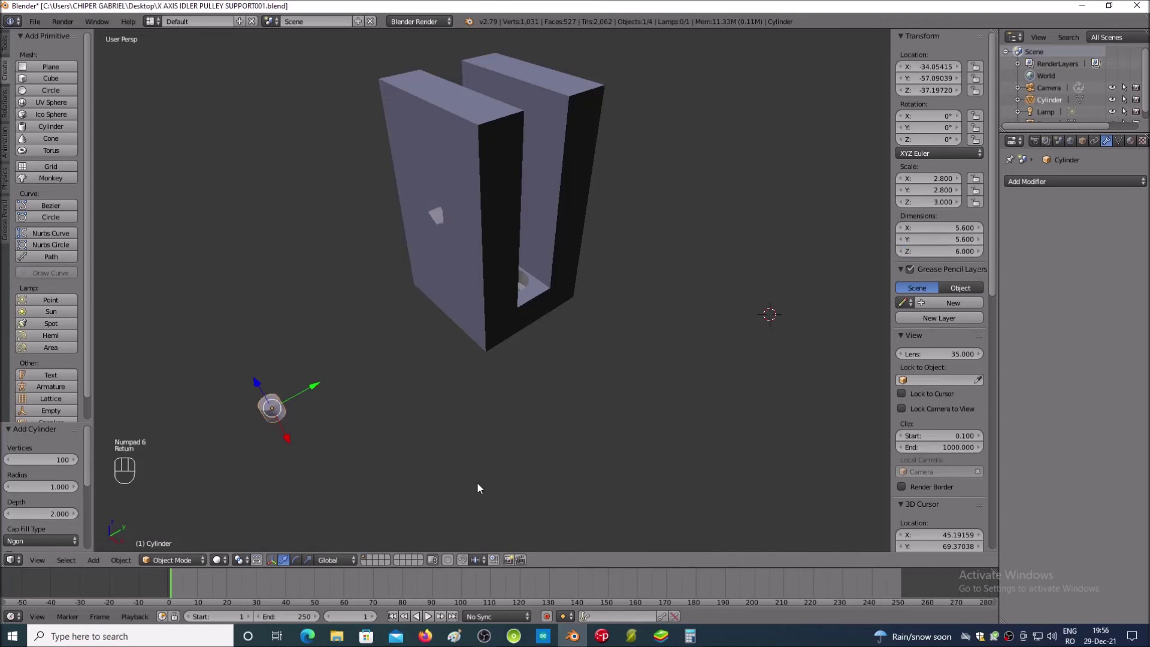
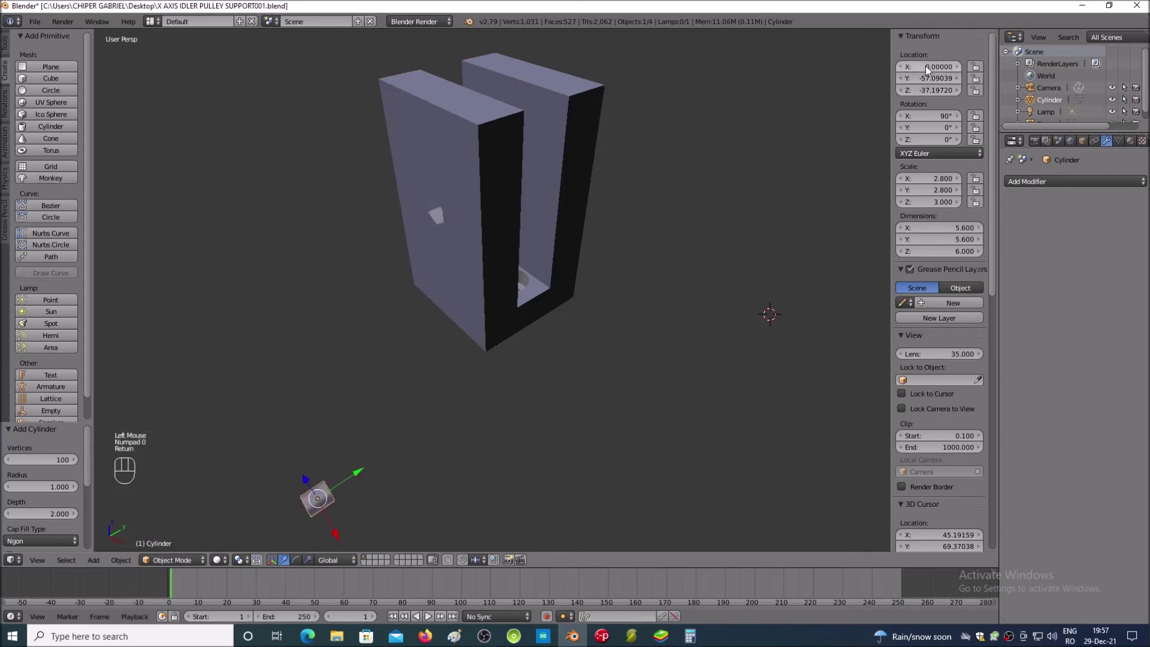
Step: Position the cylinder at Y 14, Z 29 inside the block wall
left_click(927, 80)
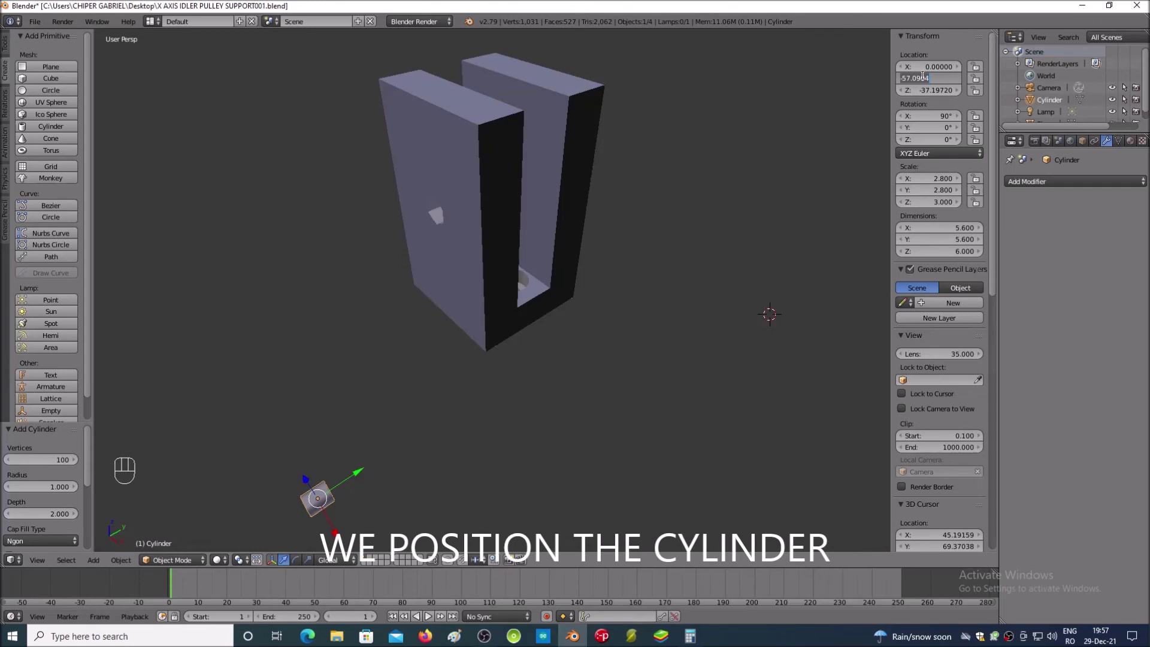
key("KP_1")
key("KP_4")
key("Return")
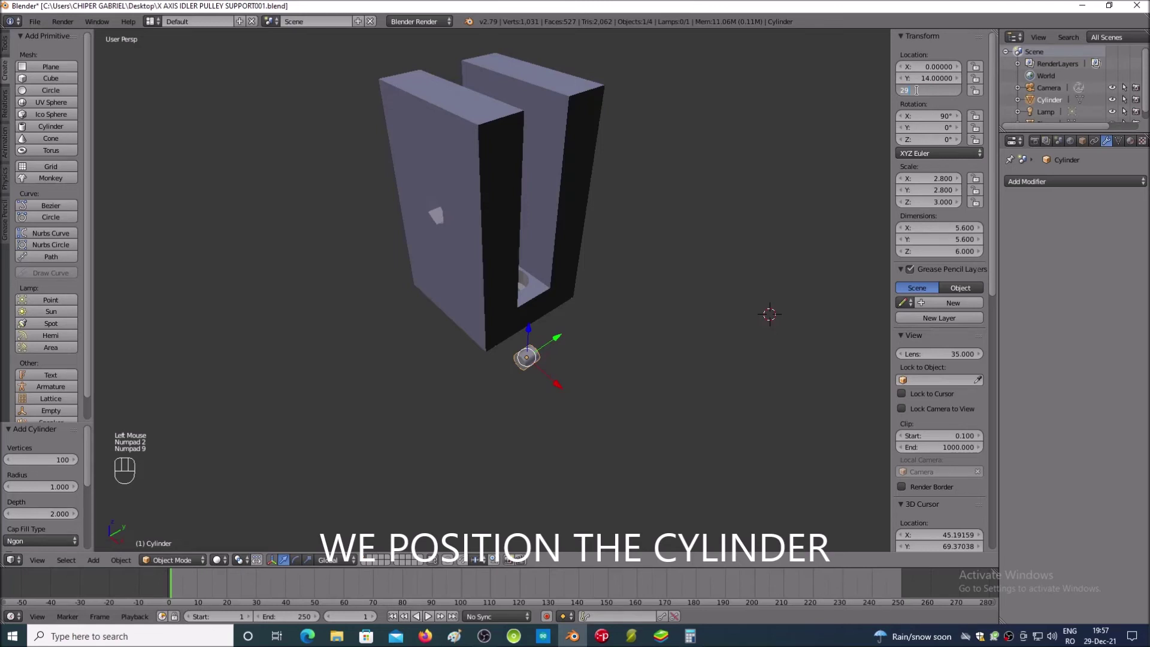
key("Return")
Step: Turn the view toward the hole side and select the U block
left_click(753, 306)
key("KP_6")
key("KP_6")
key("KP_6")
key("KP_6")
key("KP_6")
key("KP_2")
key("KP_4")
key("KP_6")
key("KP_6")
right_click(502, 156)
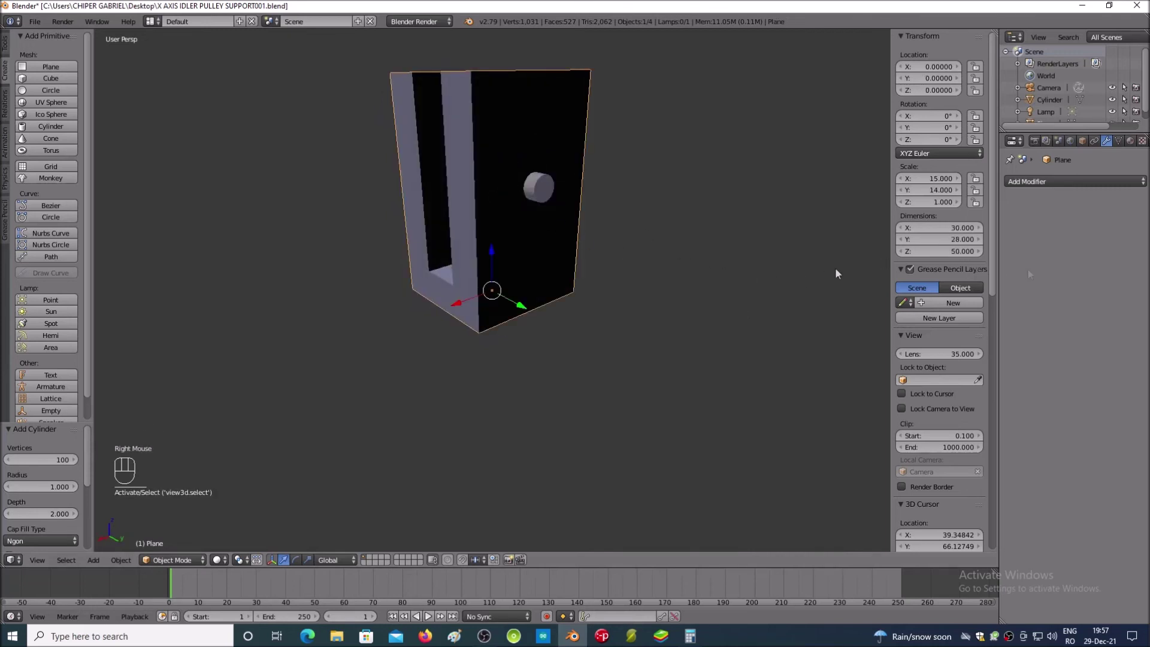
Step: Cut the side hole with a Boolean Difference modifier using the Cylinder, and apply it
left_click(1028, 191)
left_click(933, 236)
left_click(1032, 252)
left_click(1019, 214)
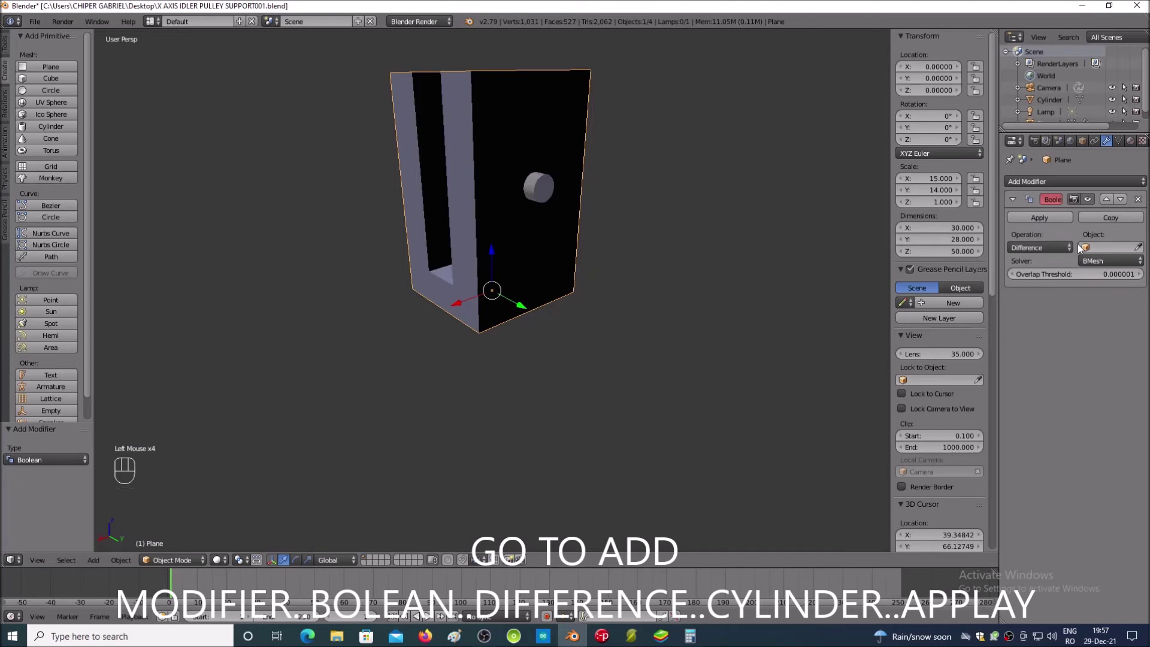
left_click(1089, 253)
left_click(1040, 266)
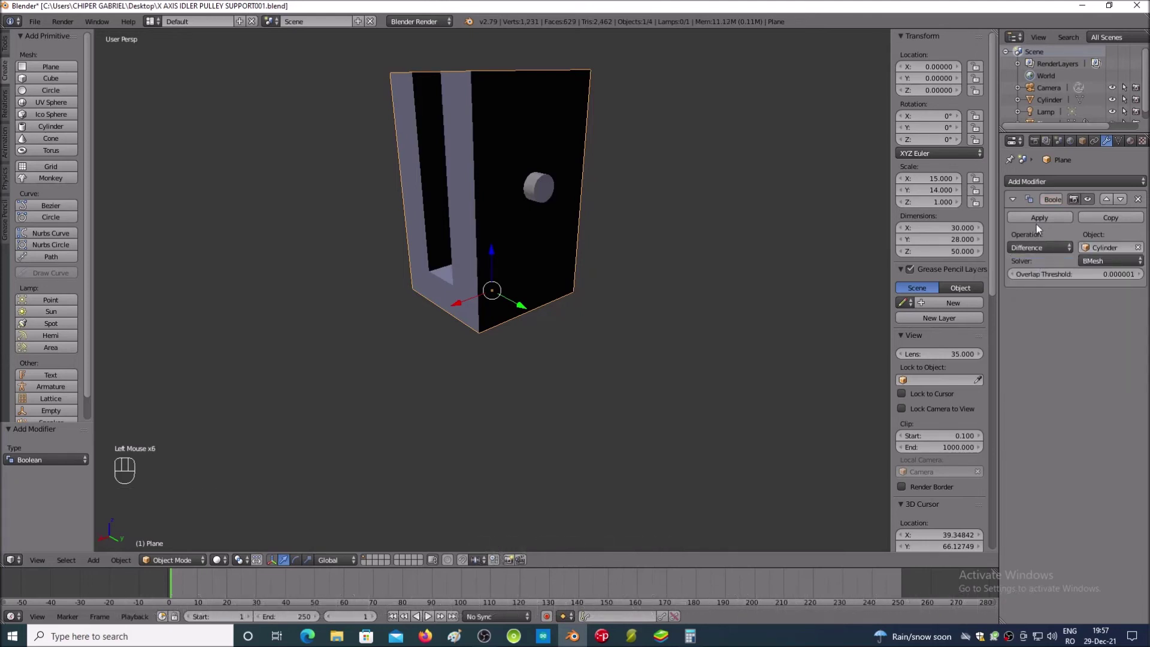
left_click(1039, 225)
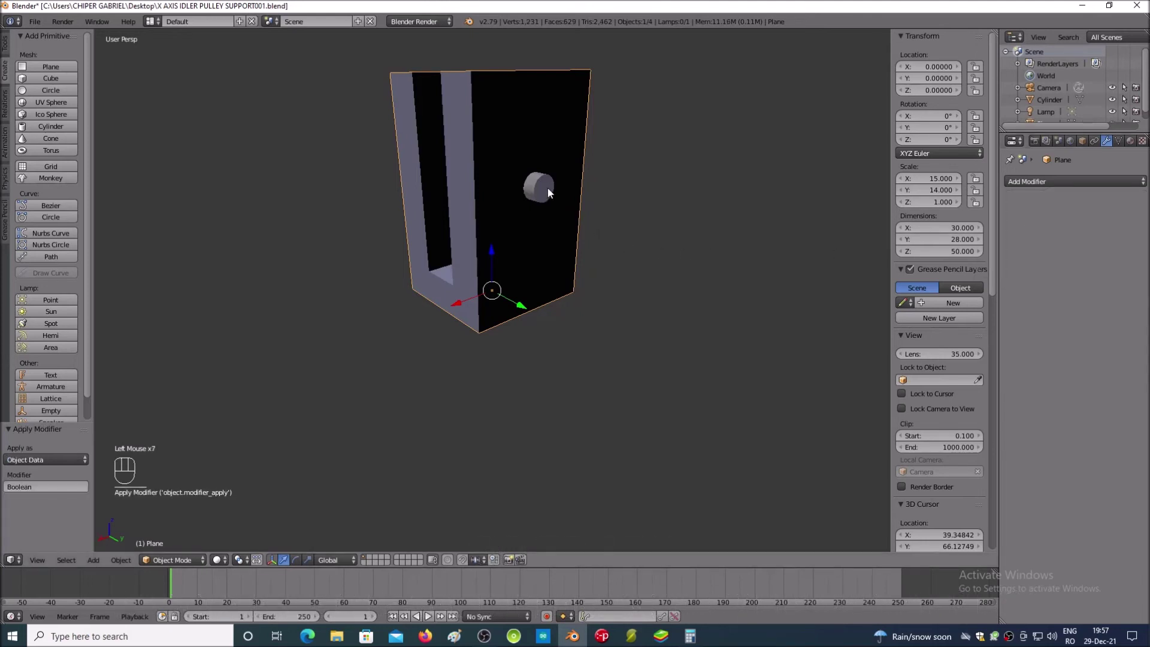
Step: Move the cutting cylinder out of the block
left_click_drag(548, 190, 717, 271)
left_click(718, 270)
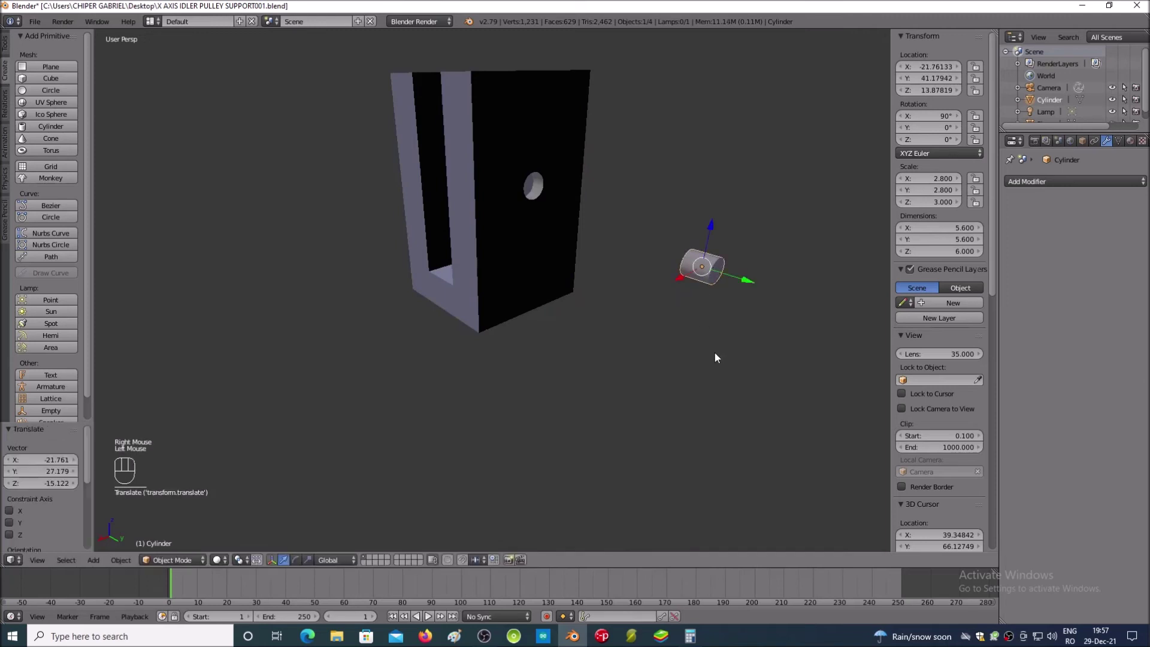
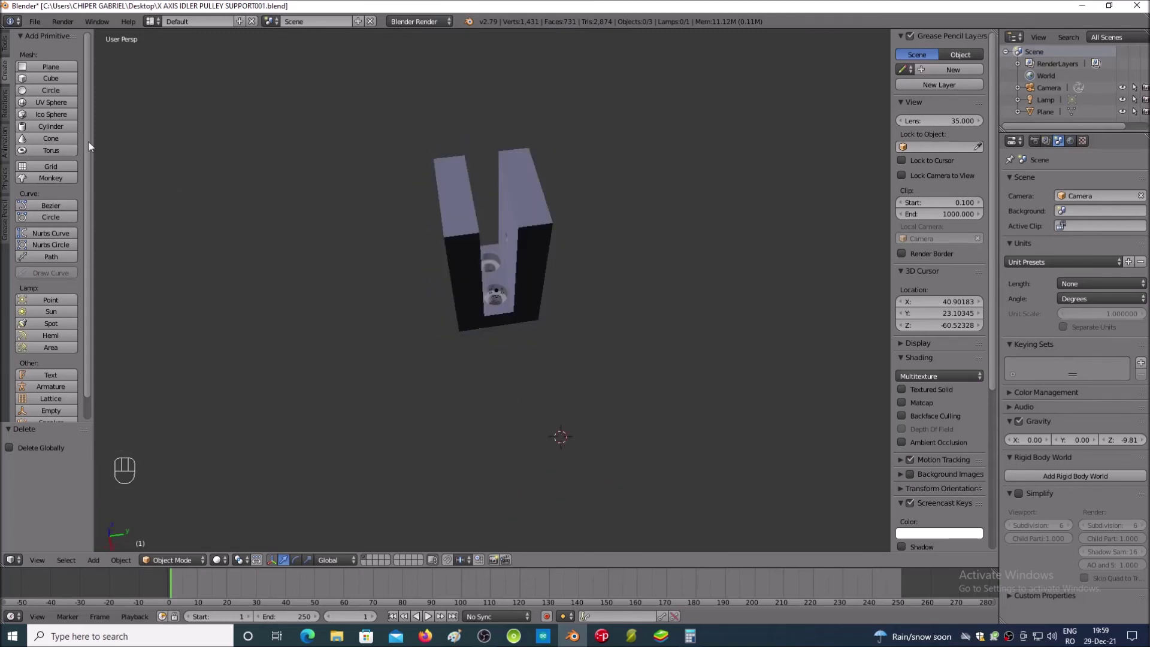
Step: Save the finished model via File > Save and reopen the File menu for export
left_click(34, 30)
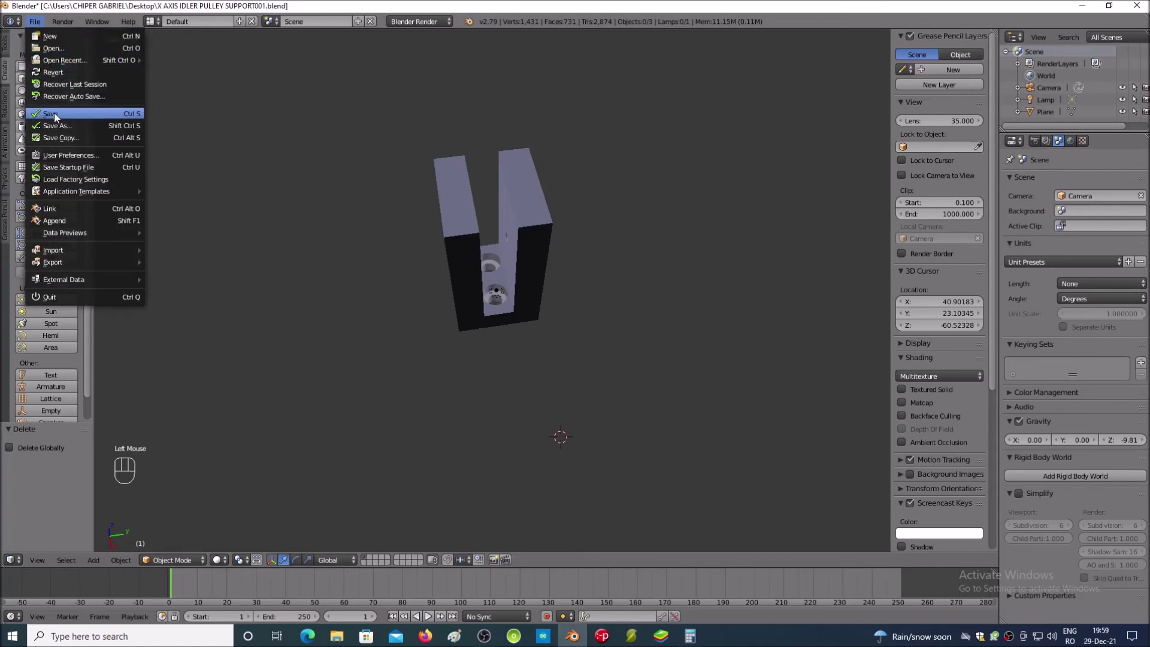
left_click(58, 118)
left_click(33, 26)
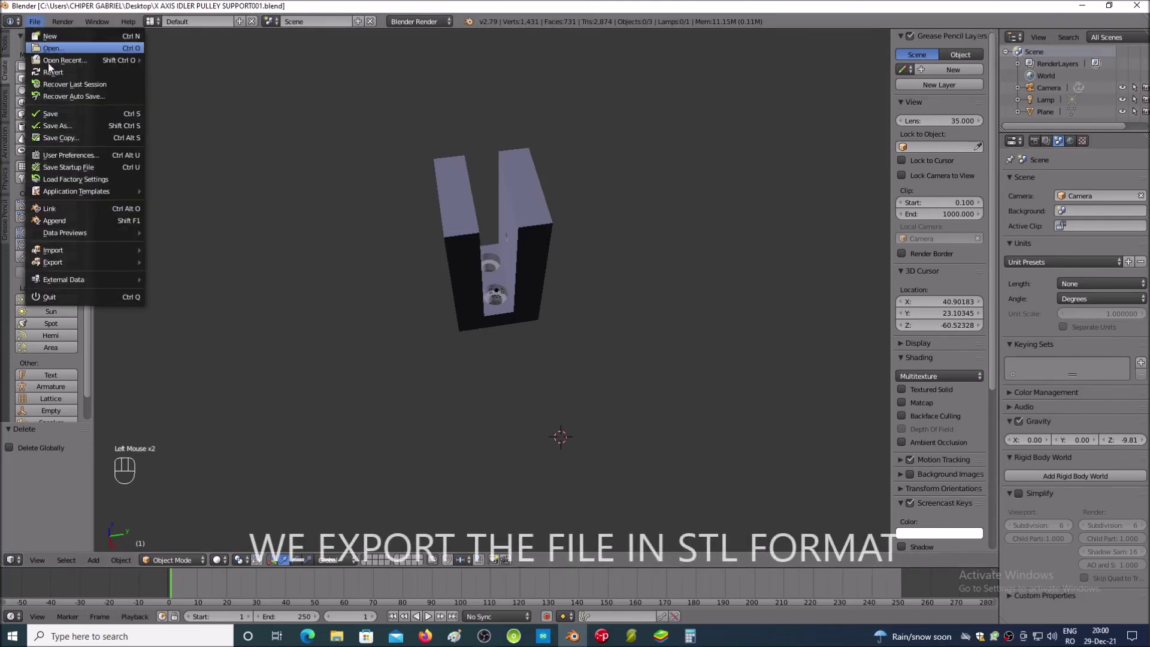